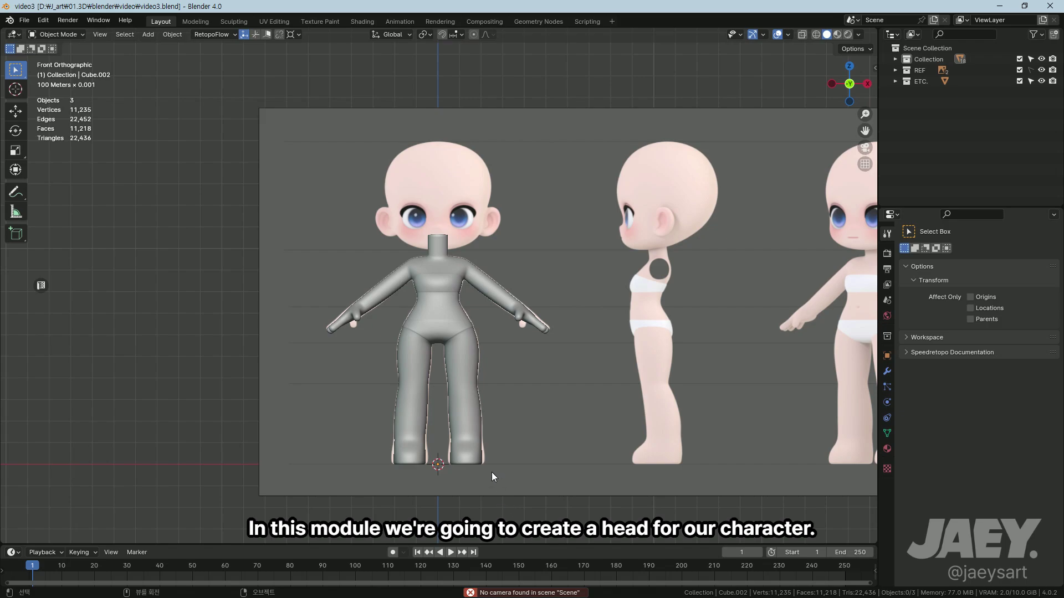
Step: Add a cube with subdivision smoothing and move it up to the character's face in front view
key(shift+a)
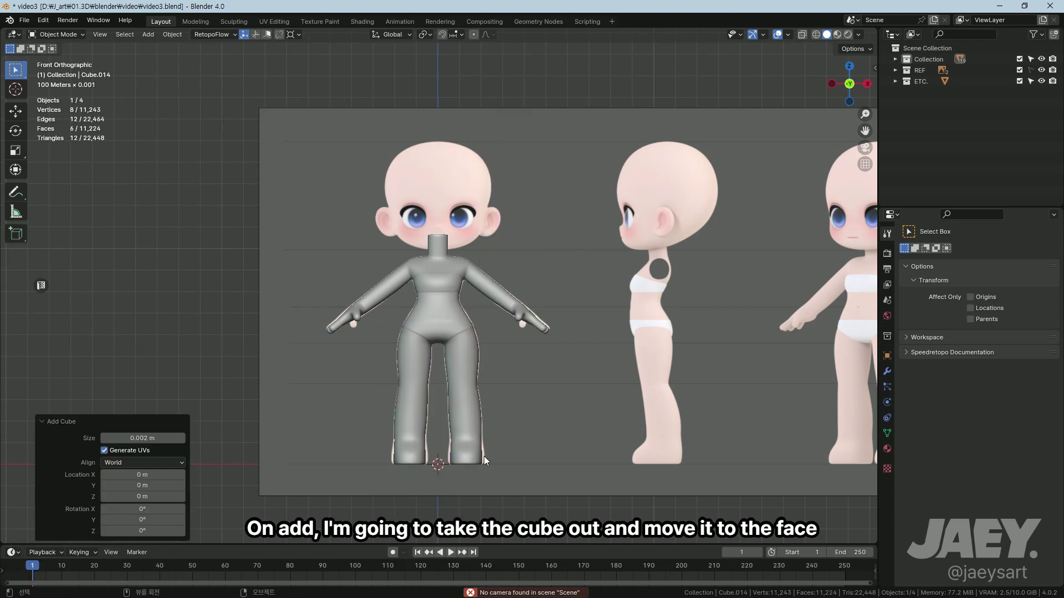
key(s)
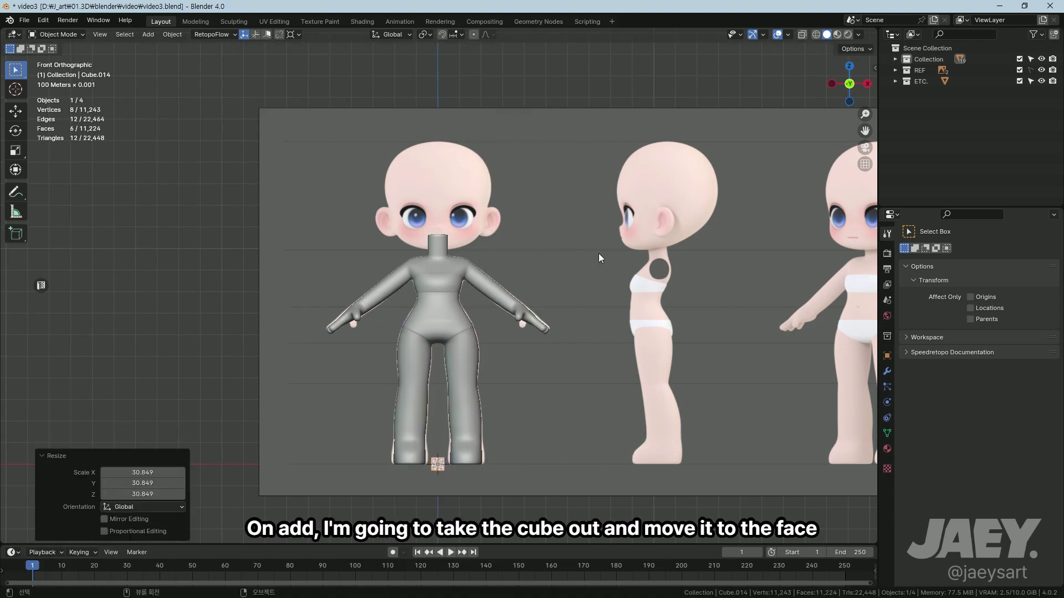
key(g)
text(gz)
middle_click(465, 200)
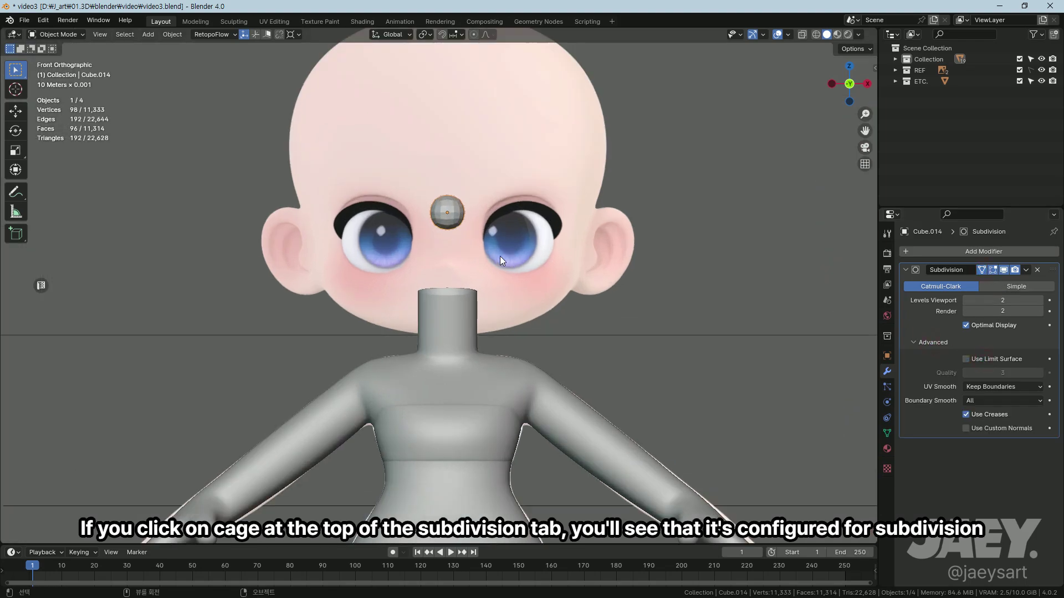
Step: In Edit Mode select the whole cube and scale and move it over the head in front view
key(Tab)
key(a)
text(as)
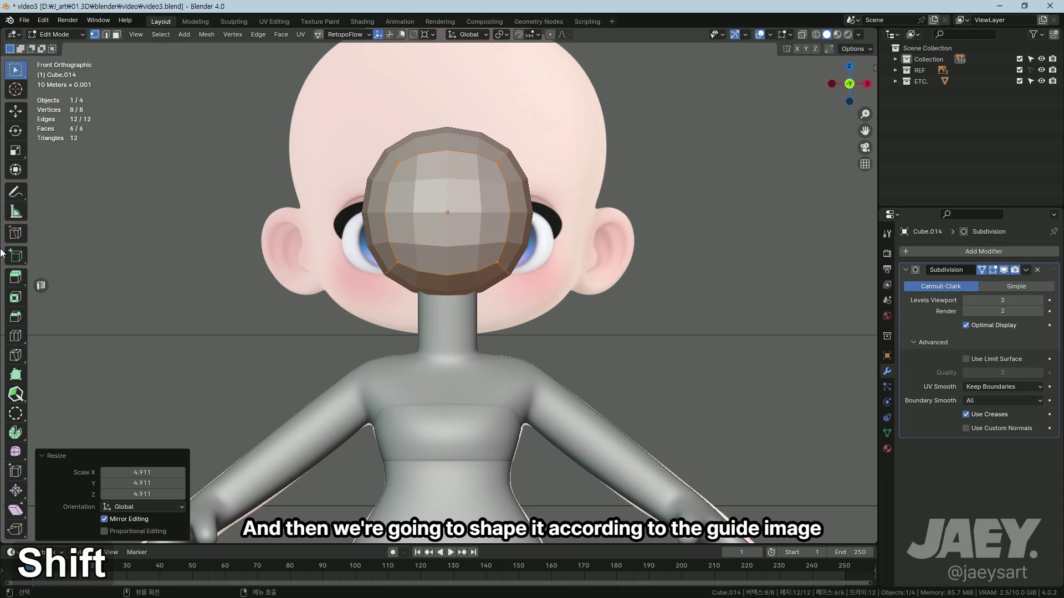
middle_click(513, 324)
key(g)
text(gzs)
key(s)
text(sx)
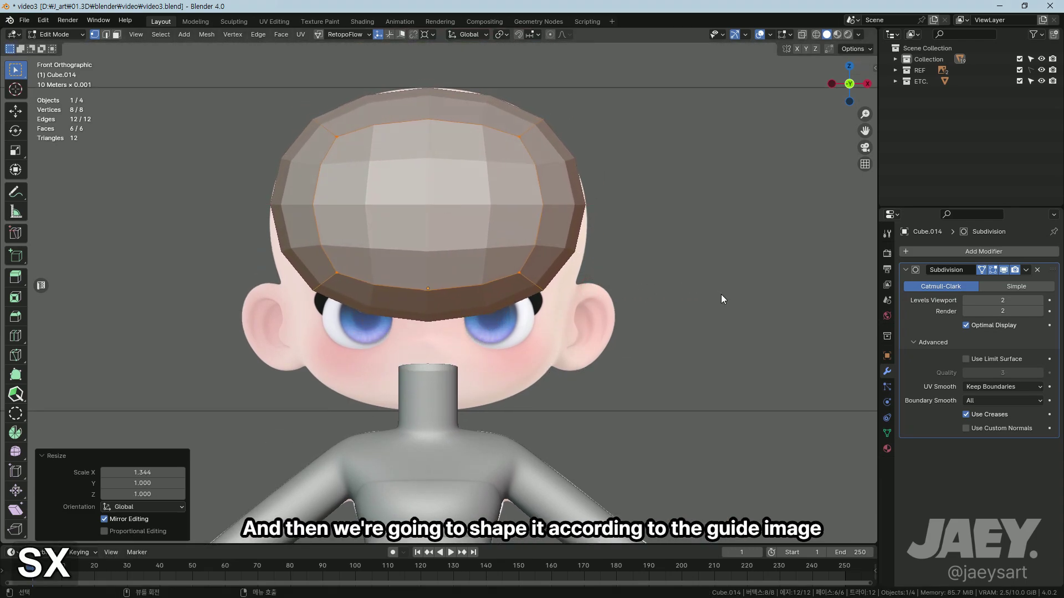
key(ctrl+z)
Step: From the side view, move the cube along Z and Y and scale it on X to fit the skull
key(s)
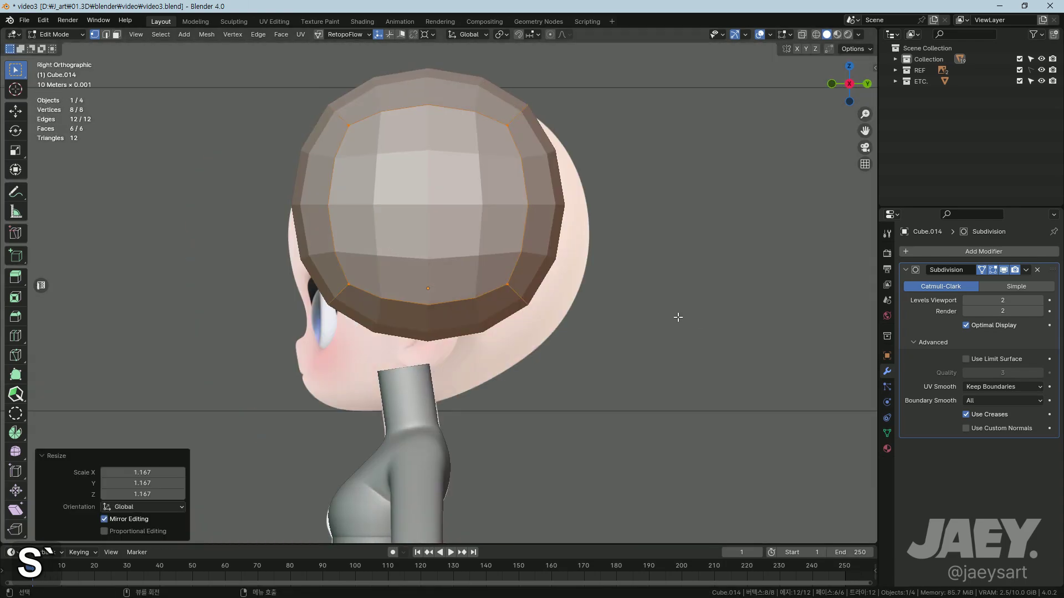
key(g)
text(gz)
key(g)
text(gy)
middle_click(527, 279)
key(s)
text(sx)
Step: Scale the cap along Y and X so it matches the head outline in front view again
key(Tab)
key(s)
text(sy)
middle_click(463, 238)
key(s)
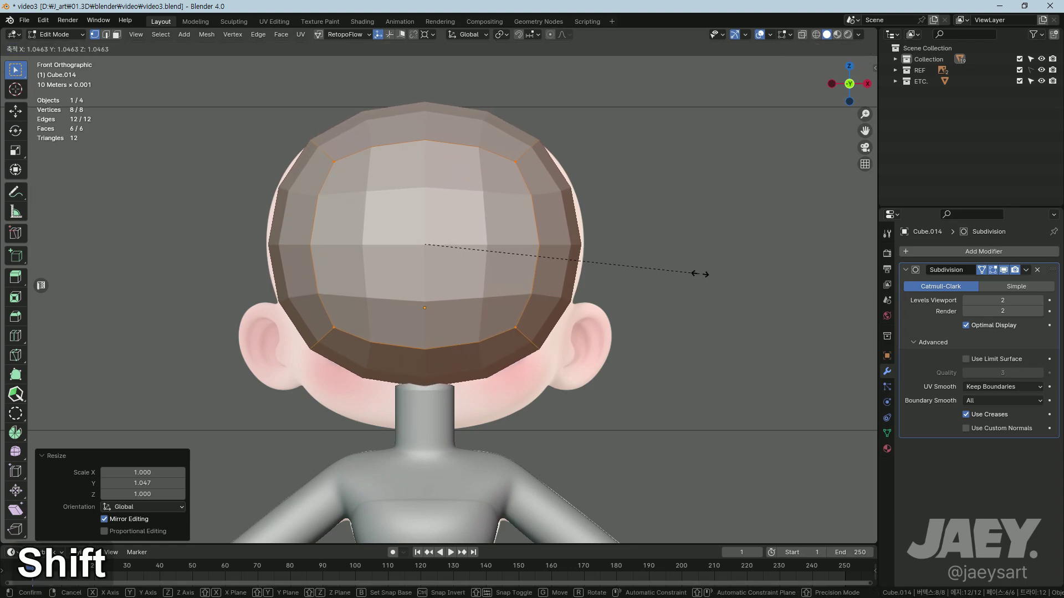
key(s)
text(sx)
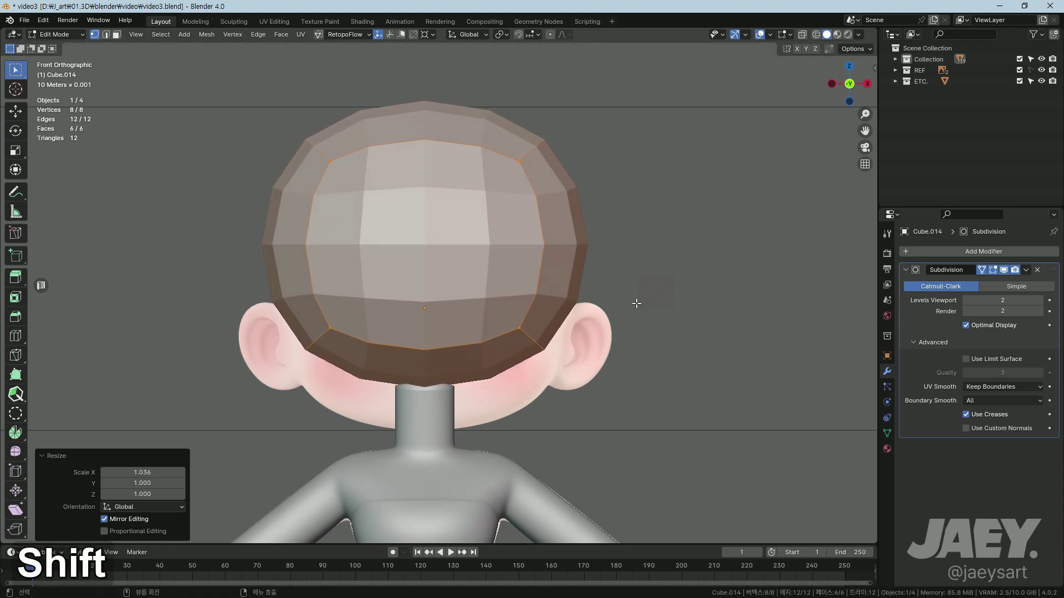
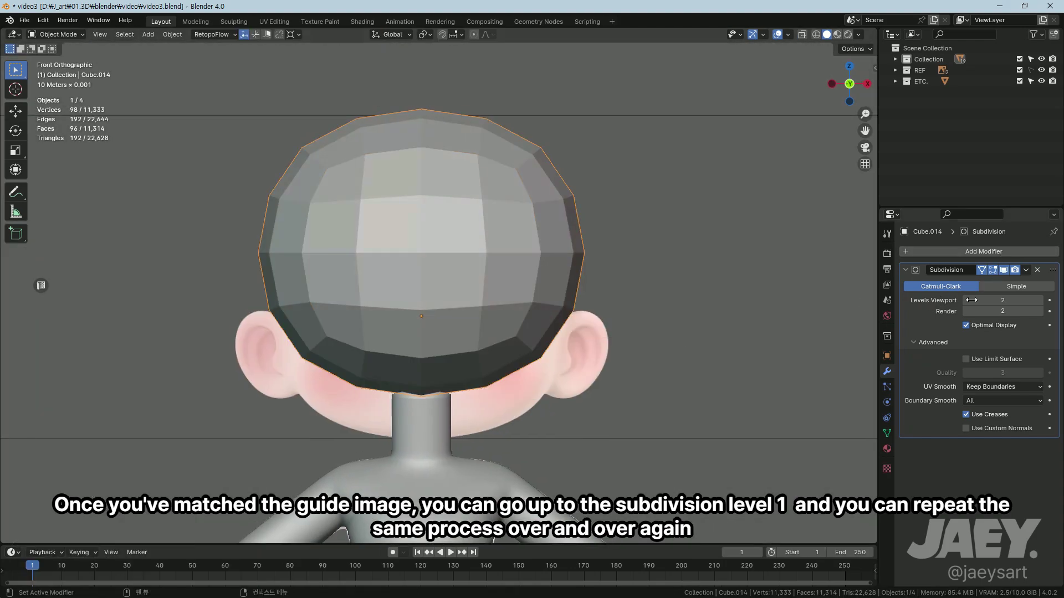
Step: Apply a level 1 subdivision to make the head mesh denser and return to Edit Mode
key(Tab)
key(Tab)
key(ctrl+2)
key(Tab)
key(Tab)
key(Tab)
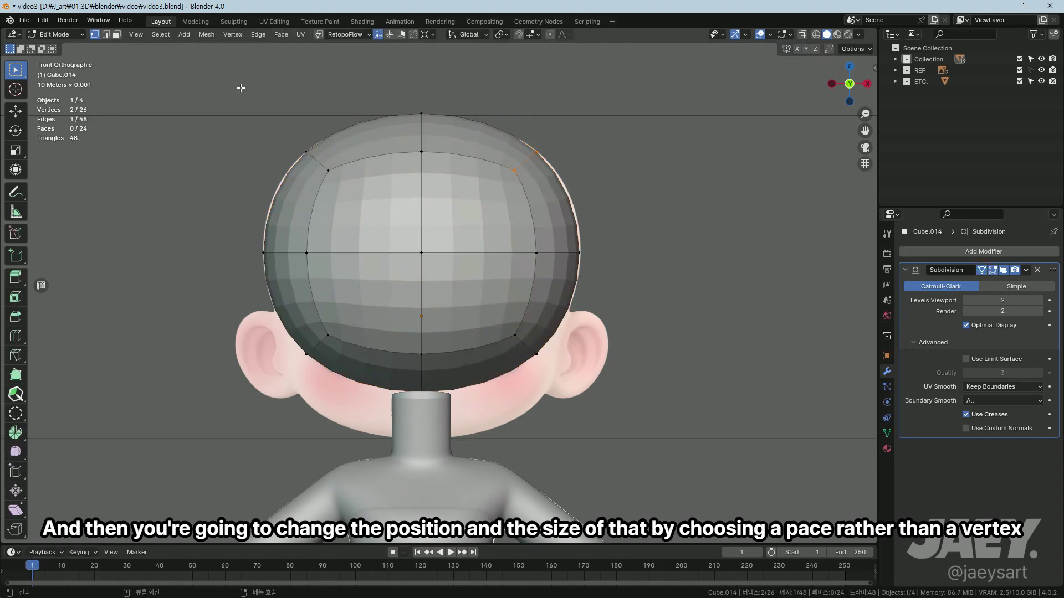
Step: With X-ray on, select the top faces and middle loop and scale/move them along Z to the skull
key(s)
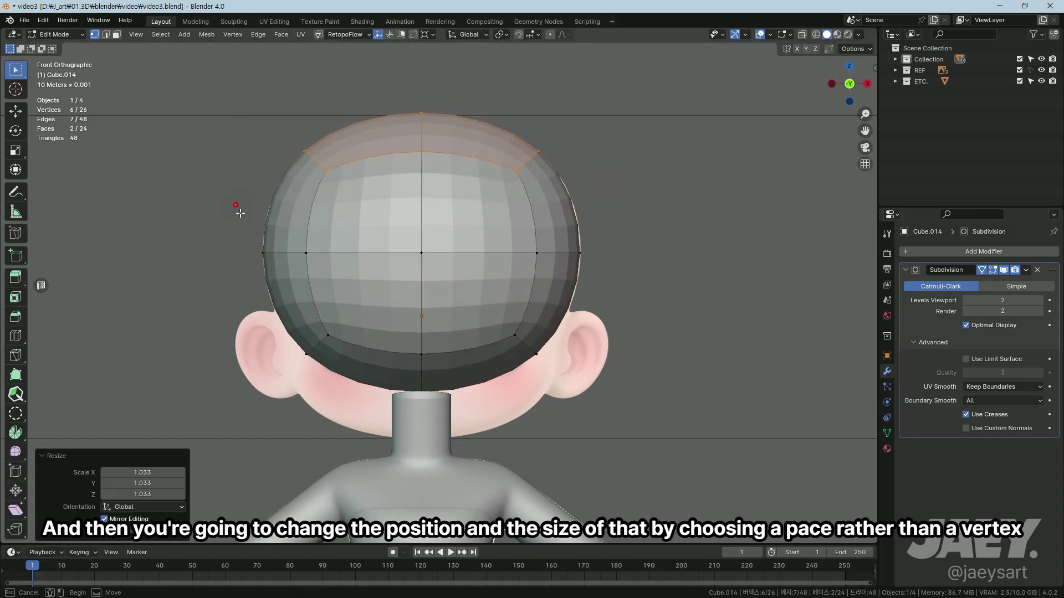
key(s)
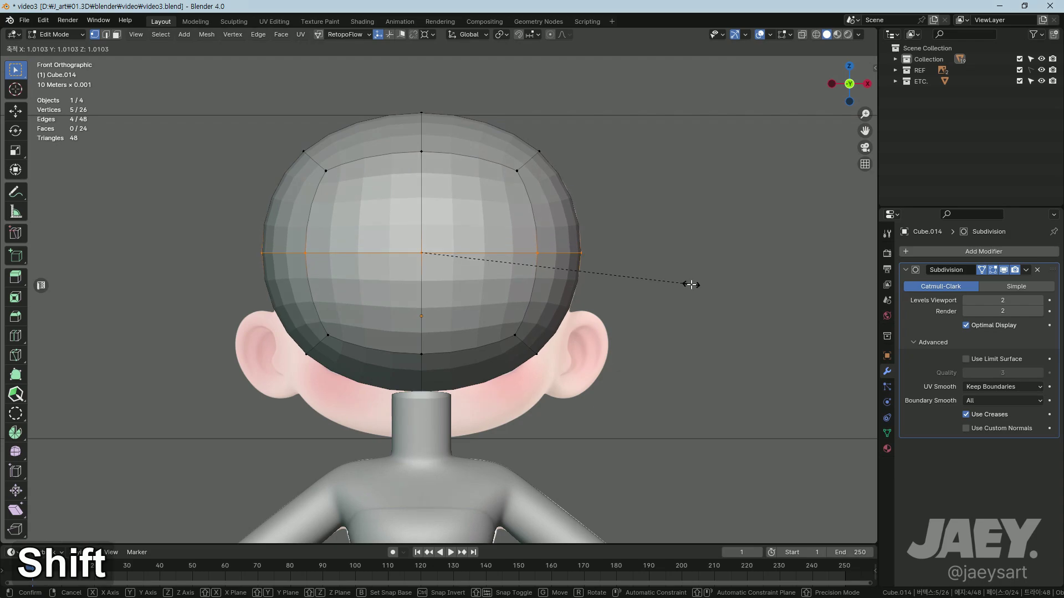
key(alt+z)
key(ctrl+z)
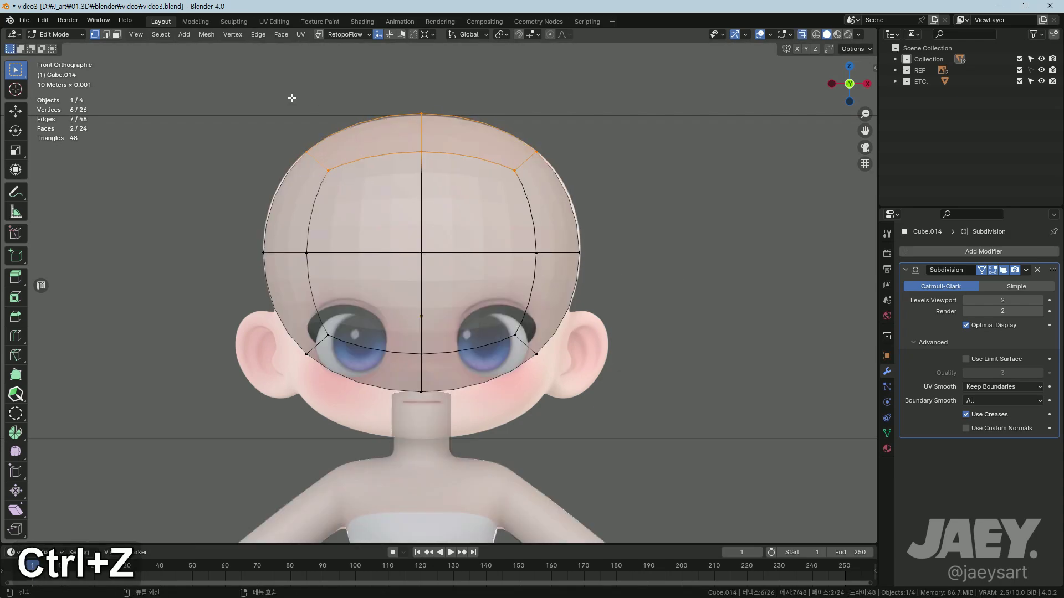
key(s)
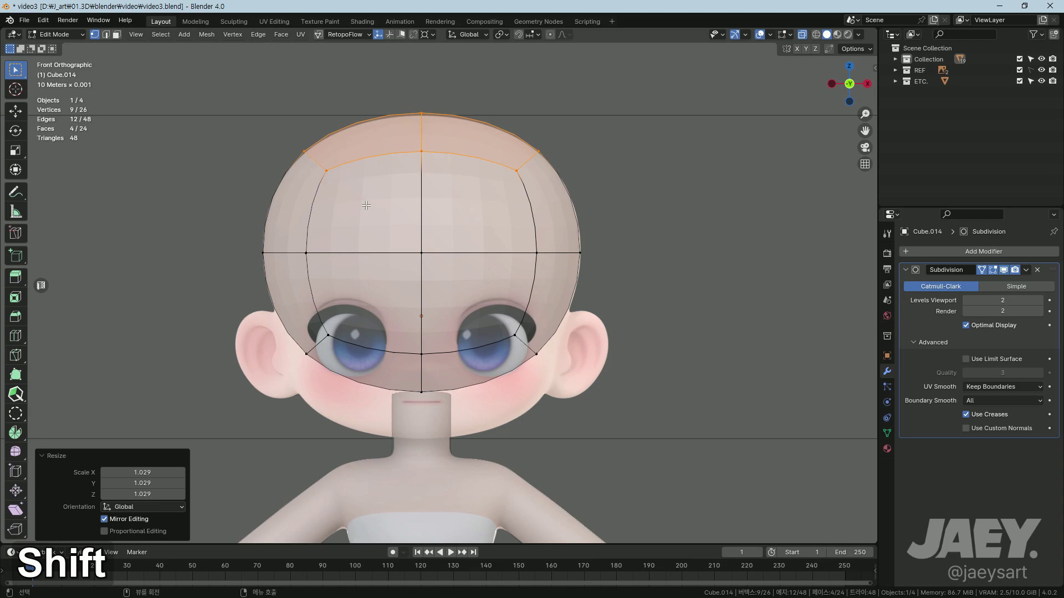
key(s)
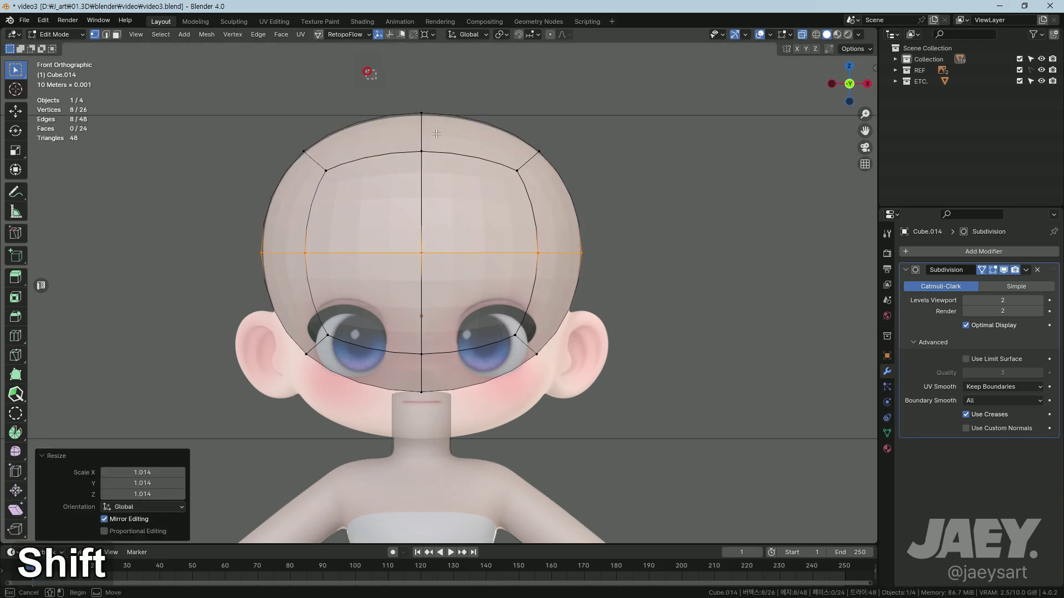
text(sz)
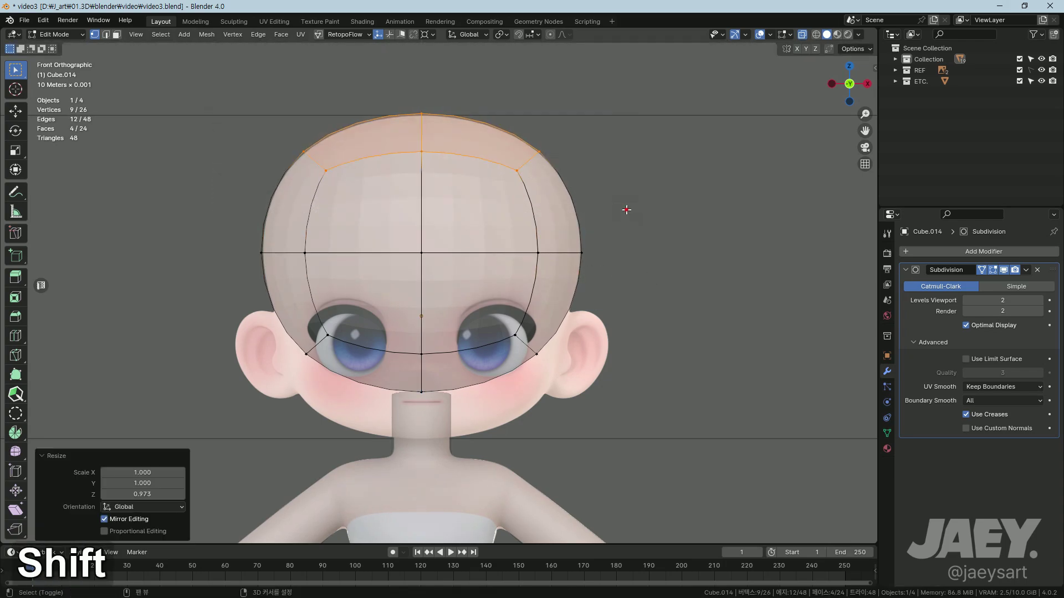
text(gz)
middle_click(305, 350)
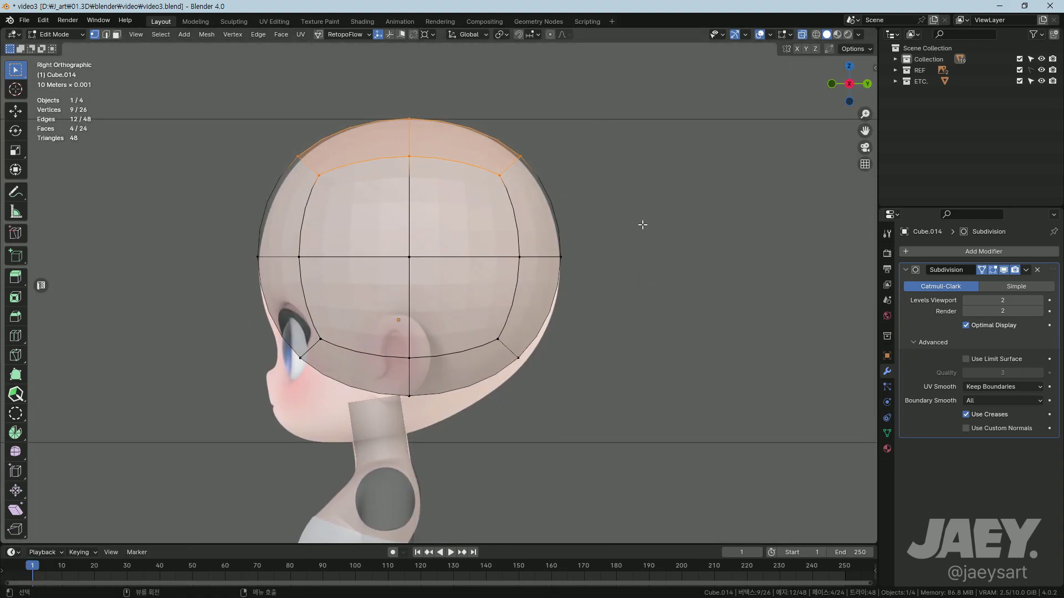
Step: In side view, scale the rows on Y and shift them on Z to follow the head profile
key(s)
text(sy)
text(gz)
text(sy)
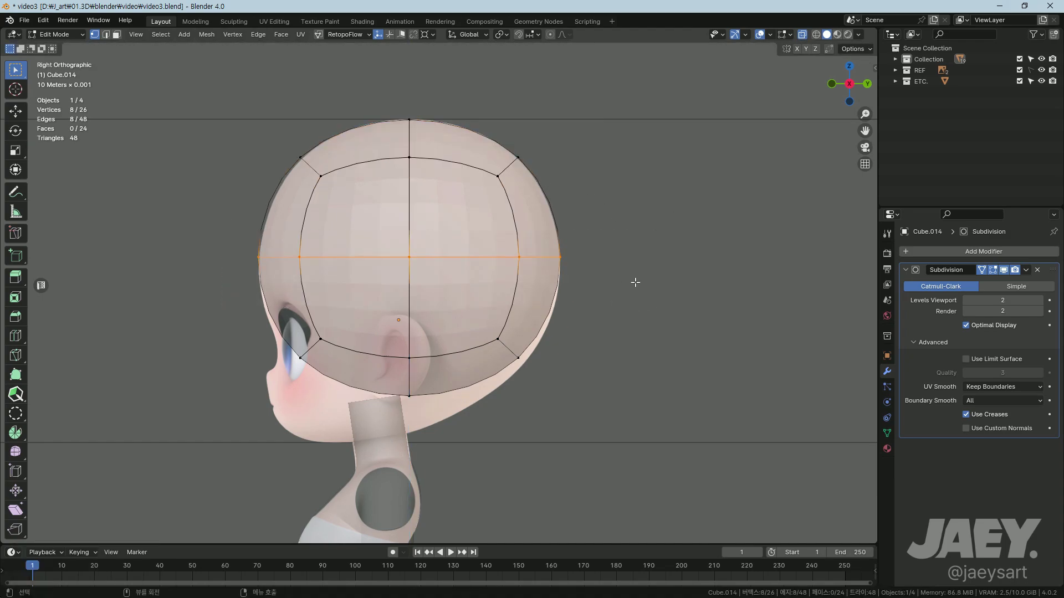
text(gz)
Step: Vertex-slide the lower vertices along their edges into the outline and return to front view
key(g)
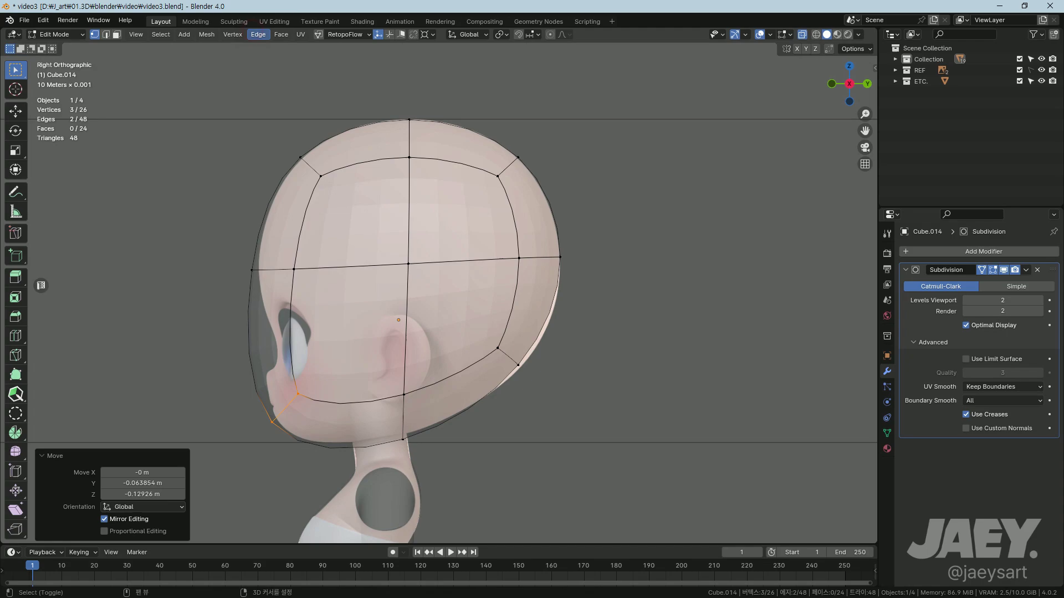
key(g)
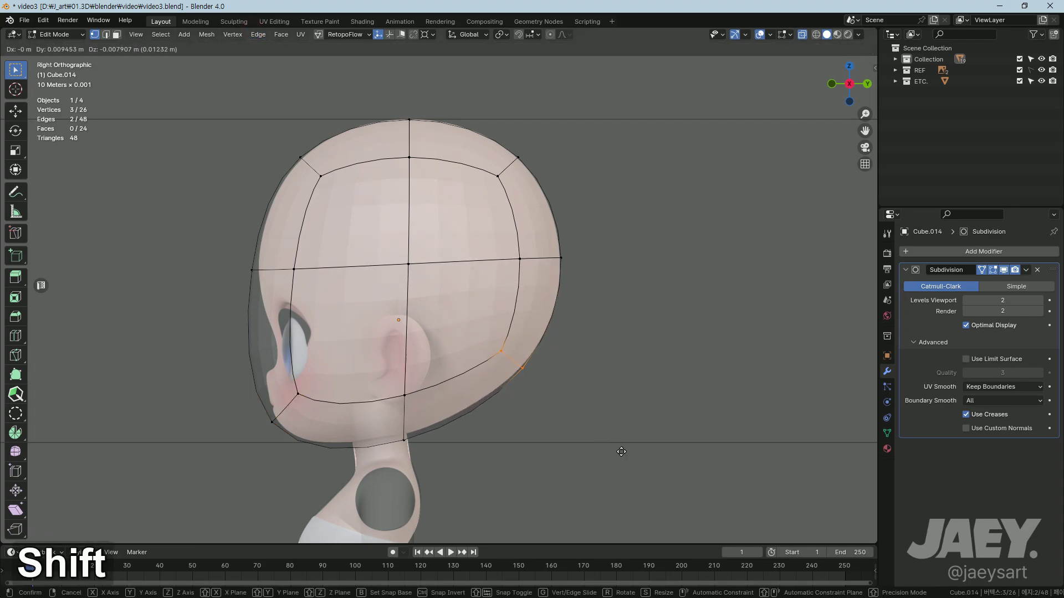
key(g)
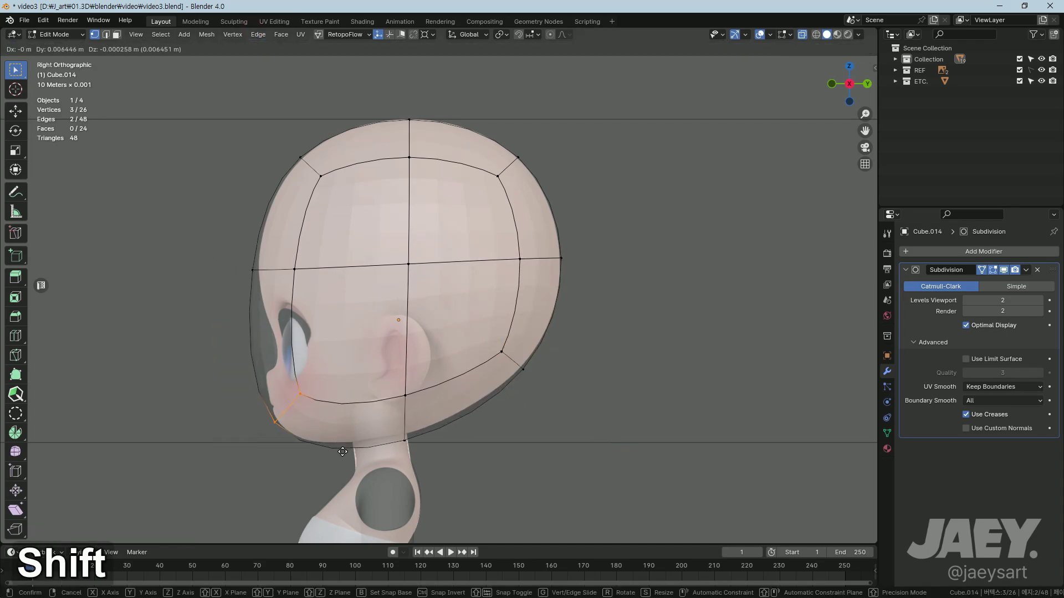
key(g)
text(gz)
middle_click(434, 253)
key(alt+z)
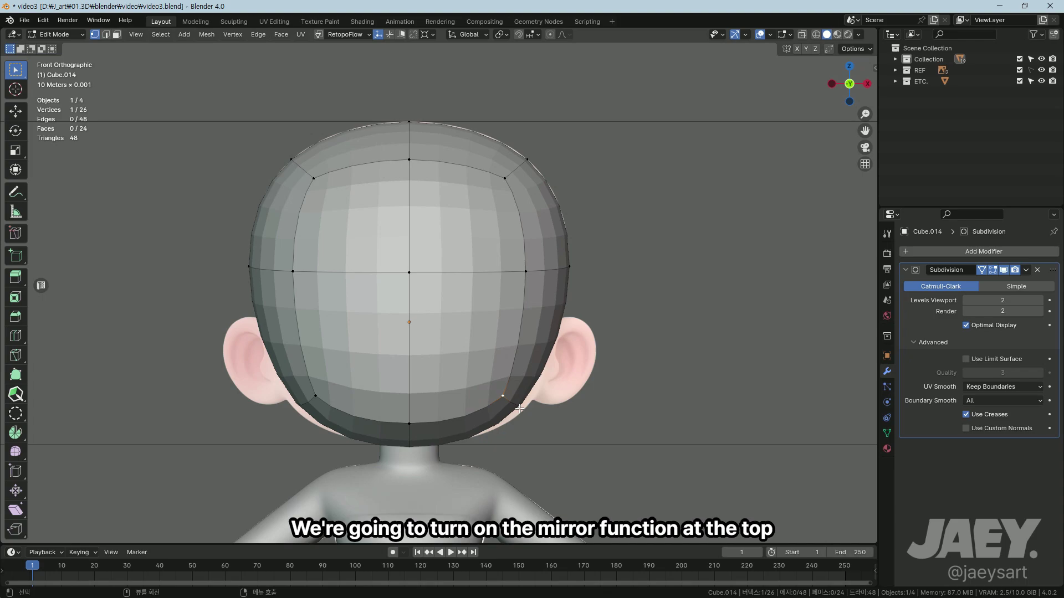
Step: With X mirror editing on, slide a lower vertex and select the top row of faces through X-ray
key(f)
key(ctrl+z)
key(g)
key(ctrl+z)
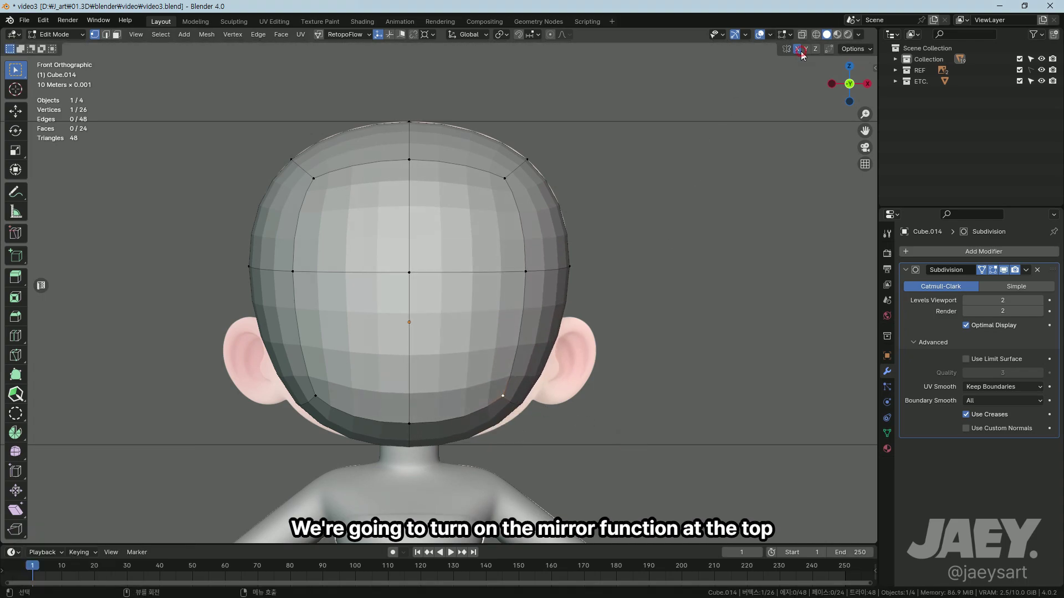
key(g)
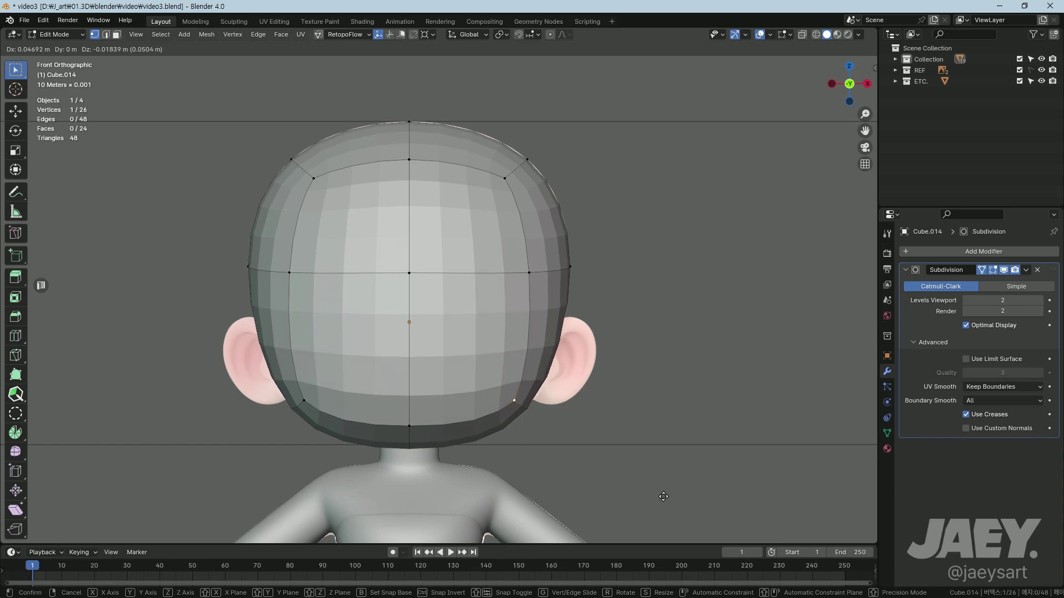
key(alt+z)
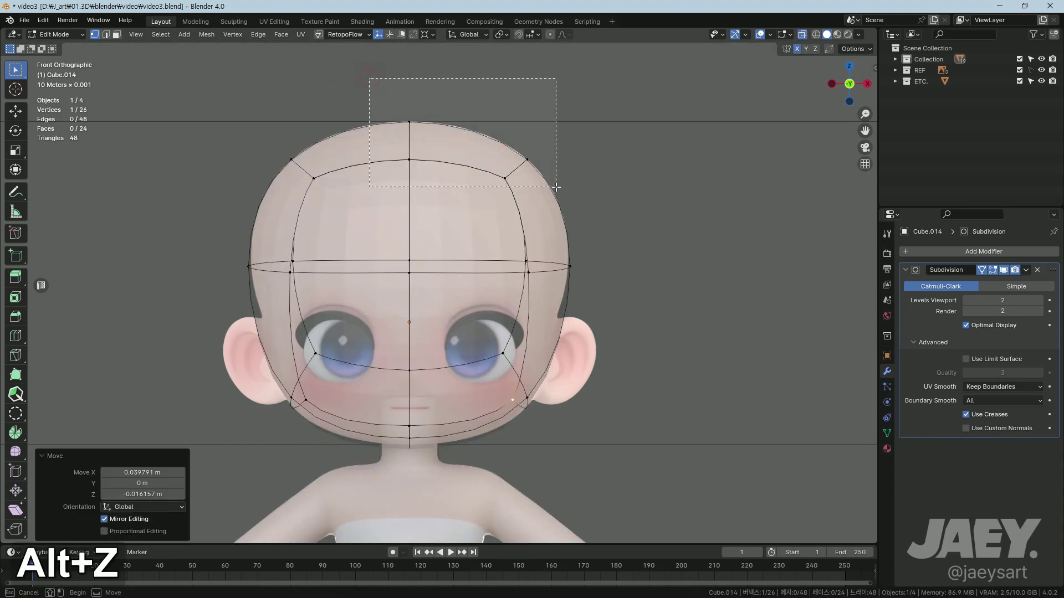
key(s)
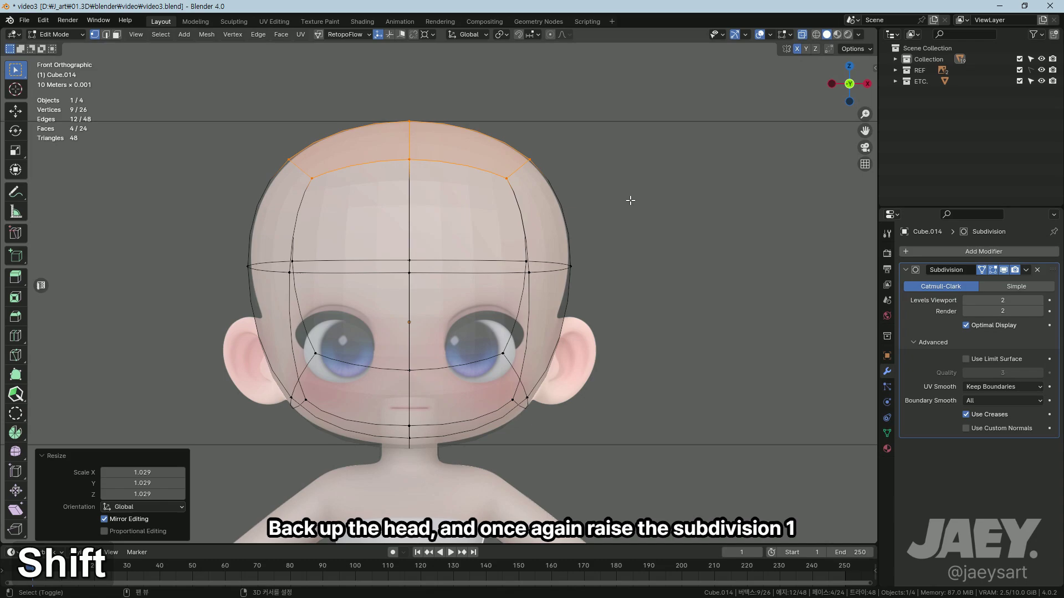
Step: Duplicate the head mesh, move the copy aside on Z and X, then hide the duplicate
key(Tab)
key(alt+z)
key(Tab)
key(shift+d)
key(g)
text(gz)
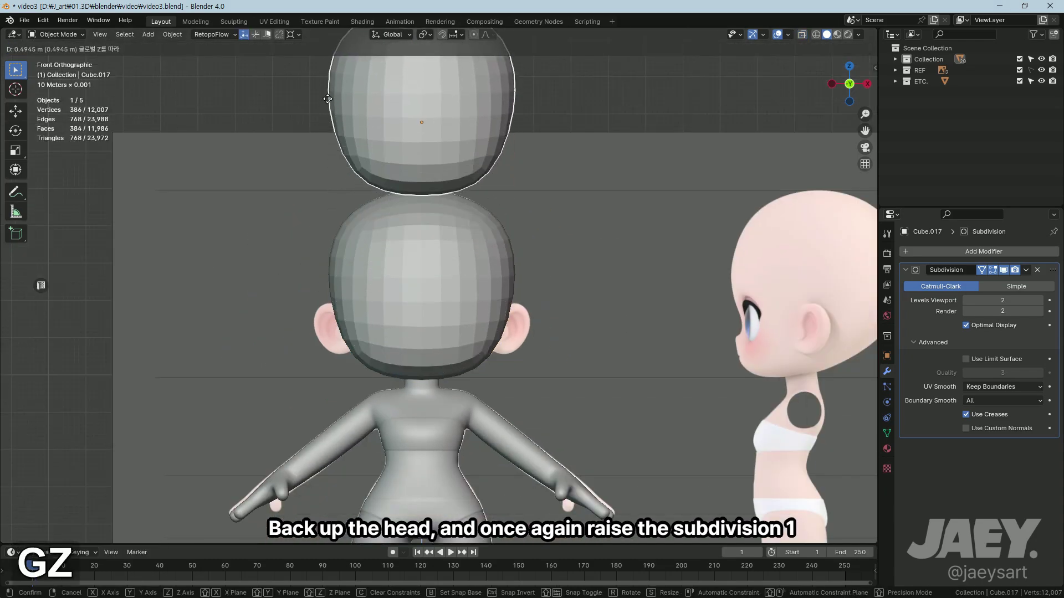
key(g)
text(gx)
key(h)
key(Tab)
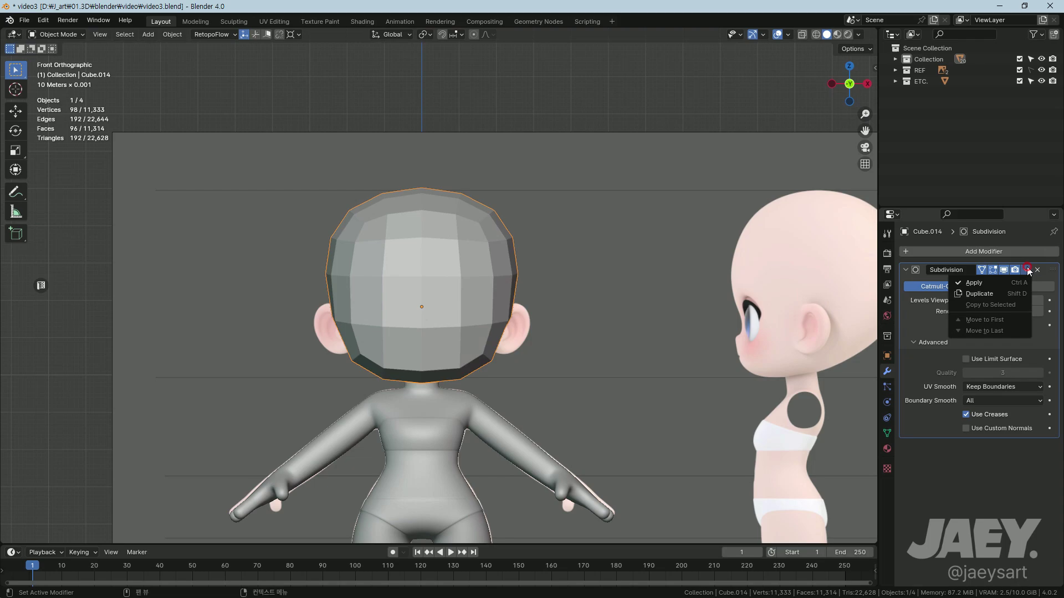
Step: Enter Edit Mode on the applied head mesh with X-ray enabled
key(Tab)
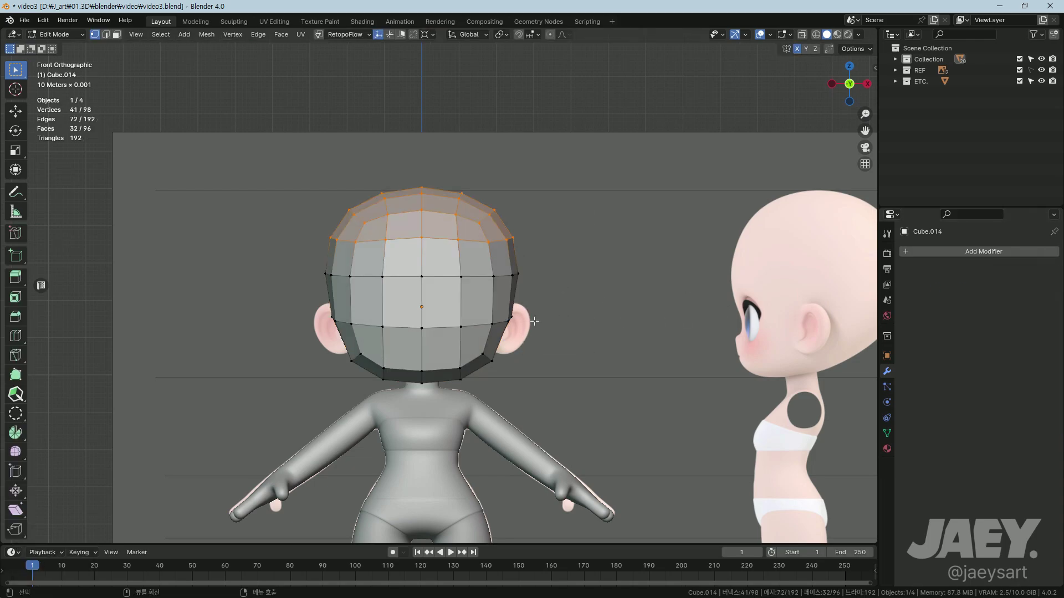
key(Tab)
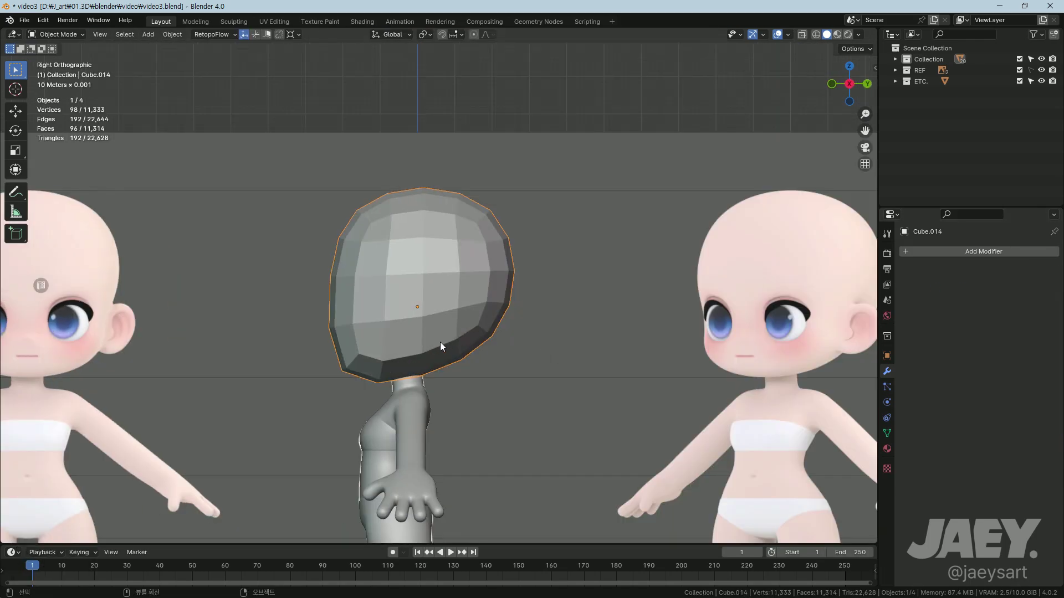
middle_click(449, 341)
key(Tab)
key(alt+z)
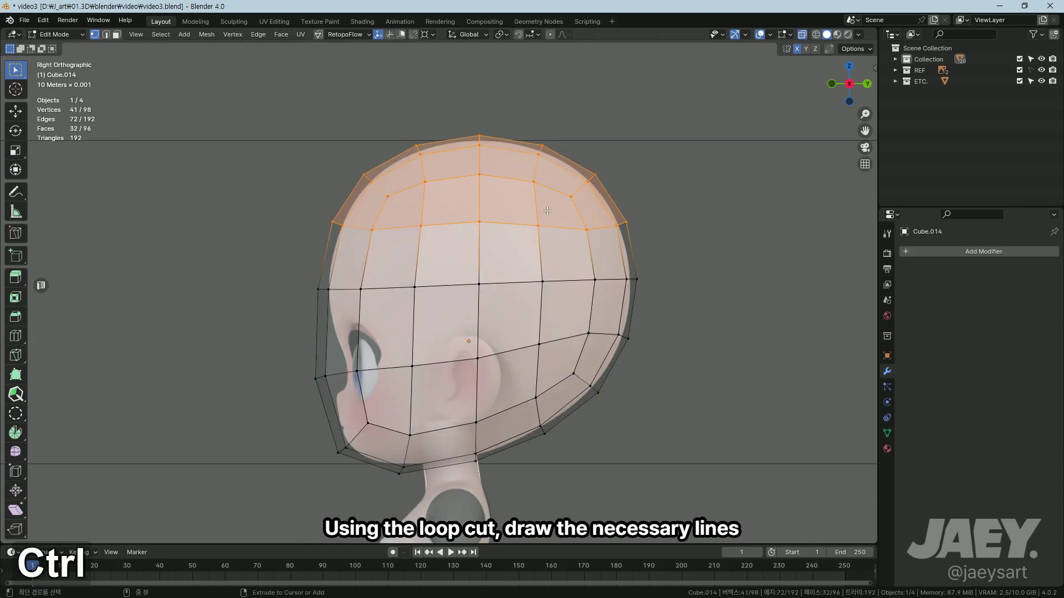
Step: Add several edge loops across the head, remove the unneeded loop and relax its flow
key(ctrl+r)
key(ctrl+r)
key(ctrl+r)
key(ctrl+r)
key(ctrl+r)
key(ctrl+r)
key(2)
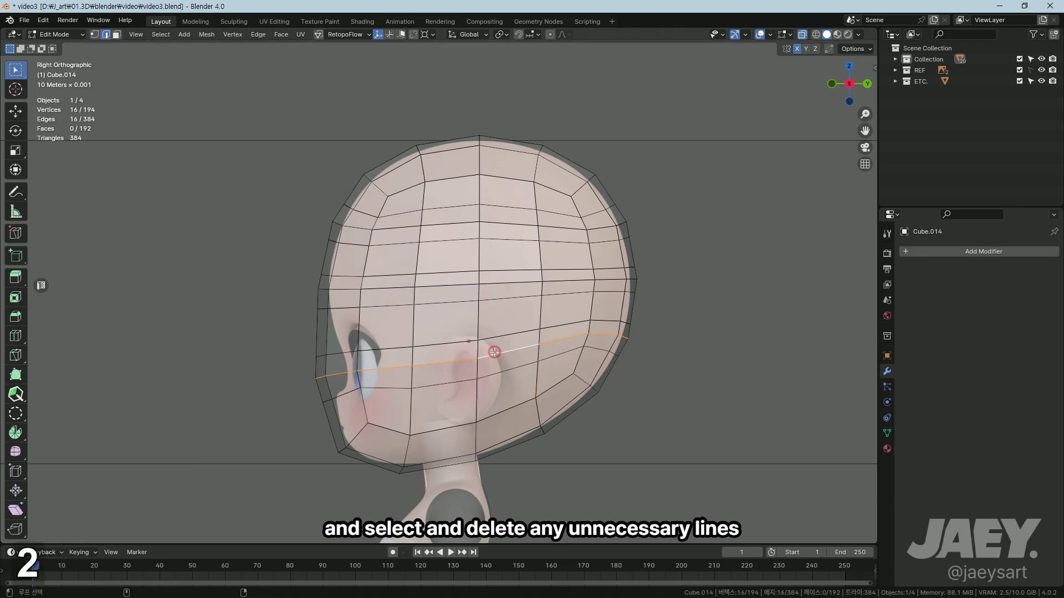
key(x)
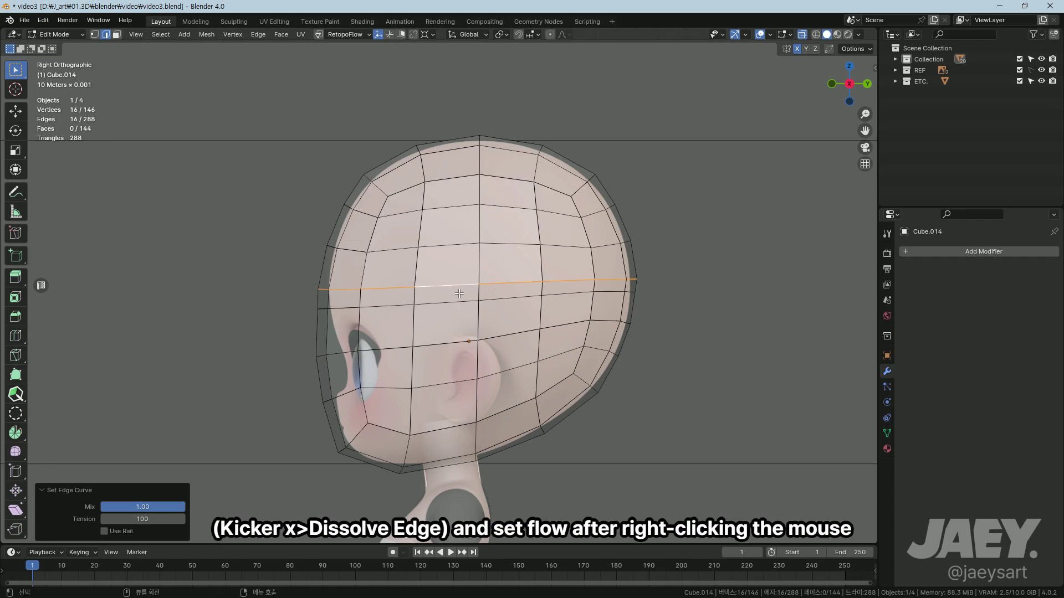
key(ctrl+z)
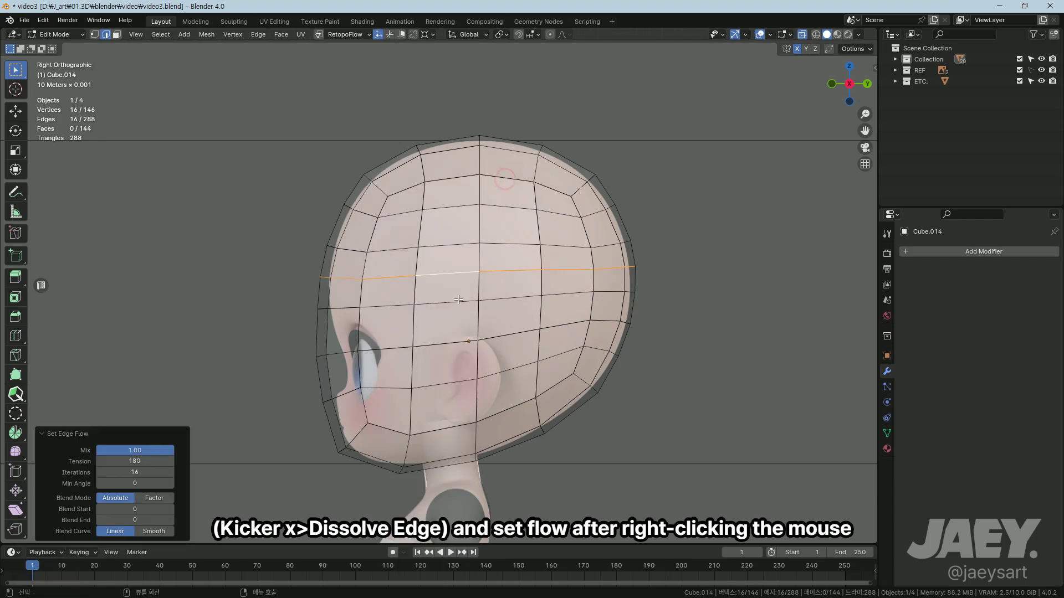
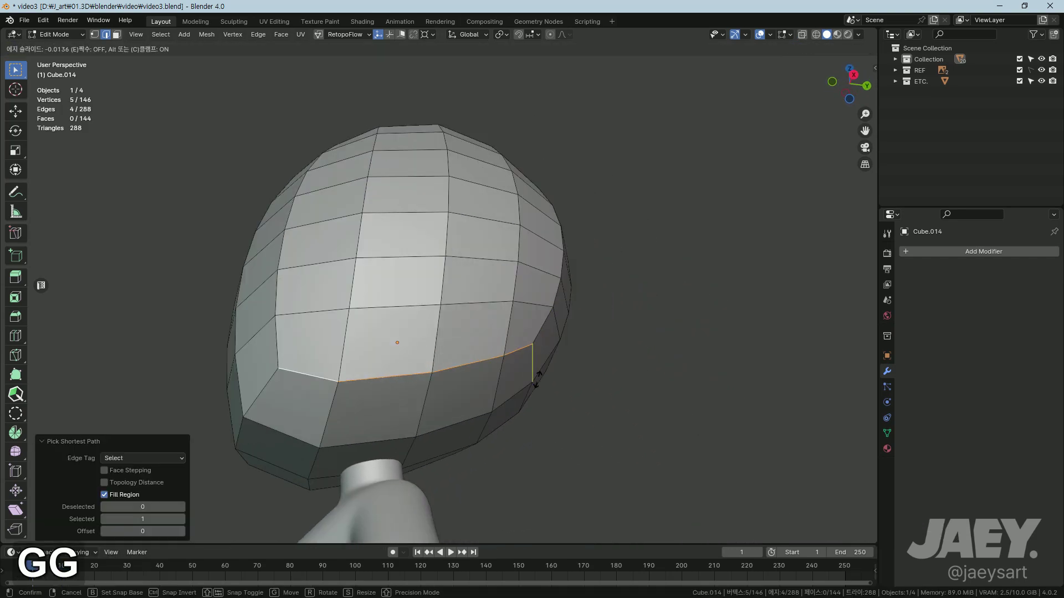
Step: Leave Edit Mode and smooth the head with a level 2 Subdivision modifier
key(alt+z)
key(Tab)
middle_click(472, 418)
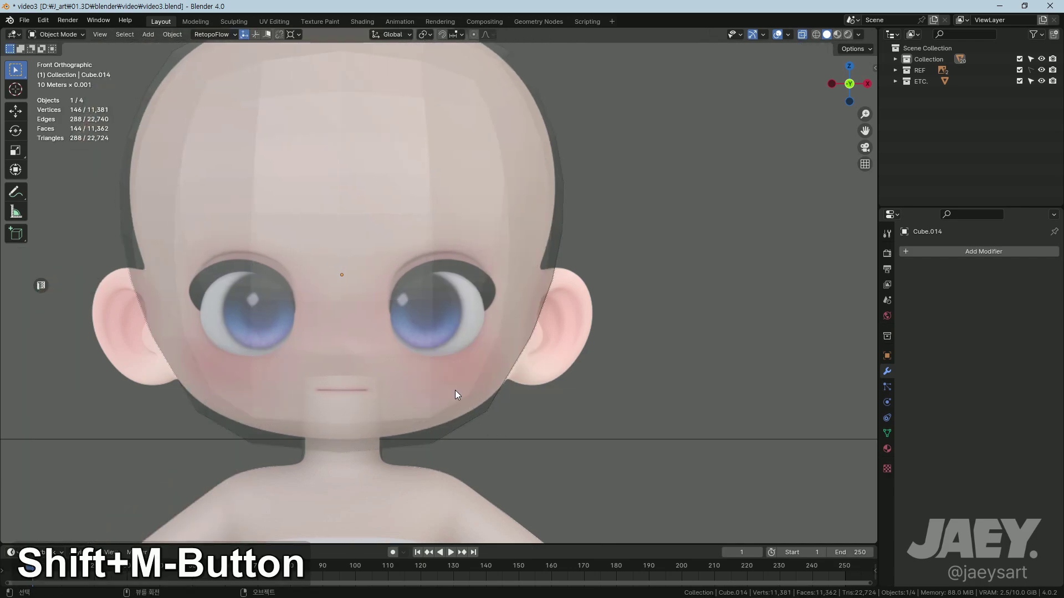
key(ctrl+2)
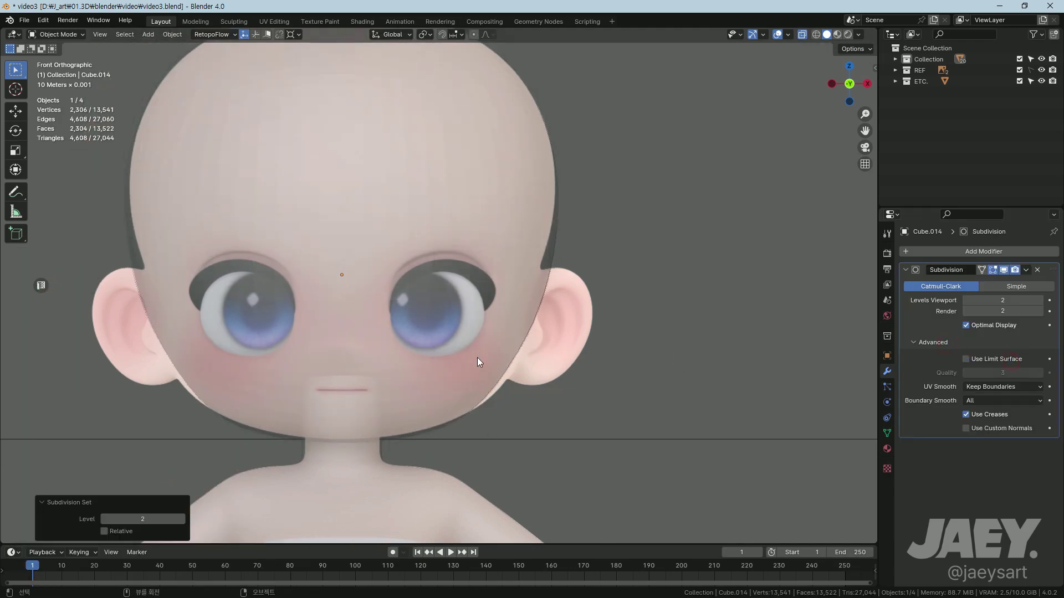
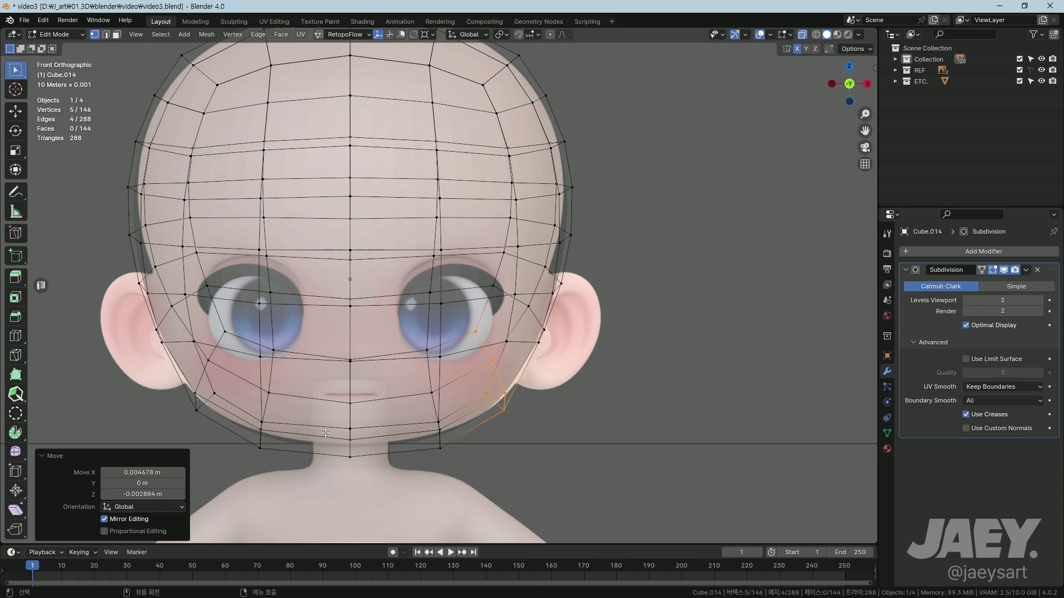
Step: Move the jaw vertices vertically along Z and check the result shaded and from the side
key(g)
text(gz)
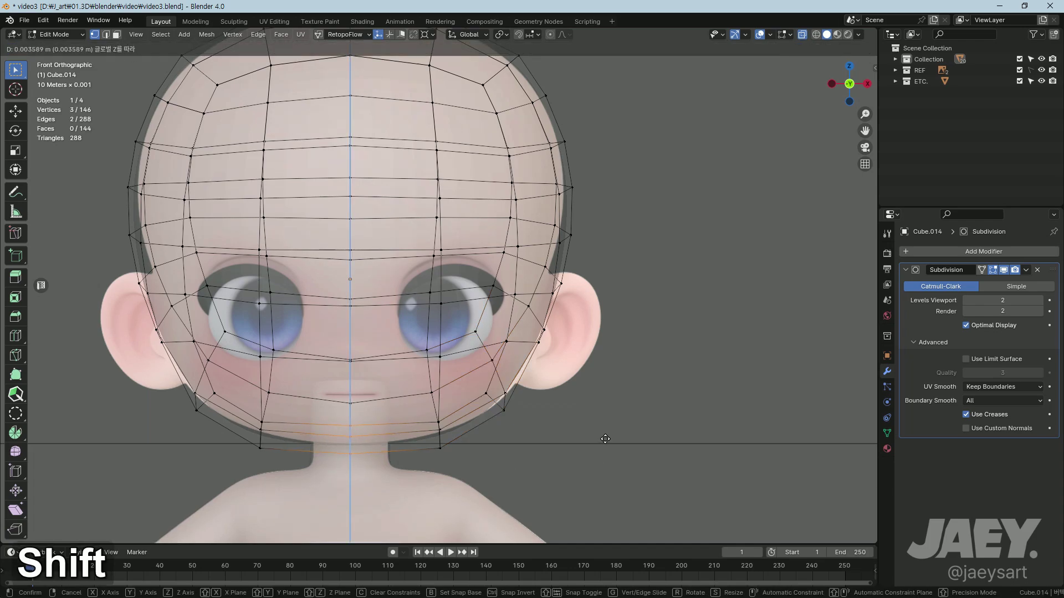
key(g)
text(gz)
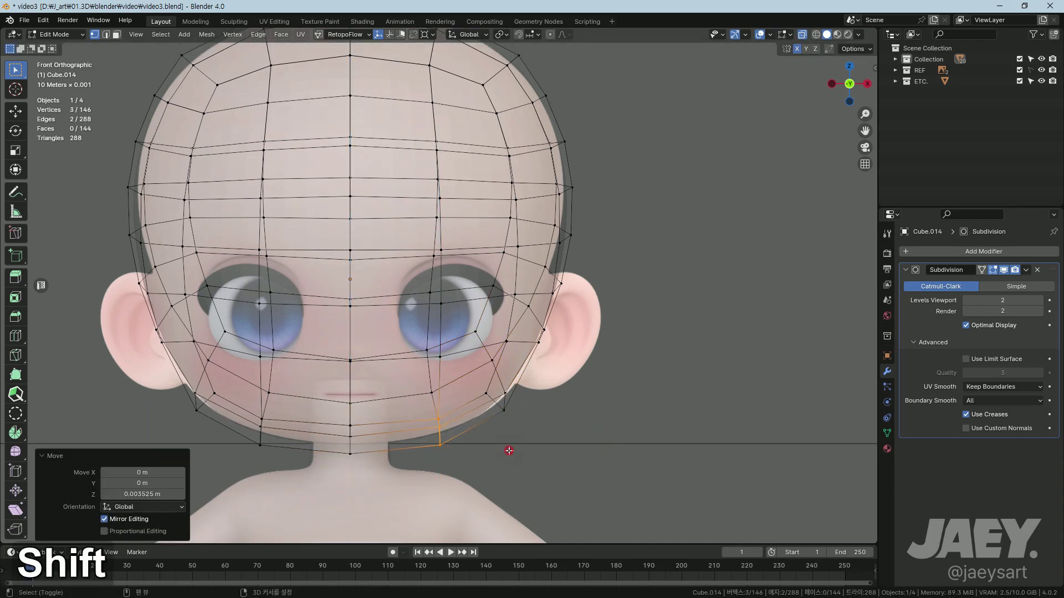
key(g)
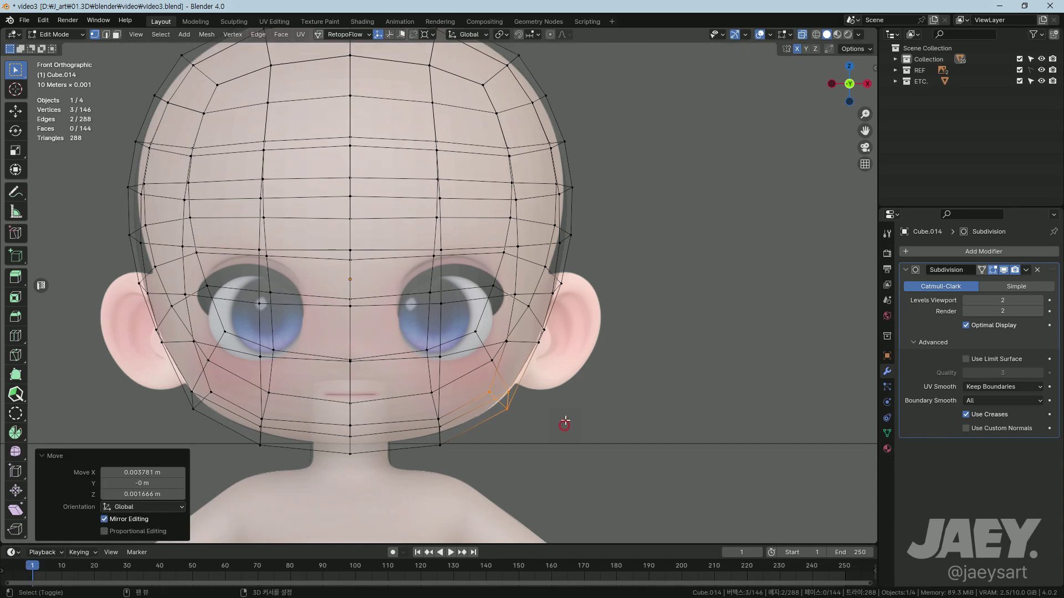
key(Tab)
key(alt+z)
key(Tab)
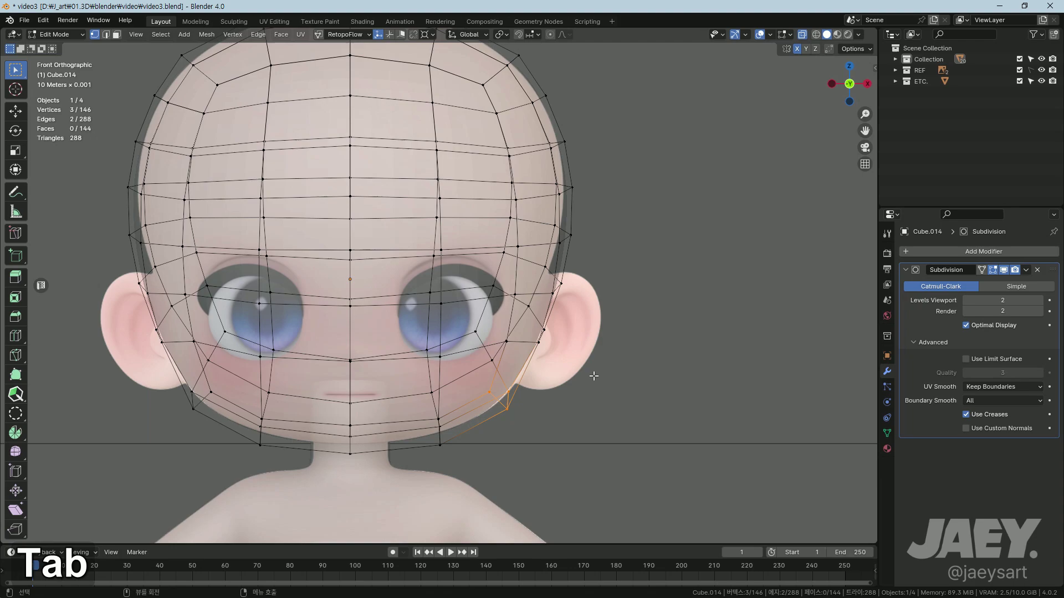
key(alt+z)
key(Tab)
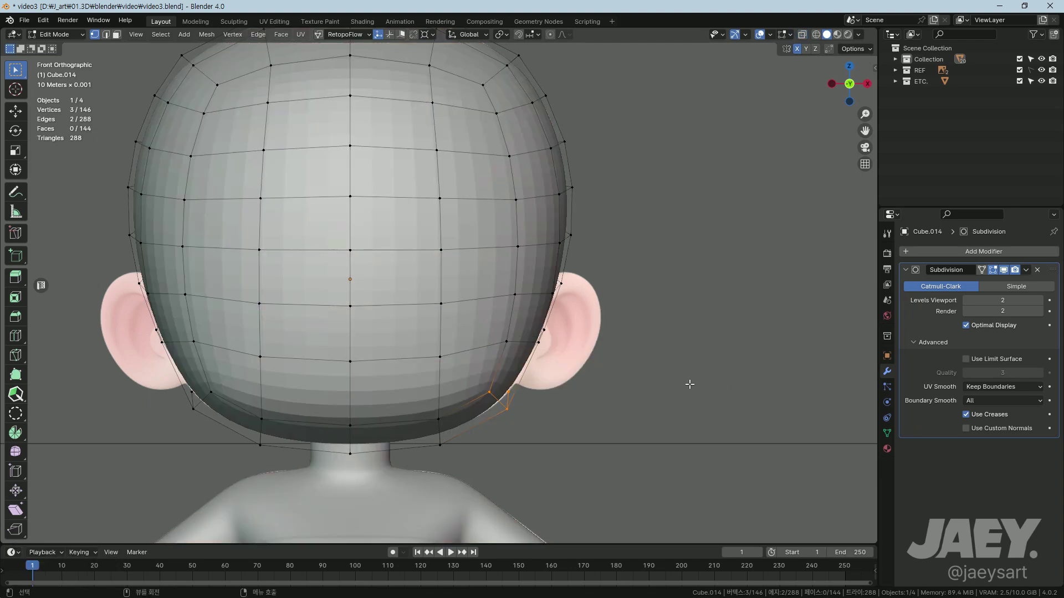
key(alt+z)
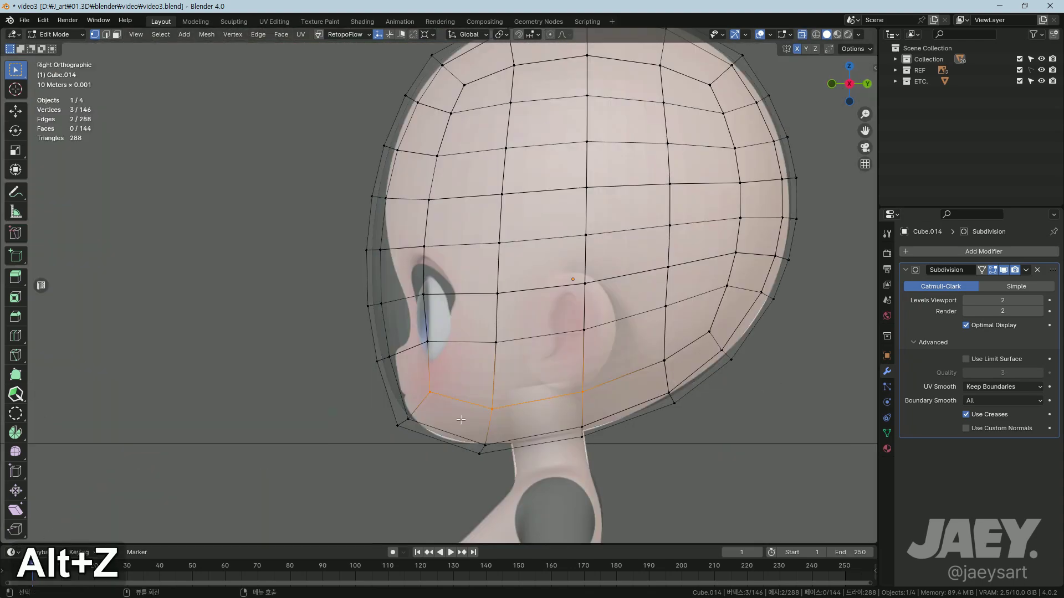
Step: Reshape the cheek vertices with proportional editing enabled and return to front view
key(g)
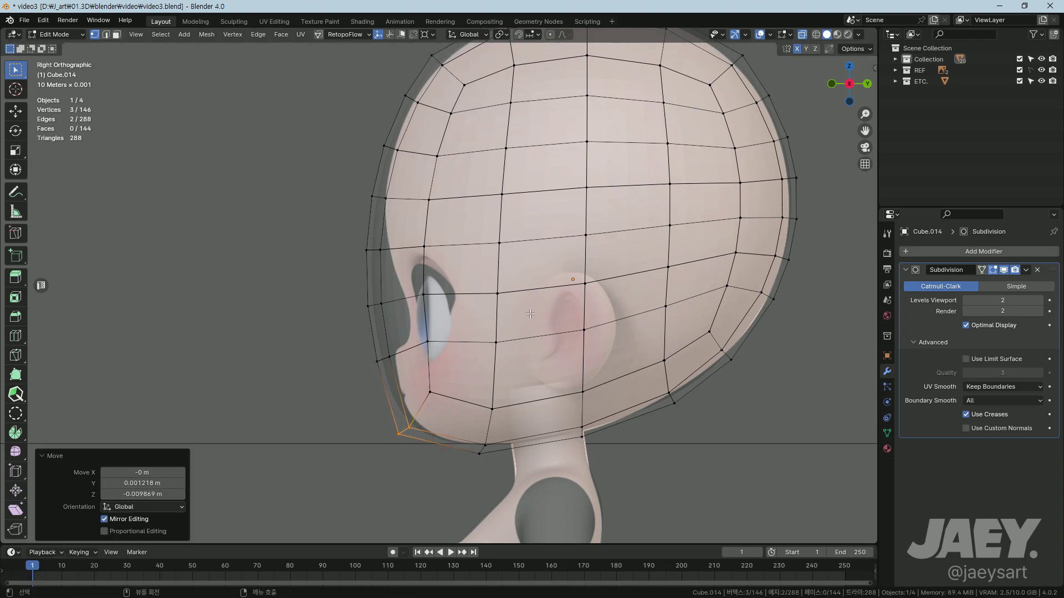
key(g)
key(ctrl+z)
key(g)
key(ctrl+z)
key(o)
text(og)
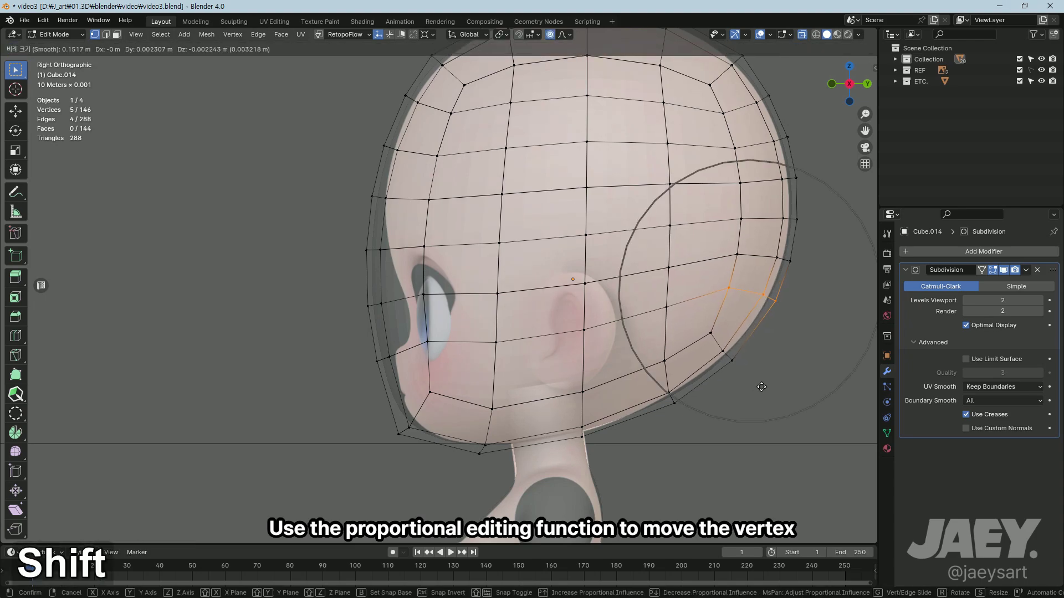
middle_click(614, 329)
middle_click(587, 351)
key(alt+z)
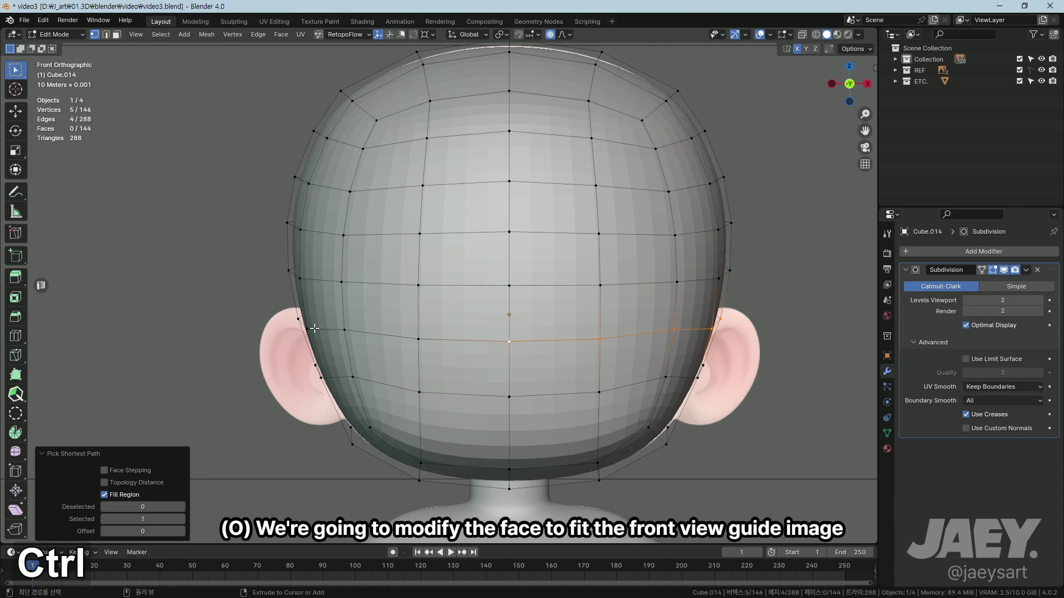
Step: Flatten the brow vertex row by scaling it on X, then view the smoothed head in object mode
key(alt+z)
key(s)
text(sx)
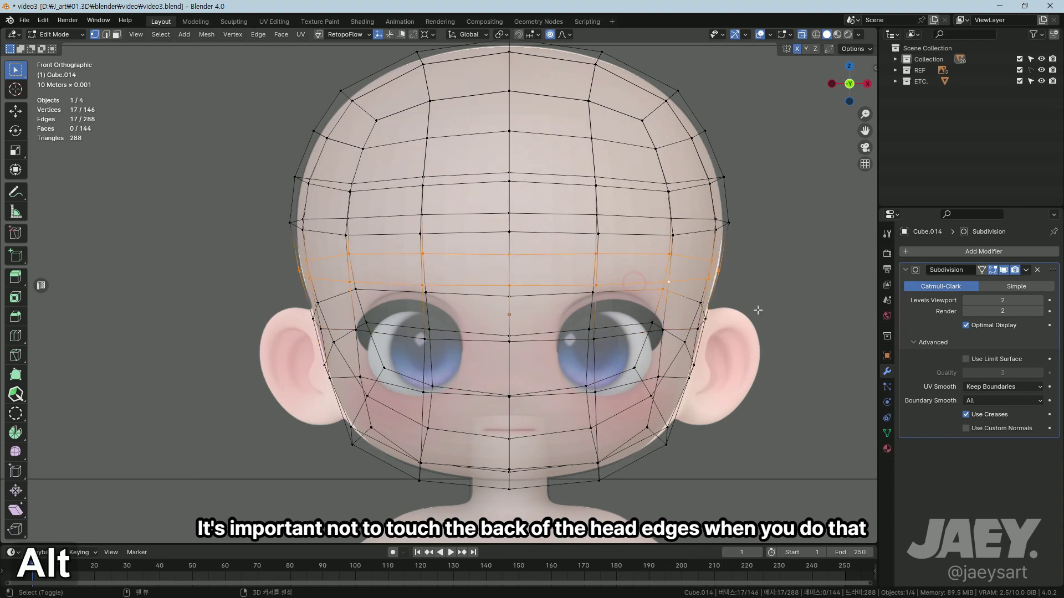
key(s)
text(sx)
key(ctrl+z)
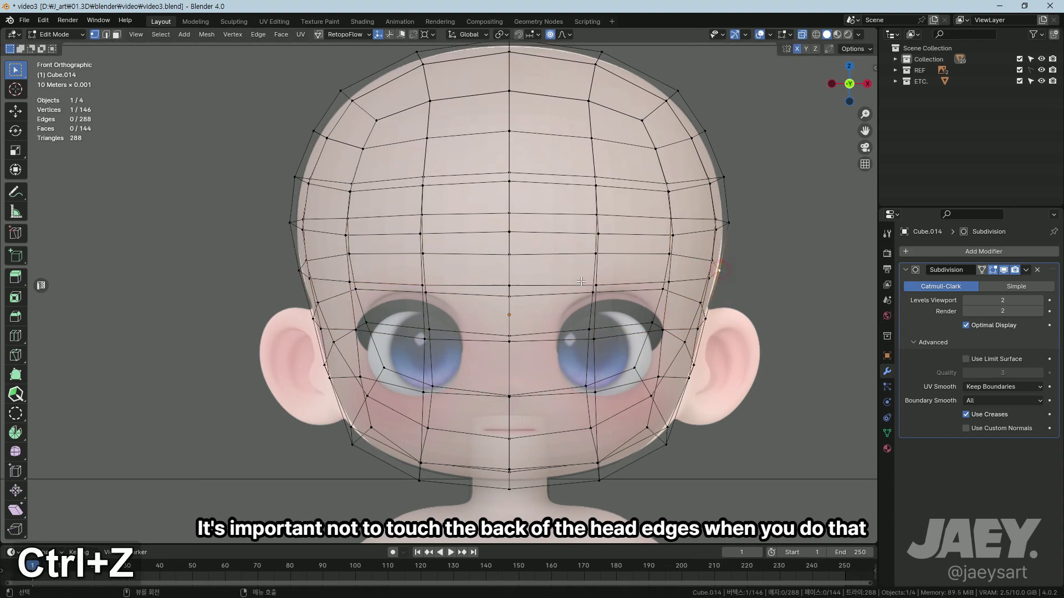
text(sx)
key(Tab)
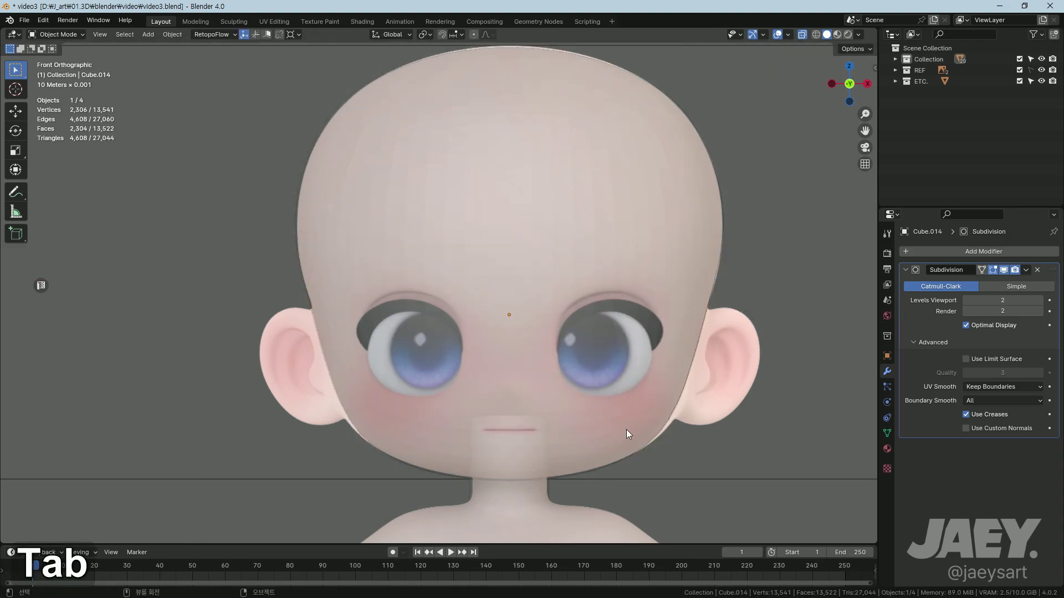
Step: Pull the jaw vertices out below the ear with proportional falloff, undoing and redoing the move
key(f)
key(g)
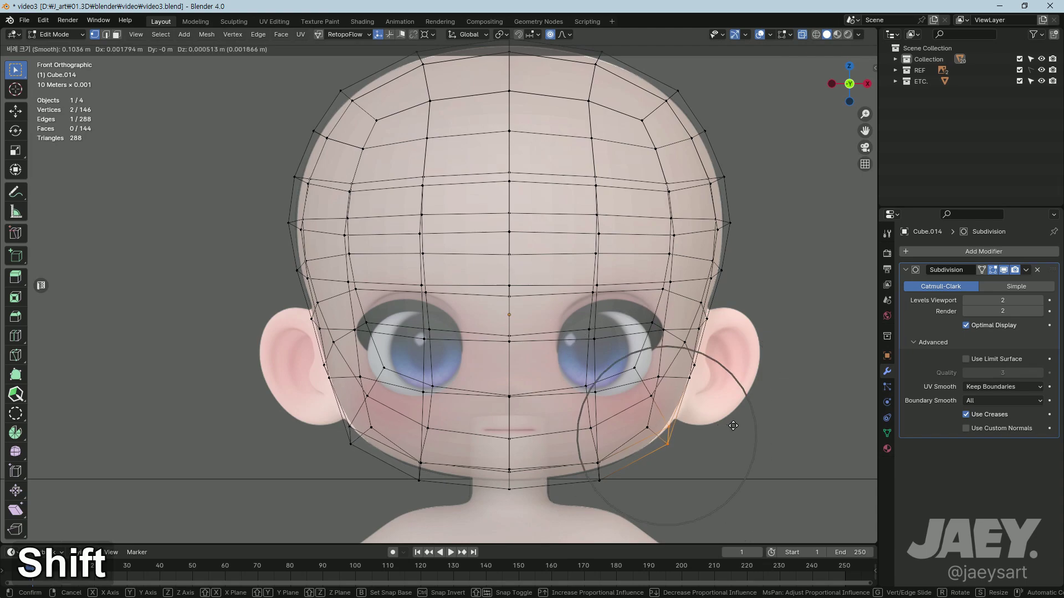
key(alt+z)
key(Tab)
key(ctrl+z)
key(g)
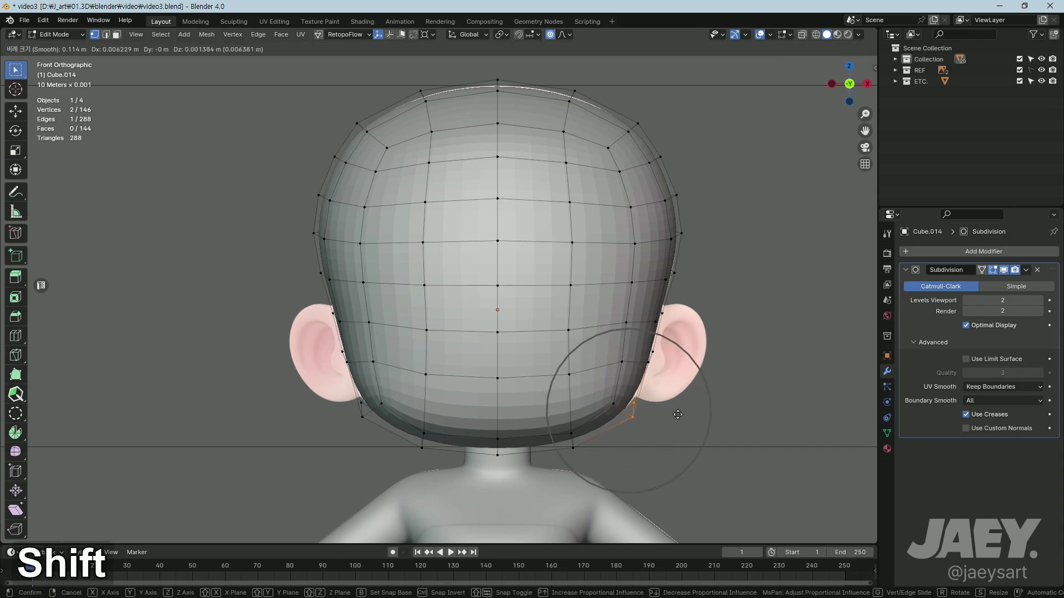
key(ctrl+z)
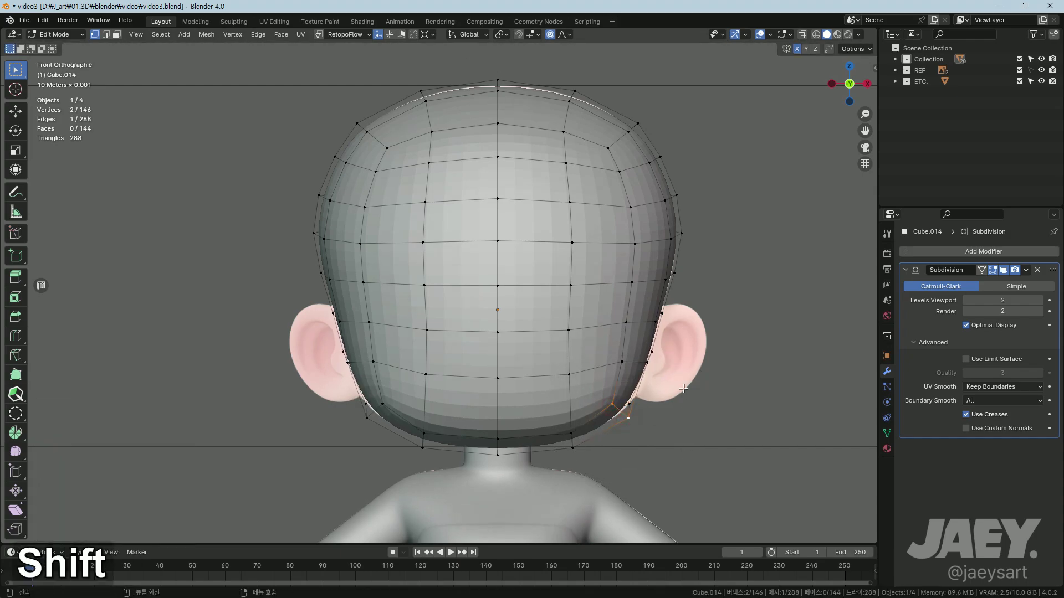
key(g)
Step: Inspect the smoothed head as a whole object from several angles and the front
key(Tab)
key(alt+z)
middle_click(610, 404)
key(alt+z)
middle_click(536, 404)
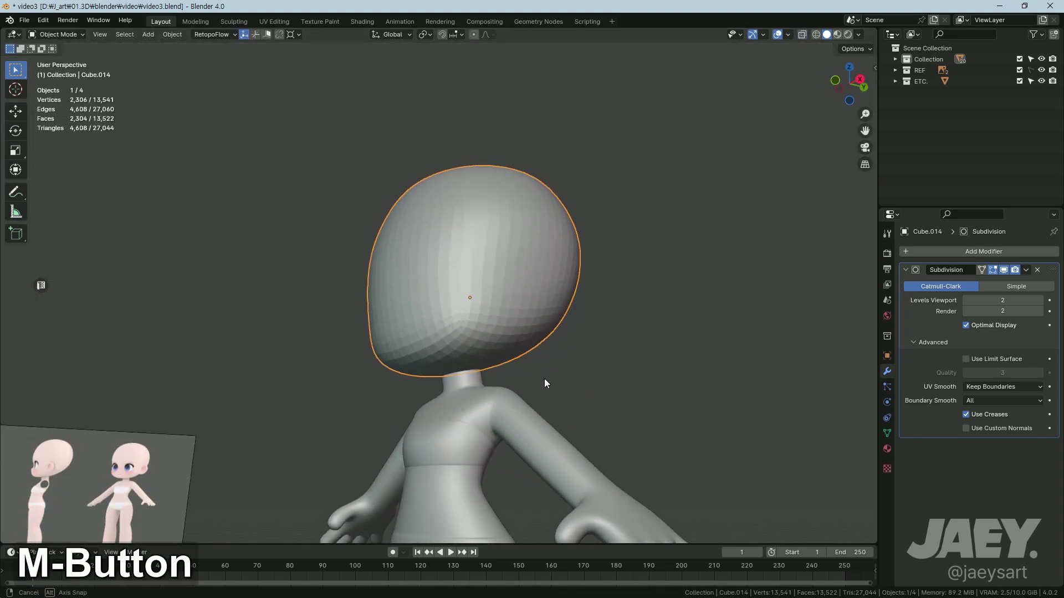
middle_click(543, 389)
middle_click(568, 386)
key(Tab)
middle_click(507, 367)
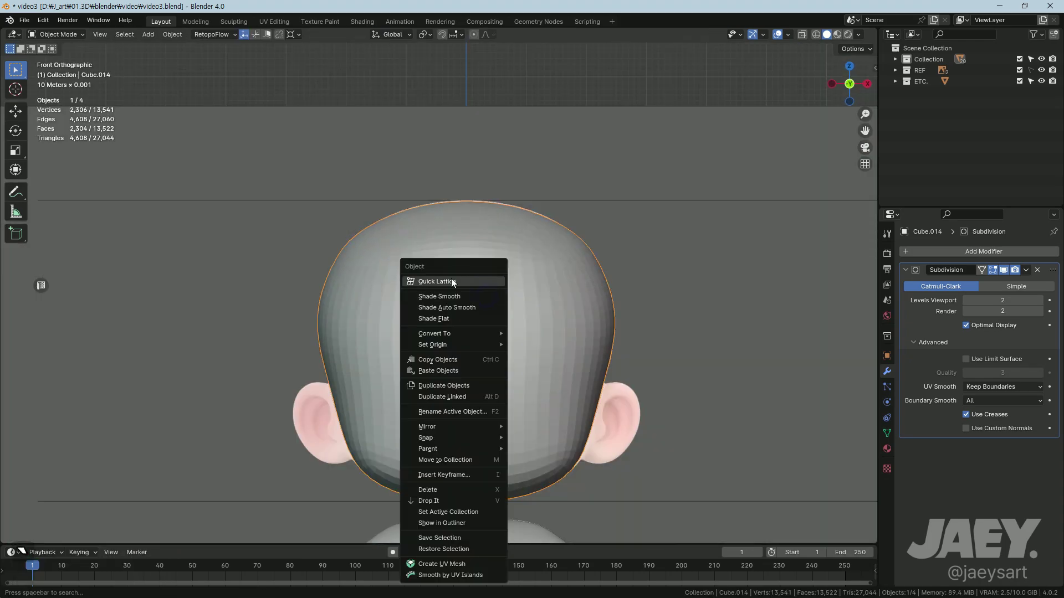
middle_click(518, 298)
Step: Move back-of-head vertices along Z with X-ray on to refine the skull outline
key(Tab)
key(alt+z)
key(g)
text(gz)
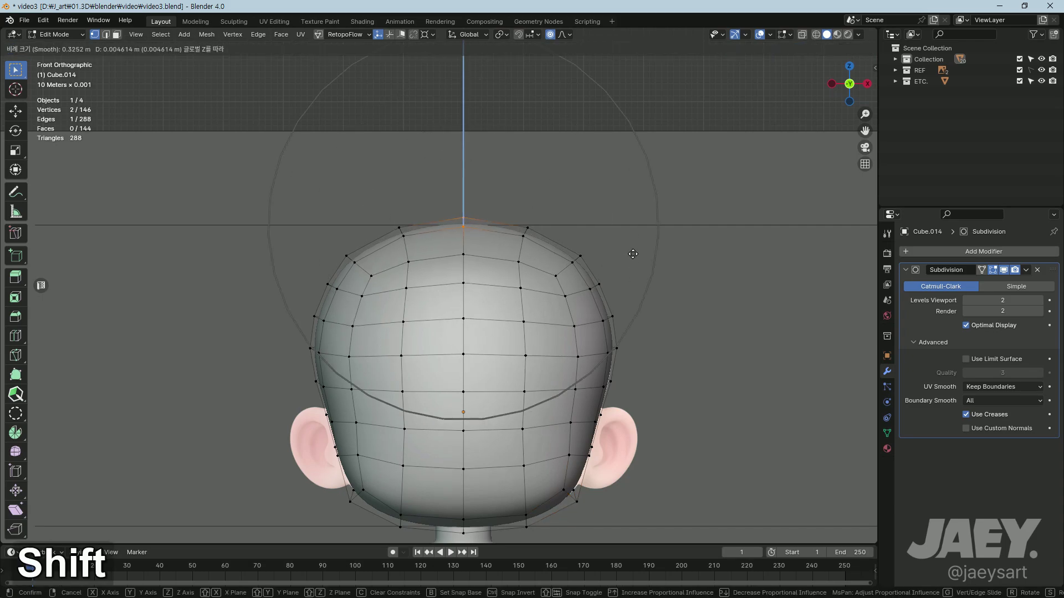
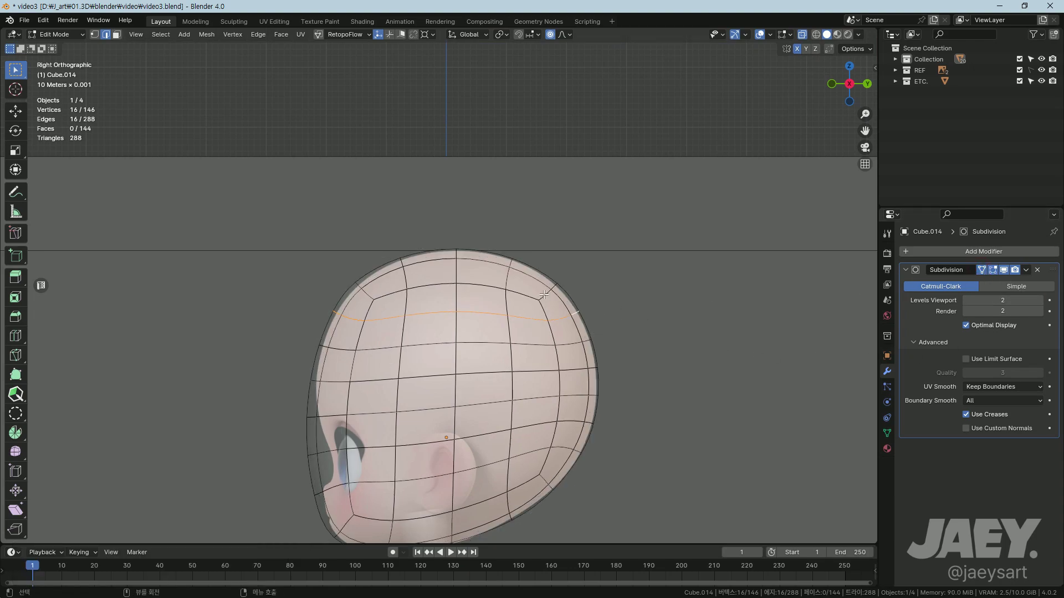
Step: Grow a face selection on the crown and scale it outward with proportional editing to fit the reference
key(2)
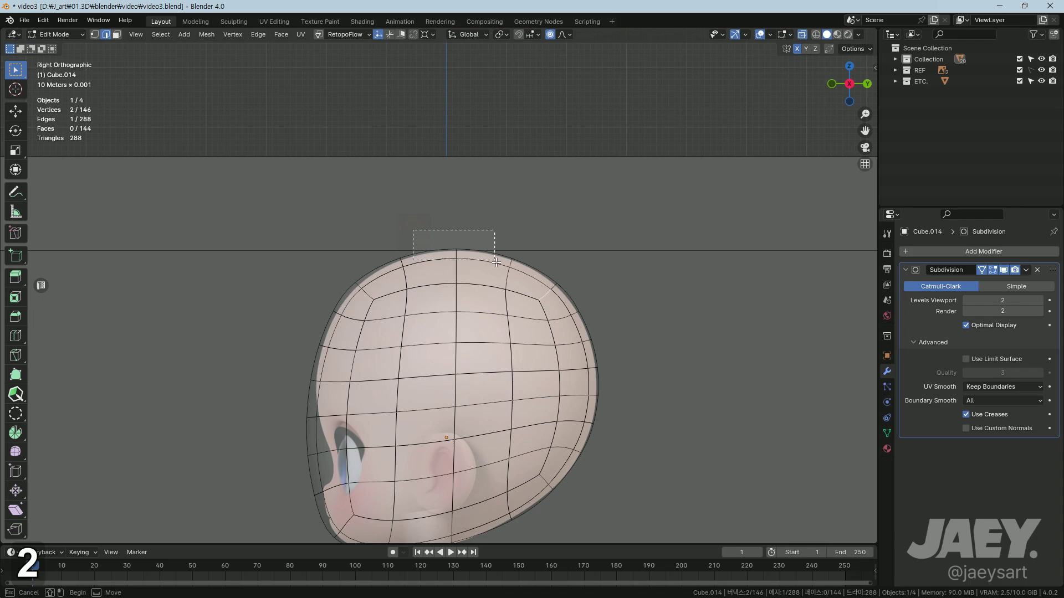
key(3)
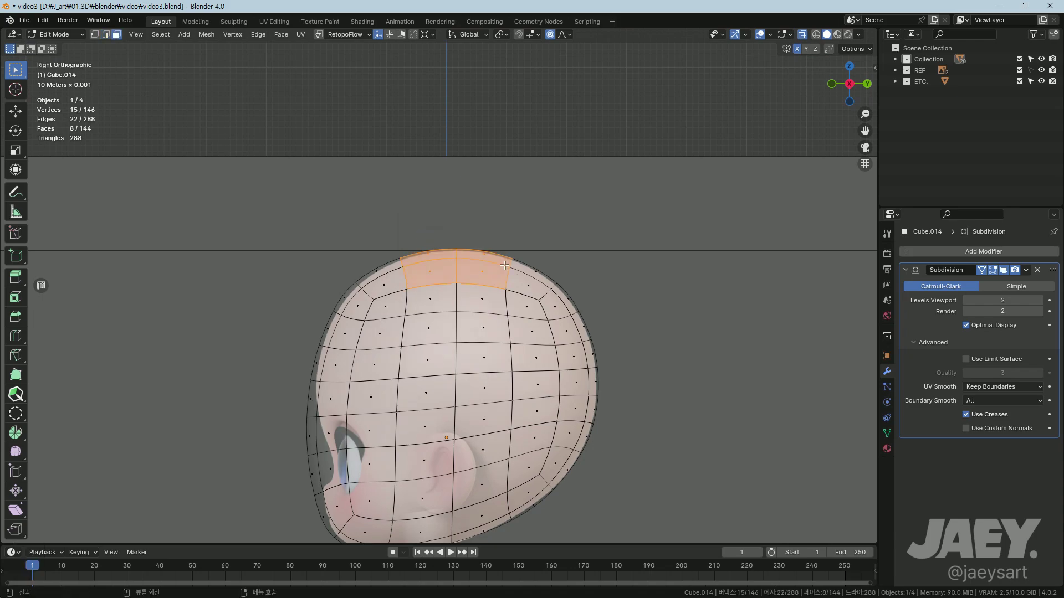
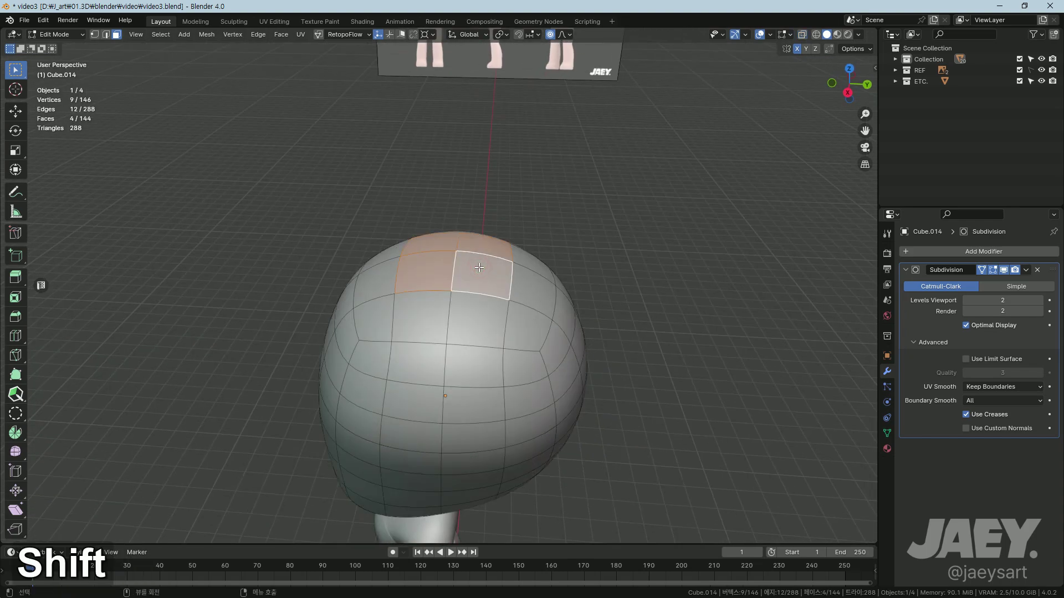
key(ctrl+=)
key(s)
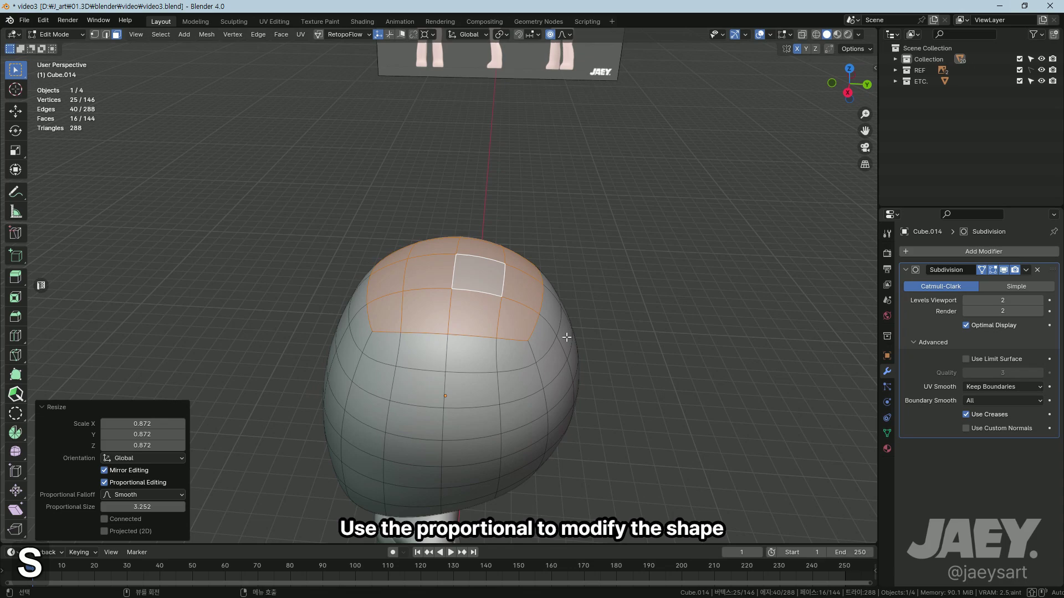
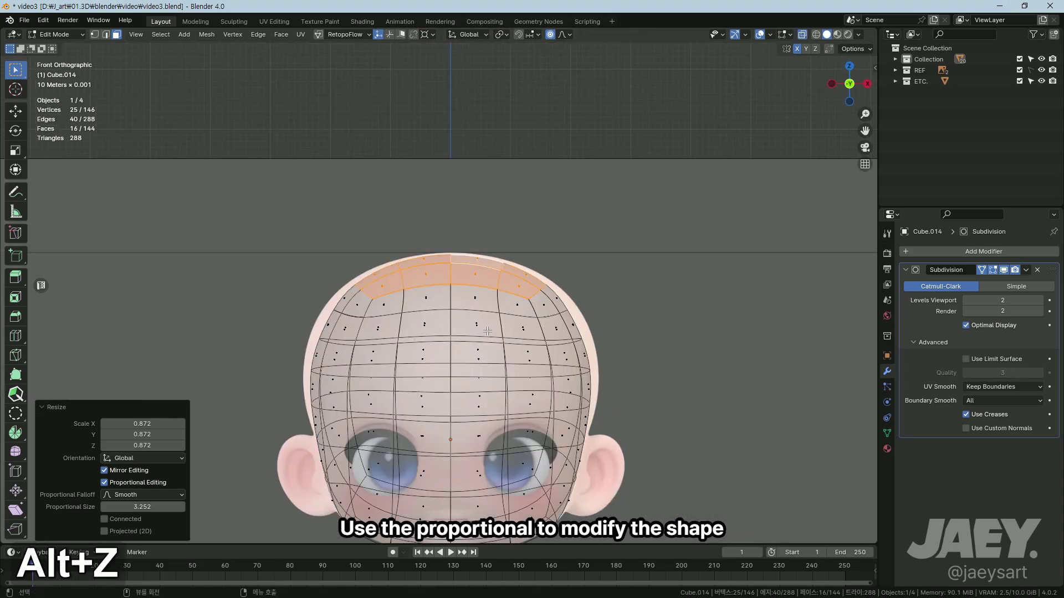
key(s)
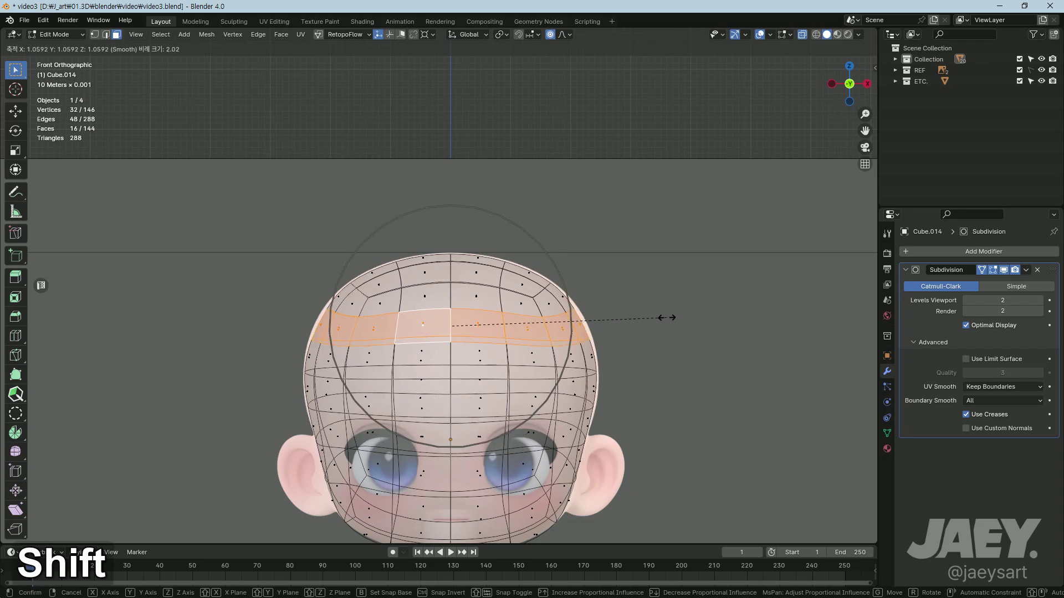
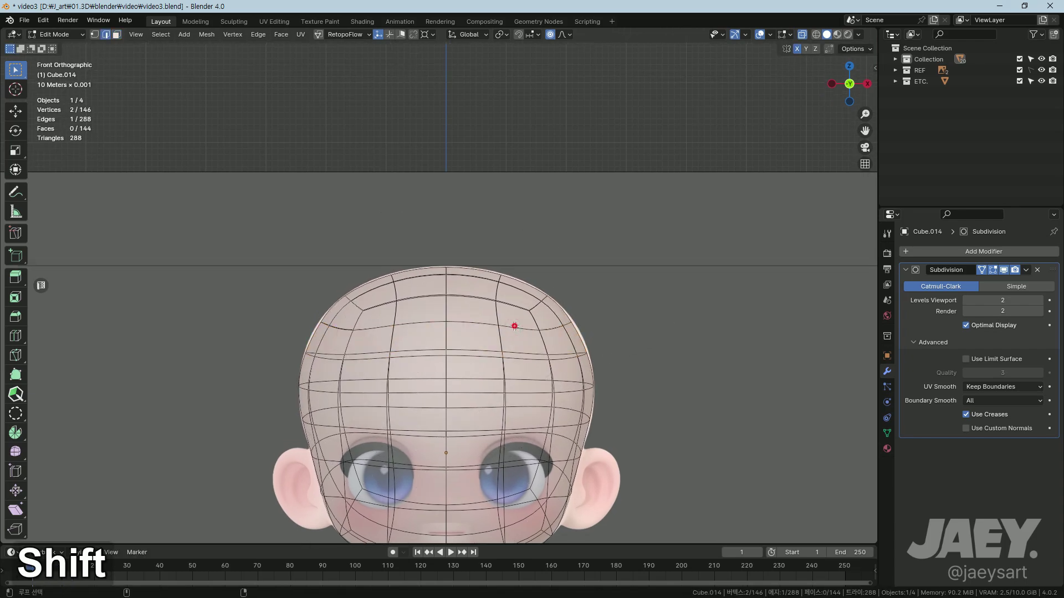
key(s)
Step: Check the smoothed result, then undo the last scales to see the mesh over the reference again
key(Tab)
key(alt+z)
key(ctrl+z)
key(ctrl+z)
key(ctrl+z)
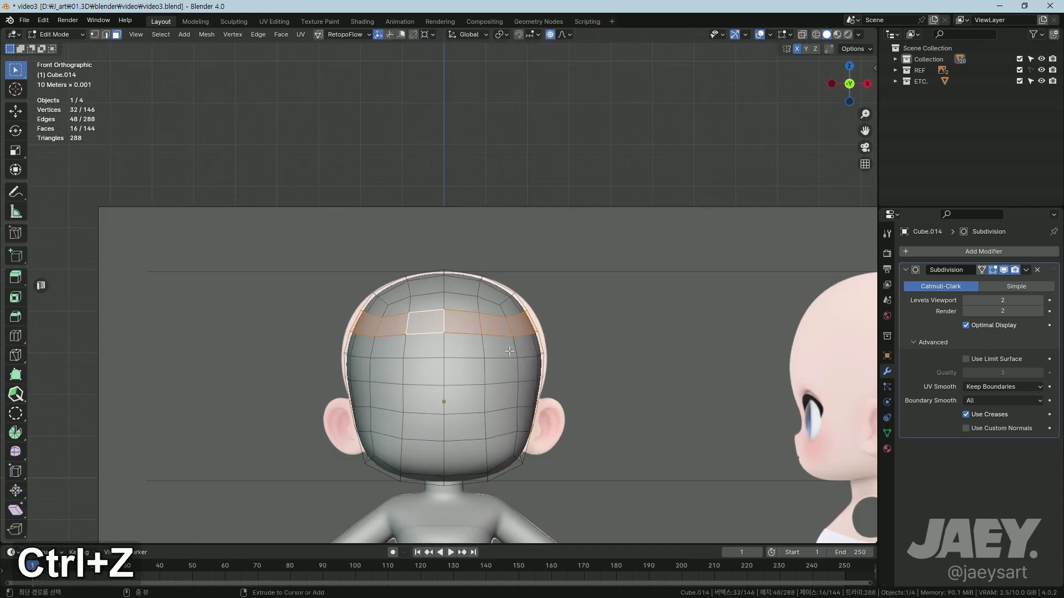
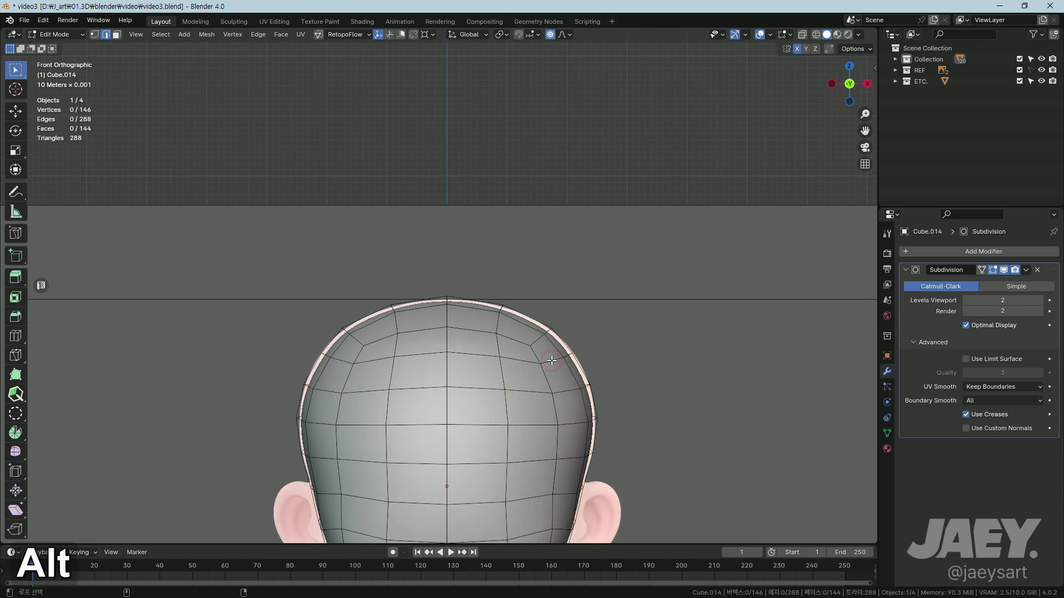
Step: Scale the crown edge ring outward and raise the crown faces along Z
key(s)
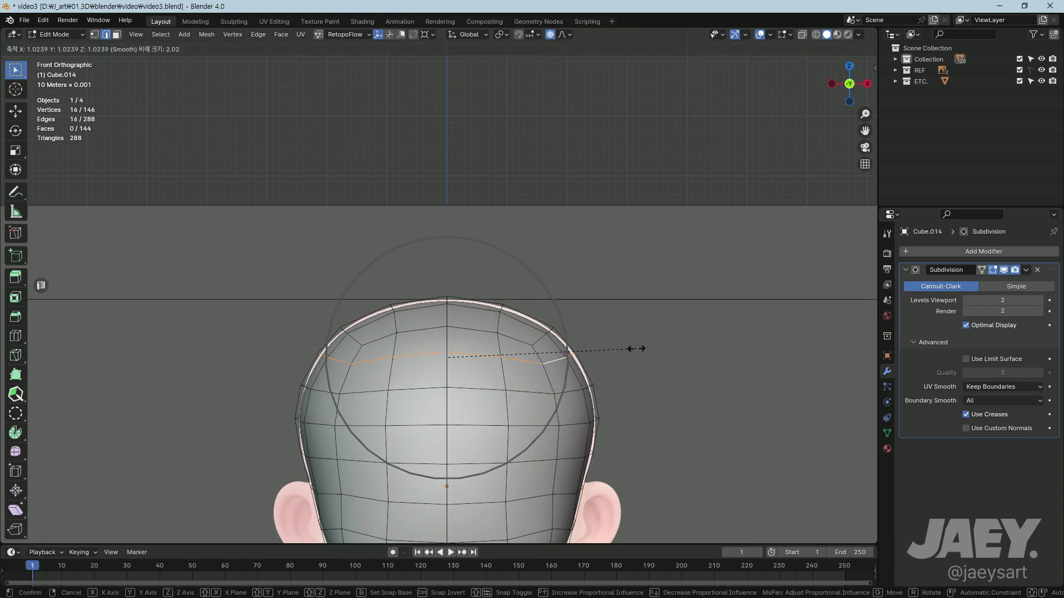
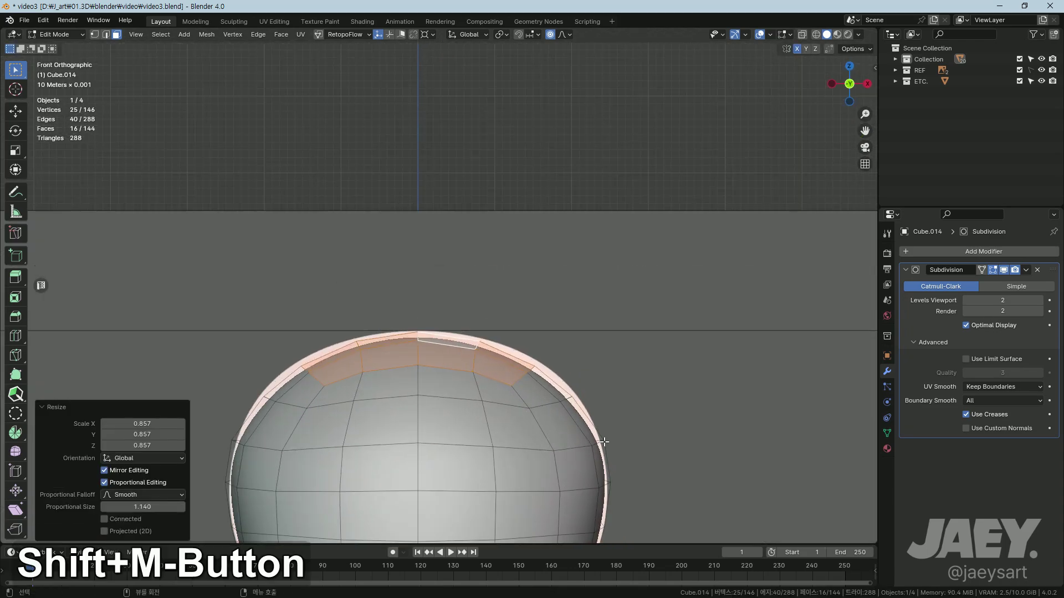
key(g)
text(gz)
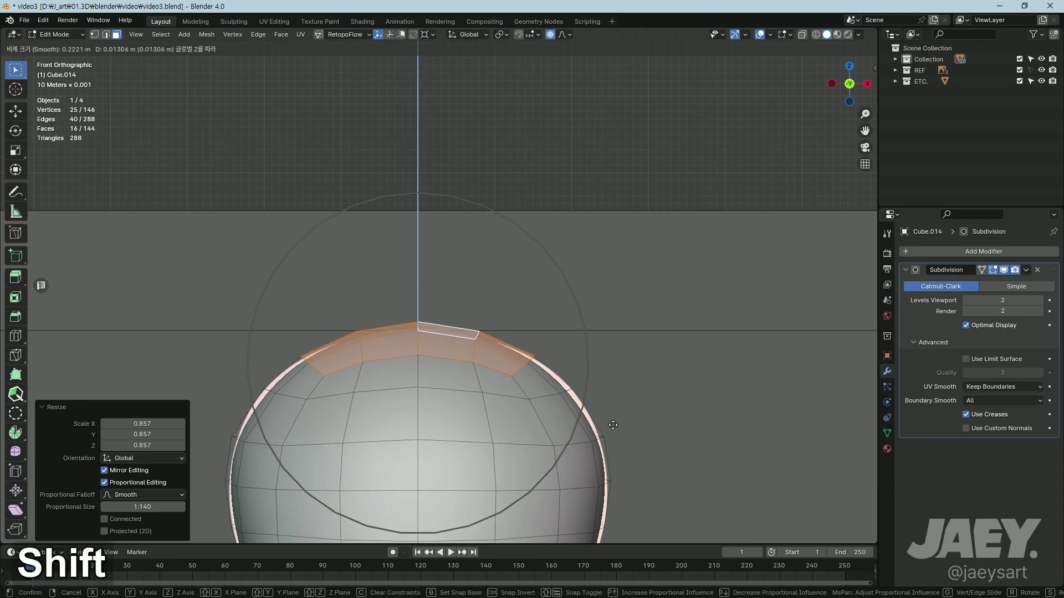
key(2)
Step: Widen the middle and eye-level edge rings so the cage matches the reference silhouette
key(s)
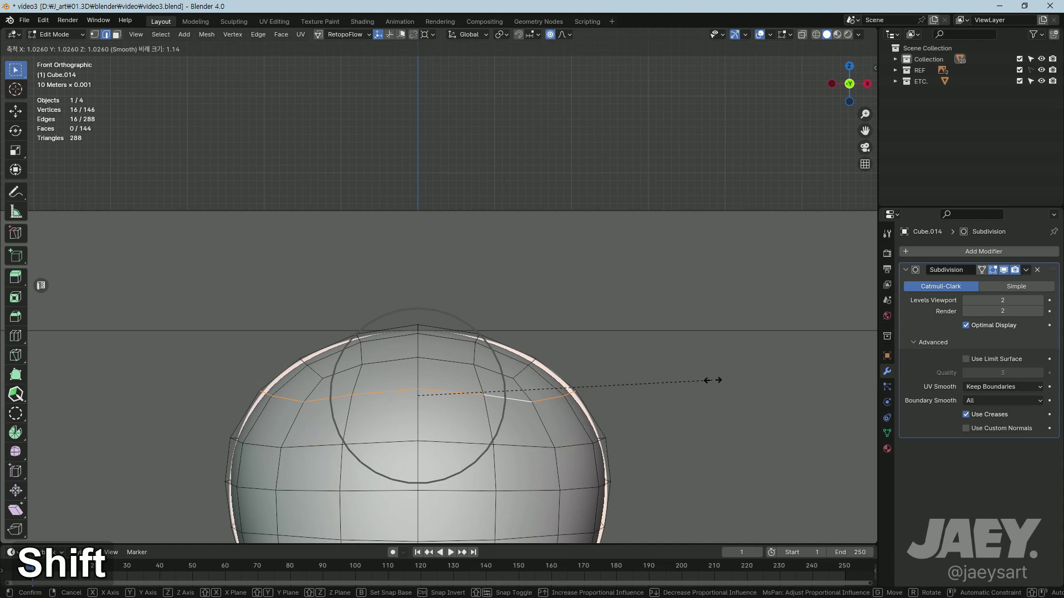
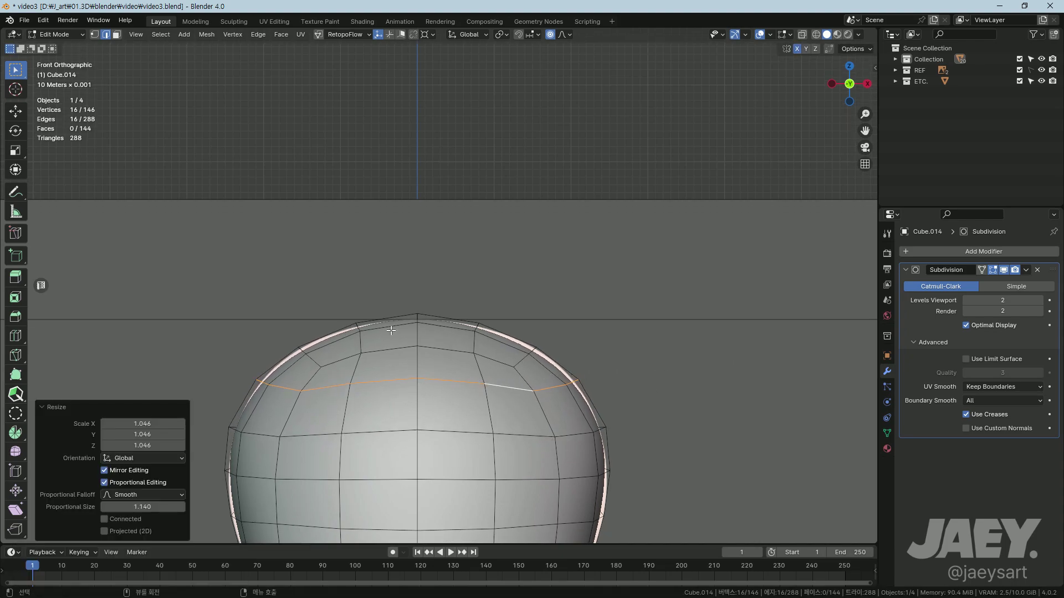
key(3)
text(33)
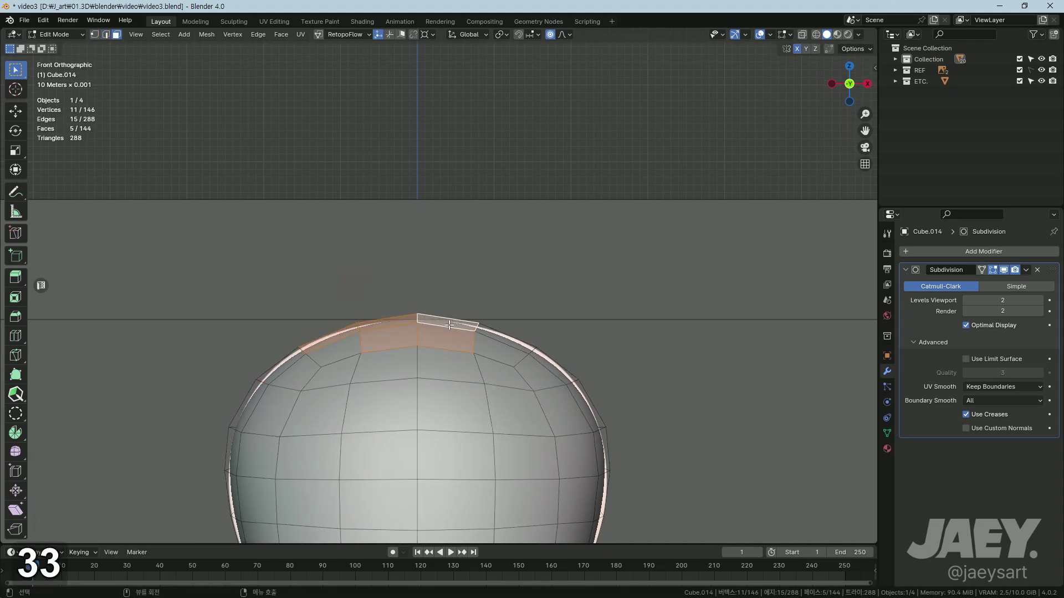
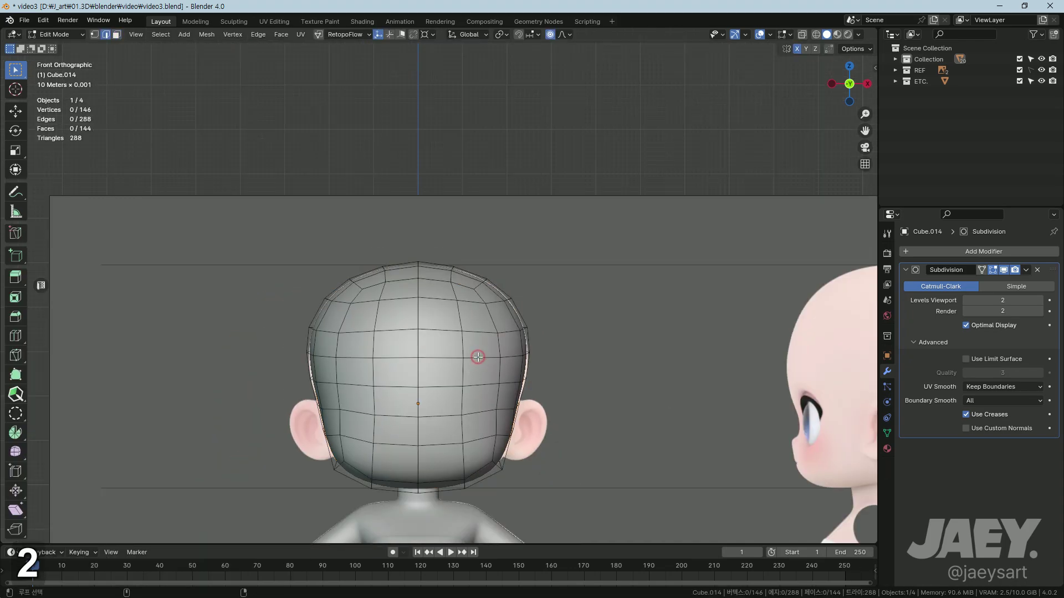
key(alt+z)
key(s)
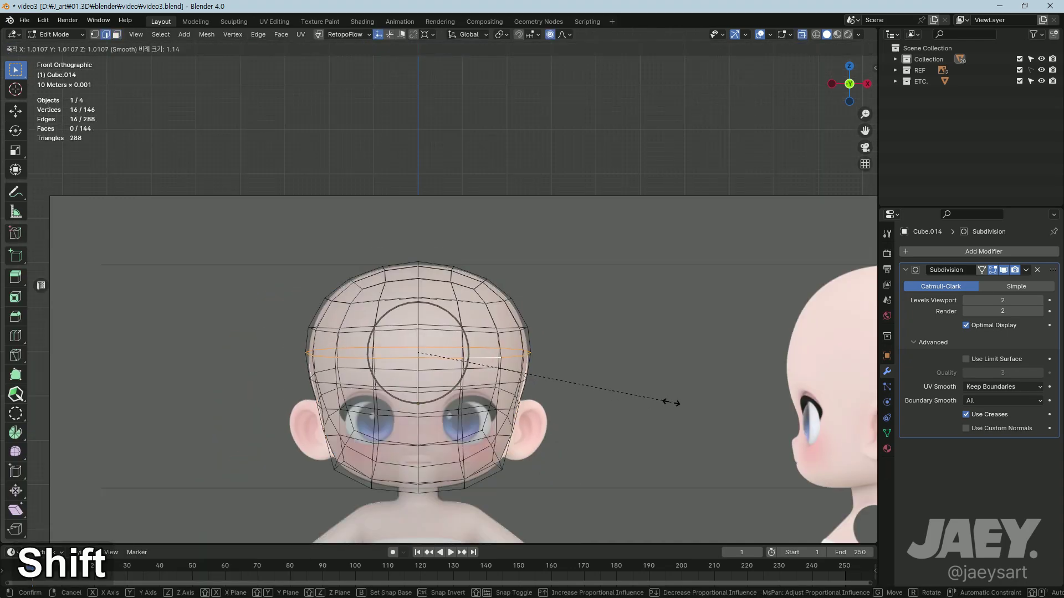
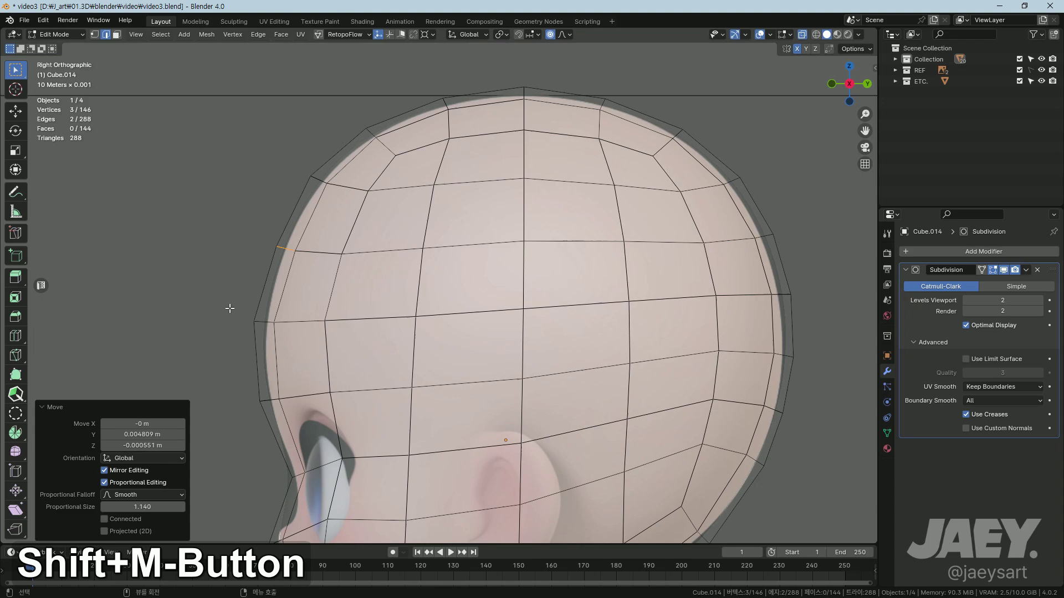
Step: Nudge side-of-head vertices and orbit the smoothed head to check its shape from several angles
key(g)
key(g)
key(Tab)
key(alt+z)
middle_click(422, 382)
middle_click(520, 419)
key(Tab)
middle_click(552, 342)
key(2)
key(q)
middle_click(508, 320)
key(Tab)
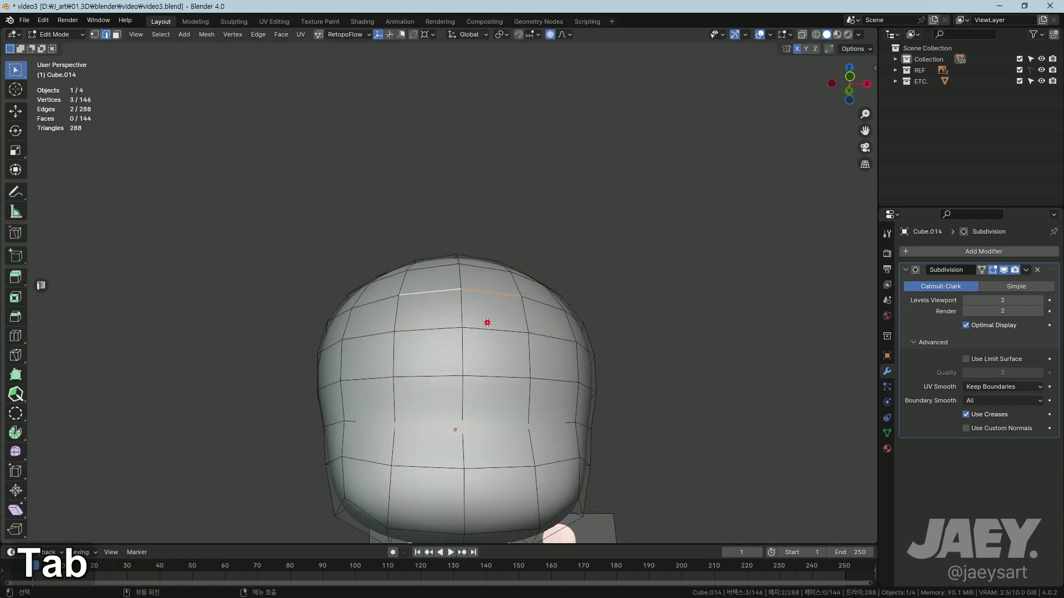
key(q)
key(Tab)
middle_click(494, 401)
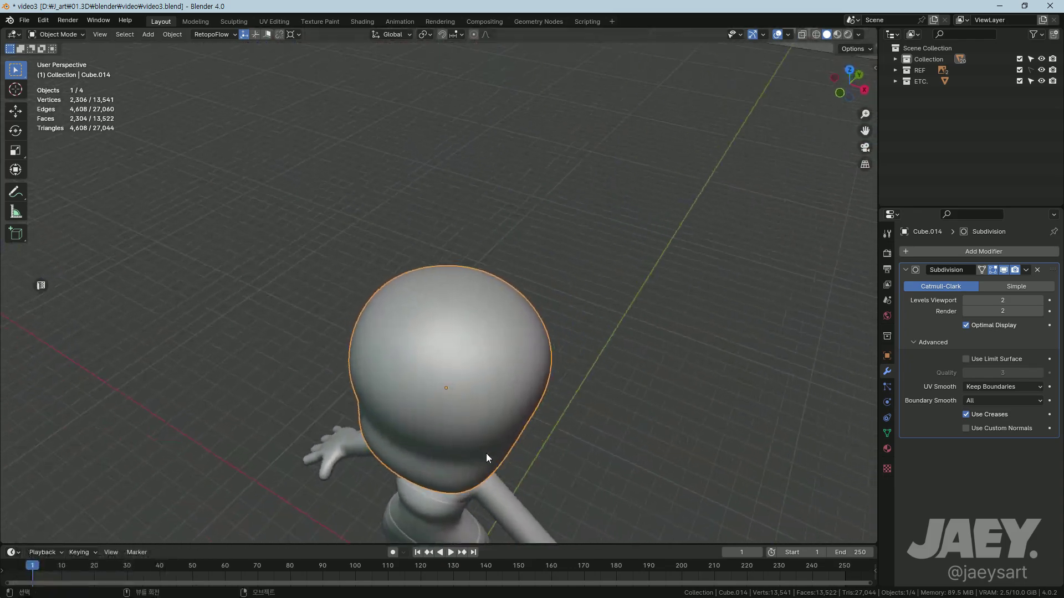
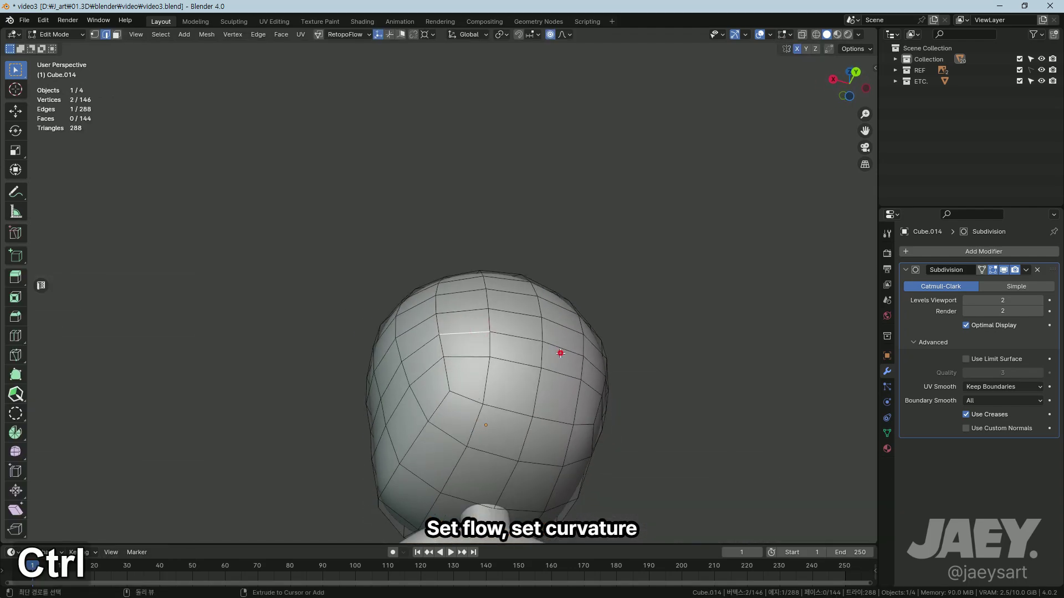
Step: Round the side curve with small vertex moves, previewing the smoothed result between tweaks
key(q)
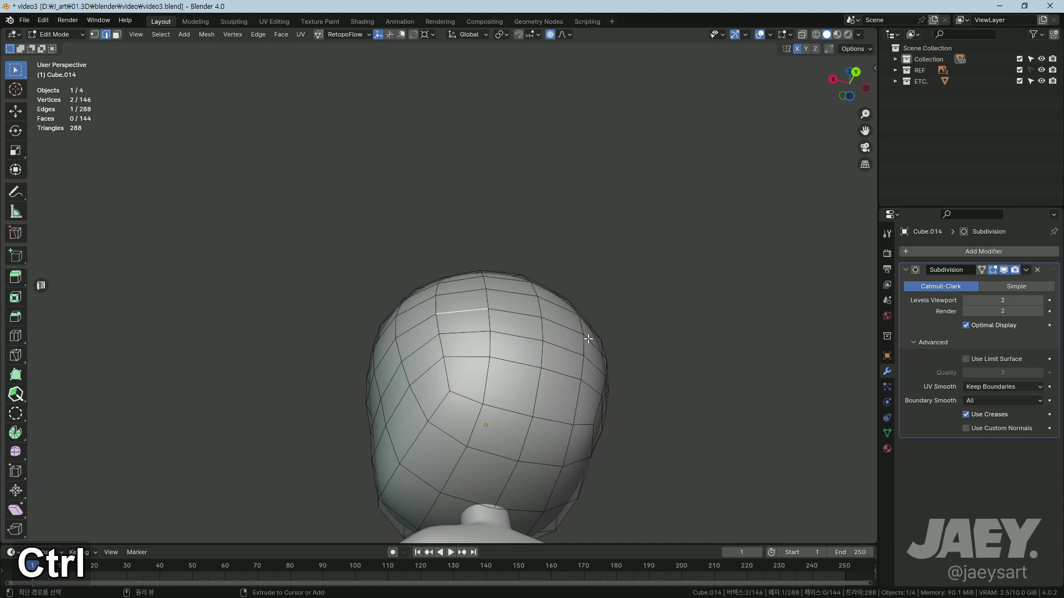
key(q)
key(Tab)
middle_click(451, 422)
key(Tab)
middle_click(590, 371)
key(ctrl+z)
key(q)
middle_click(631, 395)
key(Tab)
middle_click(462, 437)
middle_click(533, 422)
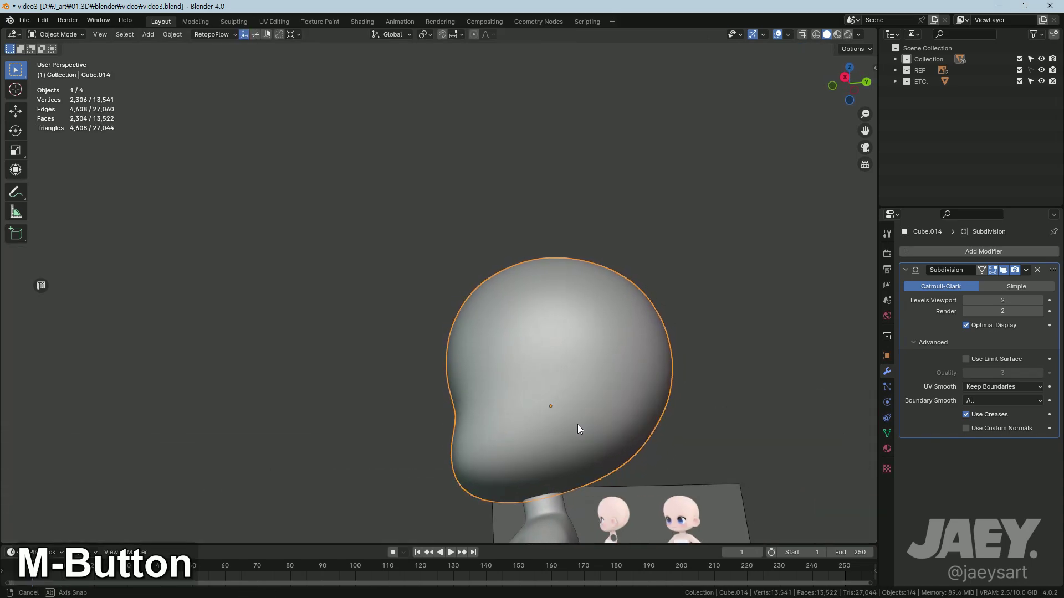
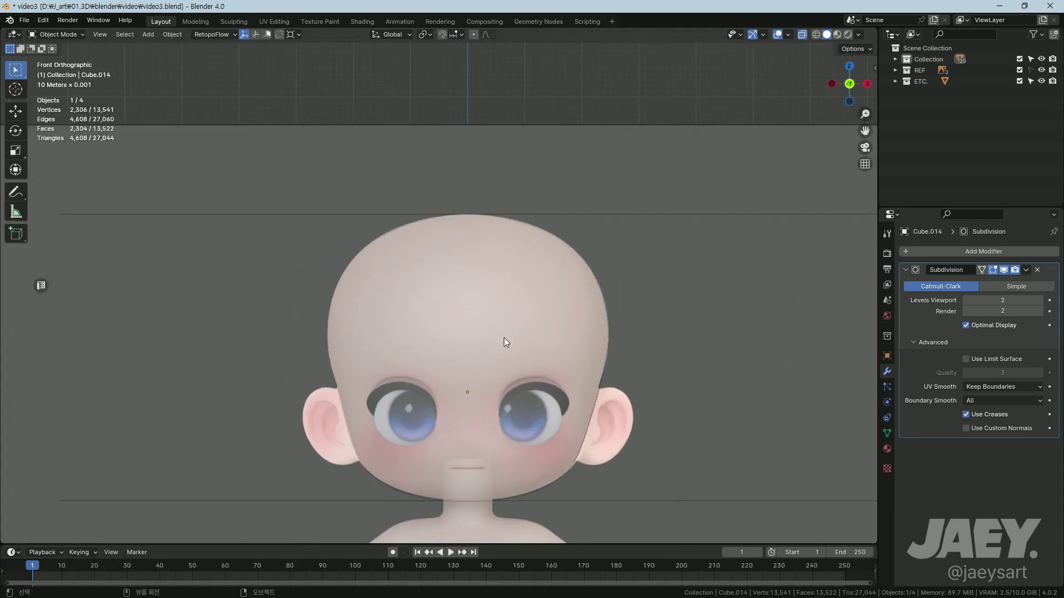
Step: Compare the solid smoothed head and the X-ray cage against the front reference
key(Tab)
key(alt+z)
key(Tab)
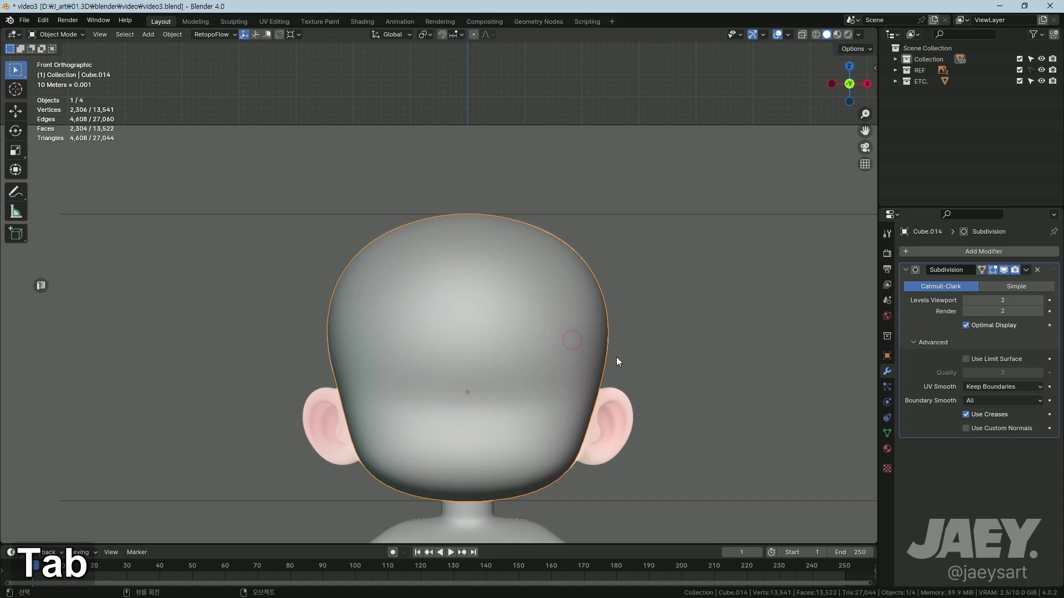
key(Tab)
key(alt+z)
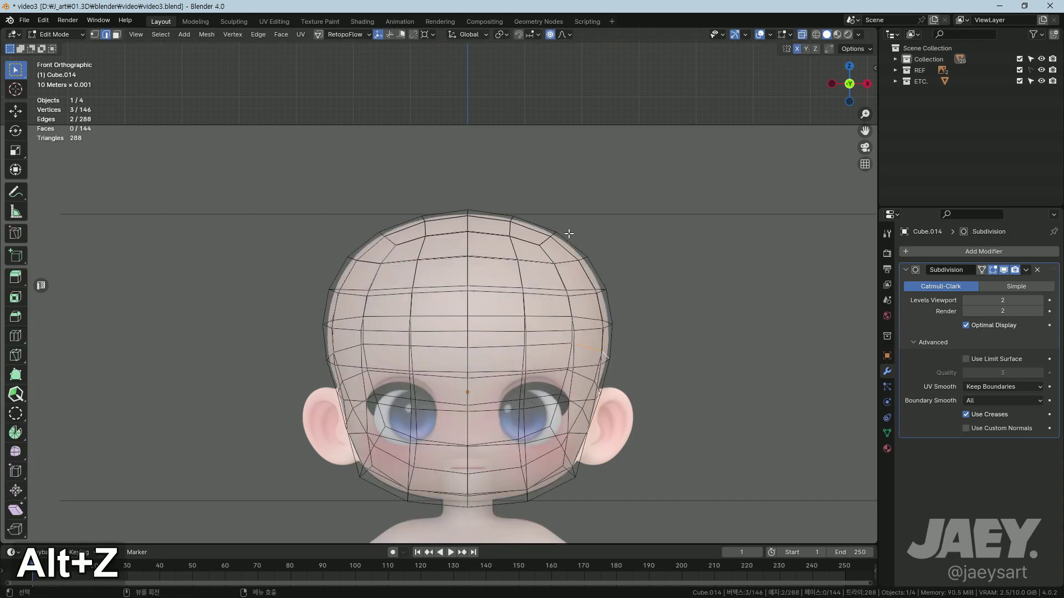
key(alt+z)
Step: Duplicate the head as a backup, move the copy up and aside along Z and X, and hide it
key(Tab)
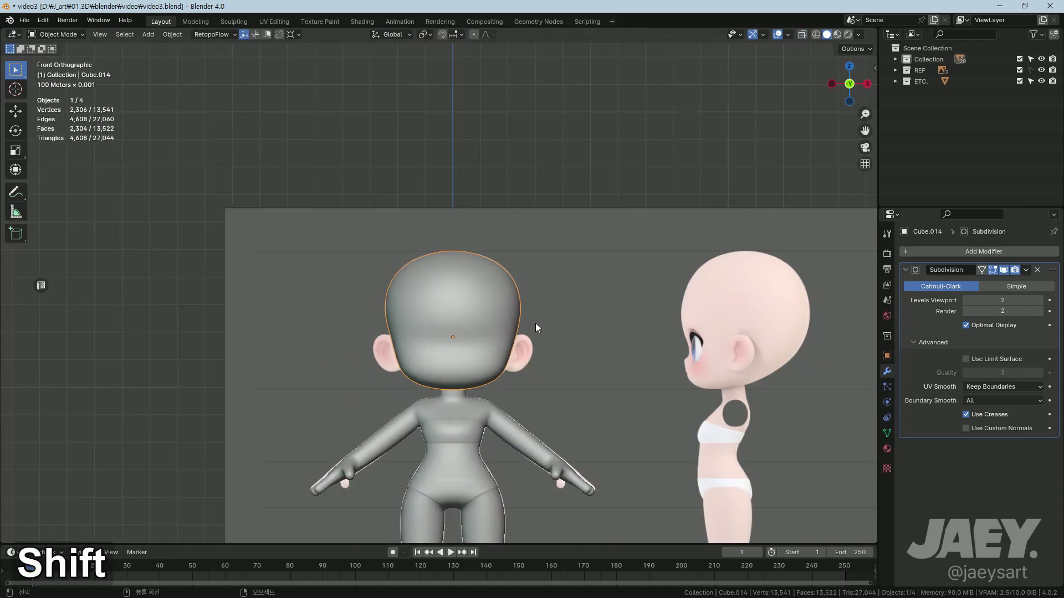
key(shift+d)
key(g)
text(gz)
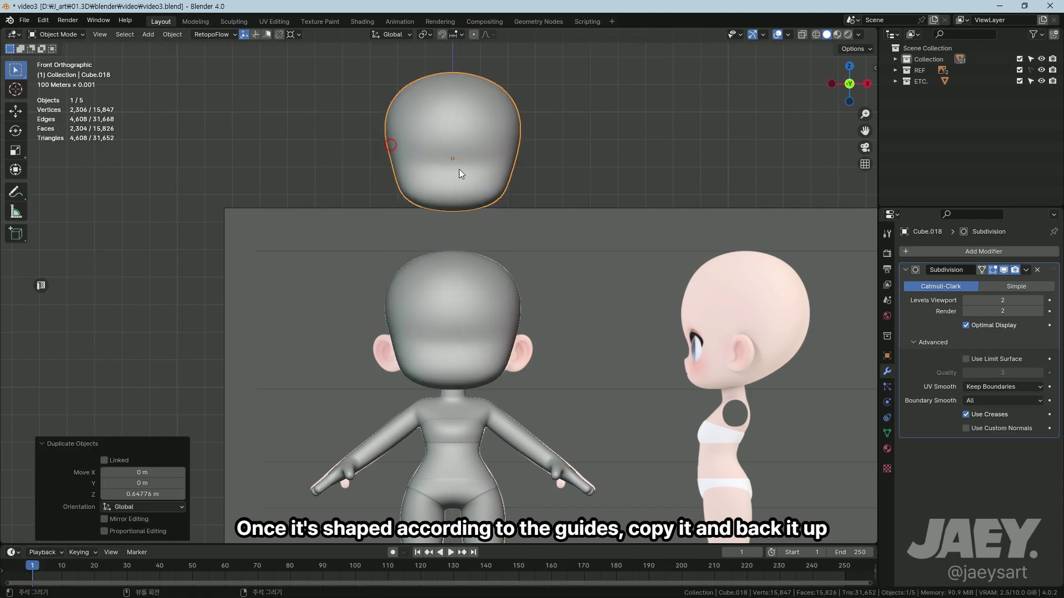
key(g)
text(gx)
key(h)
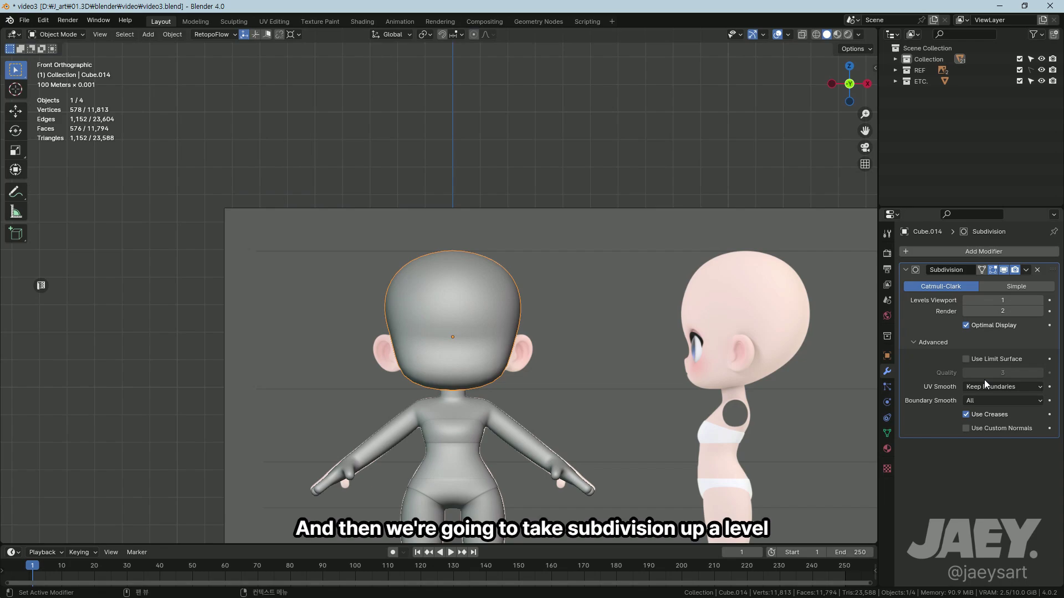
Step: Apply one subdivision level to the head mesh and zoom in on the eye socket in edit mode
key(Tab)
key(Tab)
middle_click(551, 427)
key(Tab)
key(alt+z)
middle_click(532, 381)
middle_click(489, 400)
middle_click(474, 312)
Step: Knife-cut a ring of new edges tracing the eye opening into the head mesh
key(alt+z)
key(alt+z)
key(k)
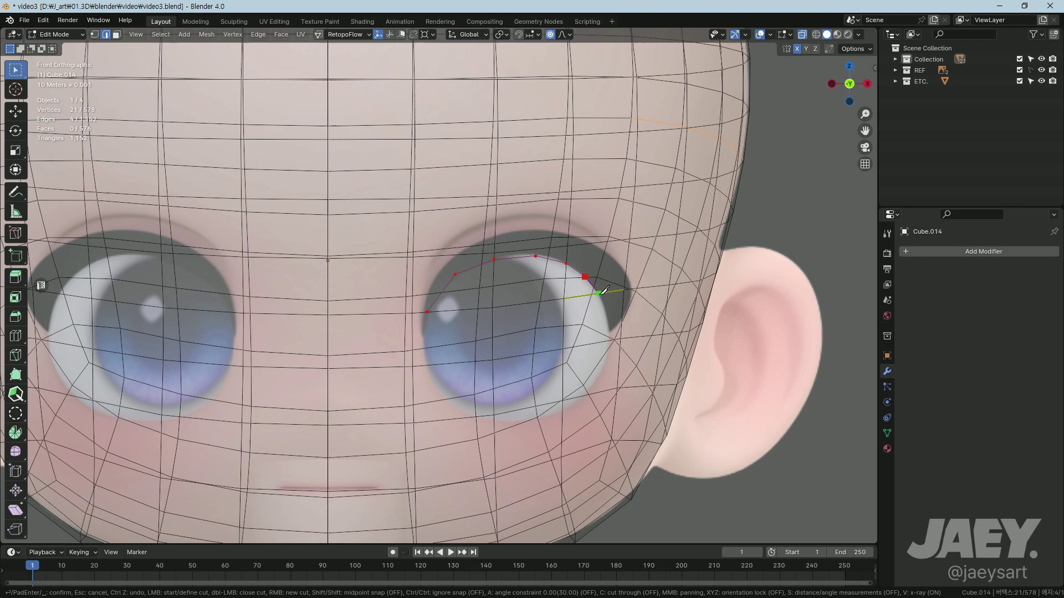
key(ctrl+z)
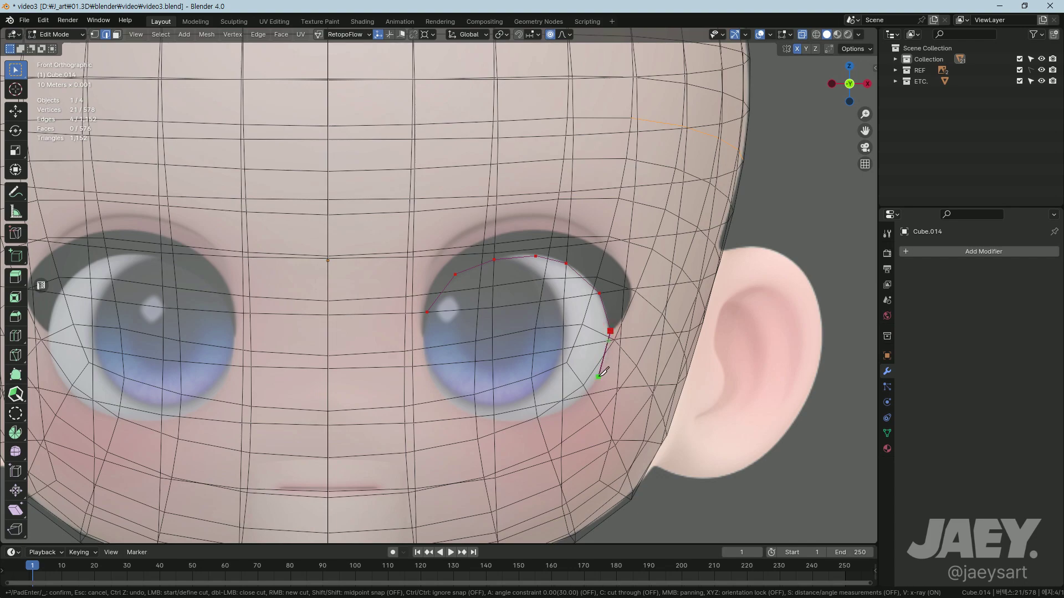
key(ctrl+z)
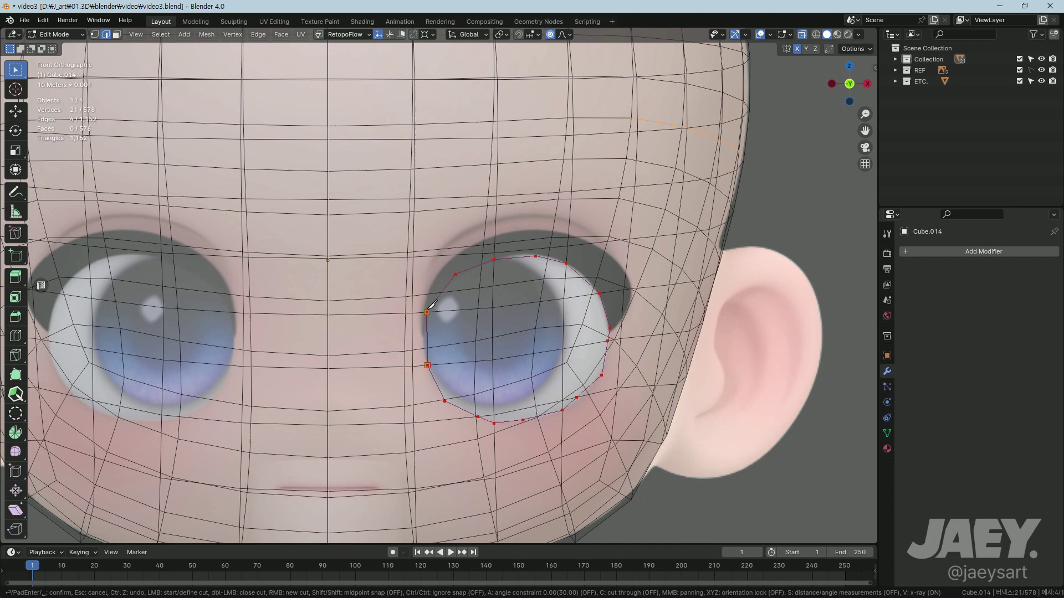
key(Return)
key(alt+z)
Step: Delete one half of the head and add a Mirror modifier with Clipping enabled
key(2)
text(23xf,lxcxf)
key(Tab)
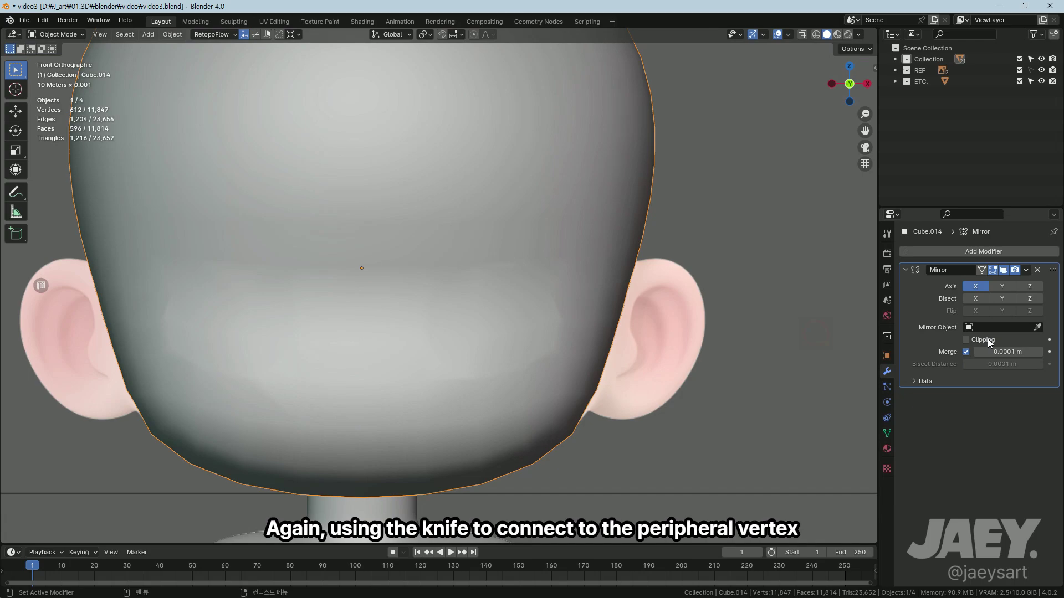
key(Tab)
Step: Start a knife cut from the eye socket corner toward the side of the head
middle_click(543, 304)
middle_click(503, 291)
key(k)
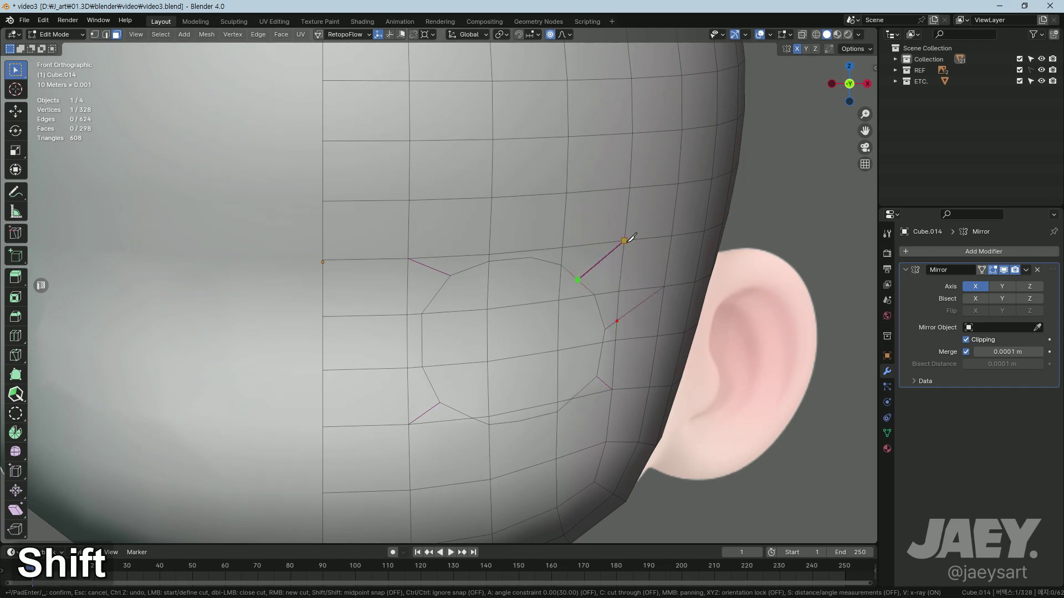
Step: Finish the cut, reposition corner vertices without proportional editing, and knife a second edge to nearby vertices
key(Return)
key(alt+z)
key(1)
text(1g)
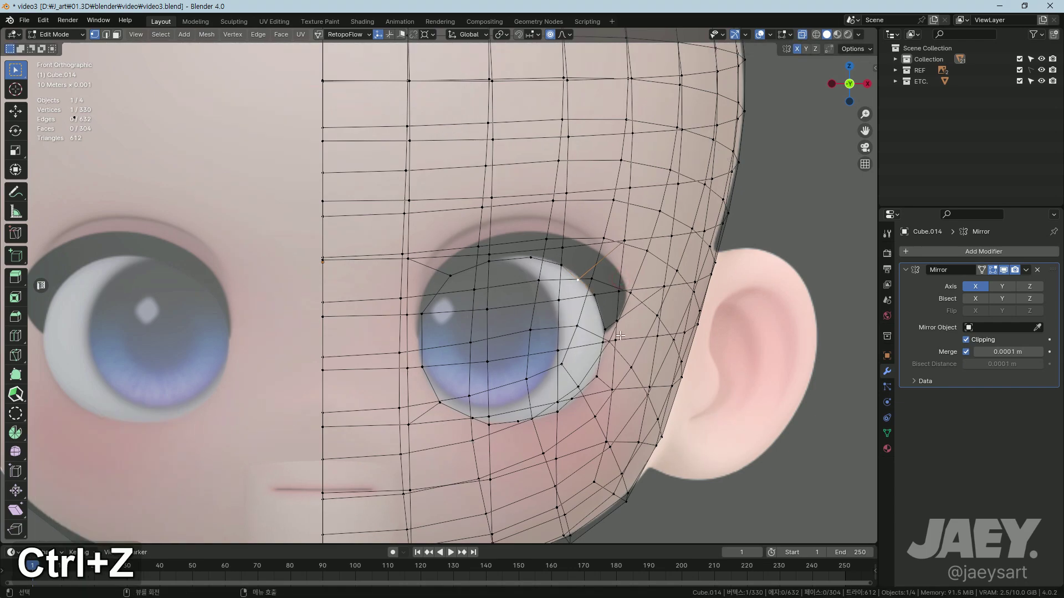
key(o)
text(og)
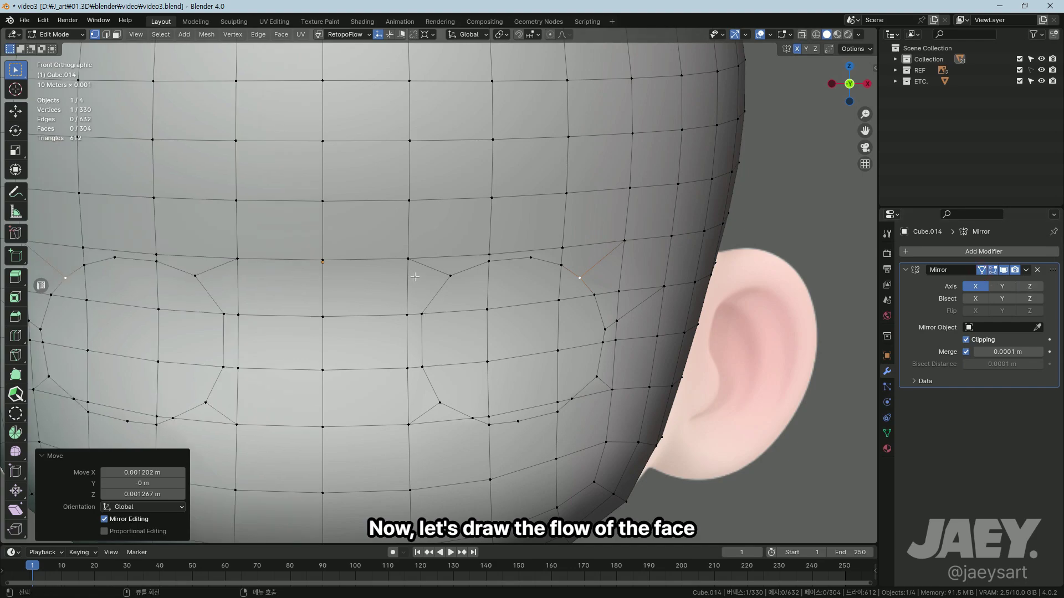
key(k)
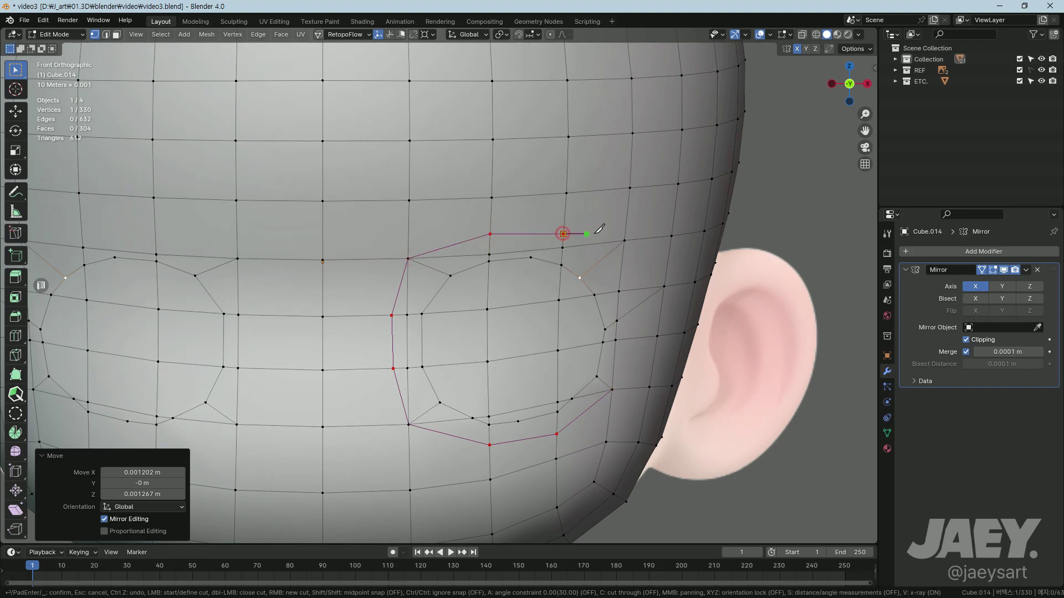
key(Return)
Step: Dissolve an unneeded edge and merge stray vertices at center near the eye's outer corner
key(2)
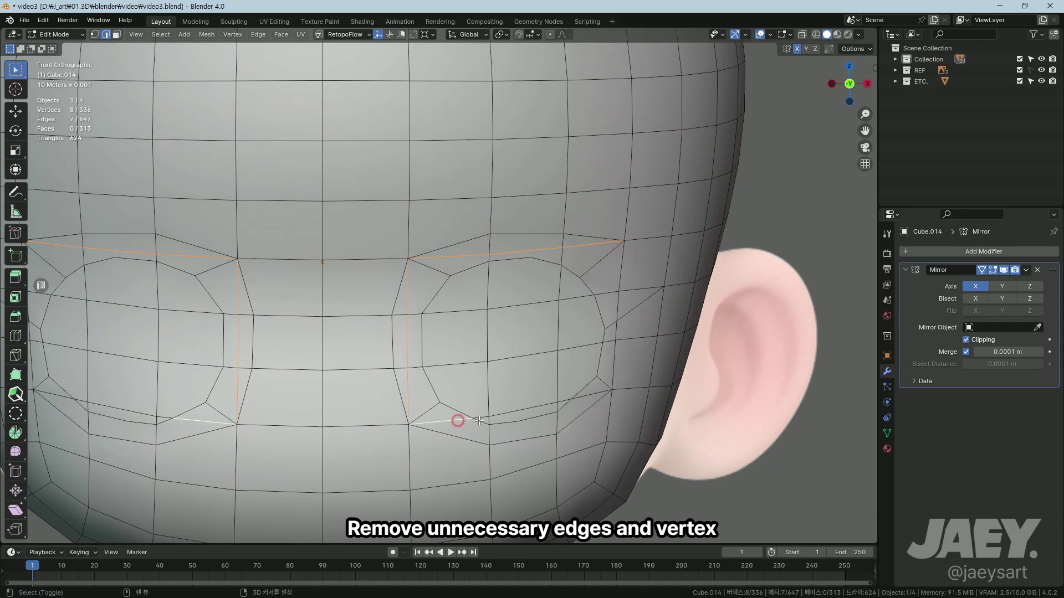
key(x)
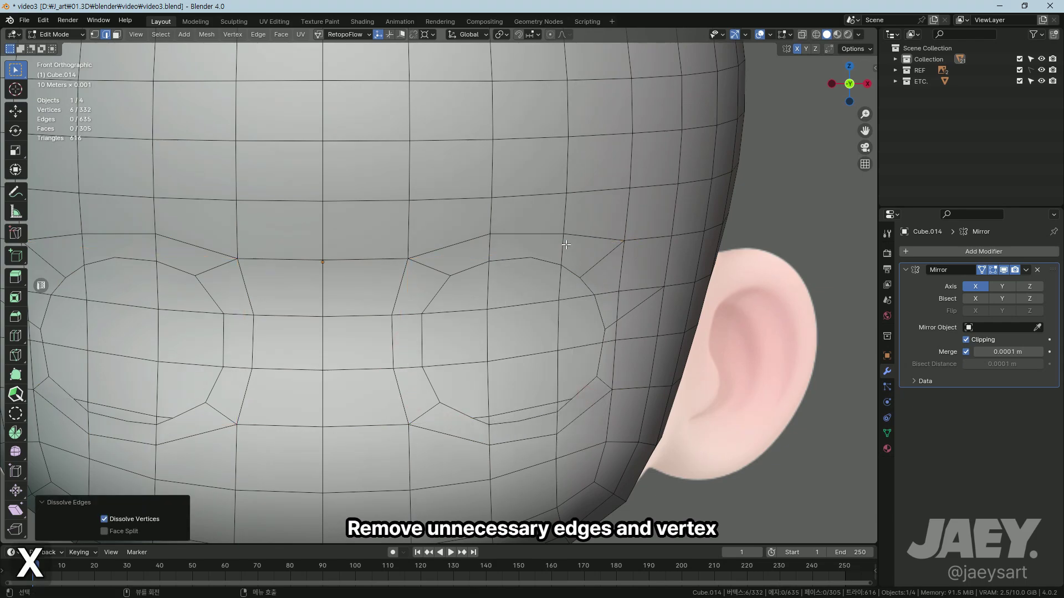
key(1)
key(m)
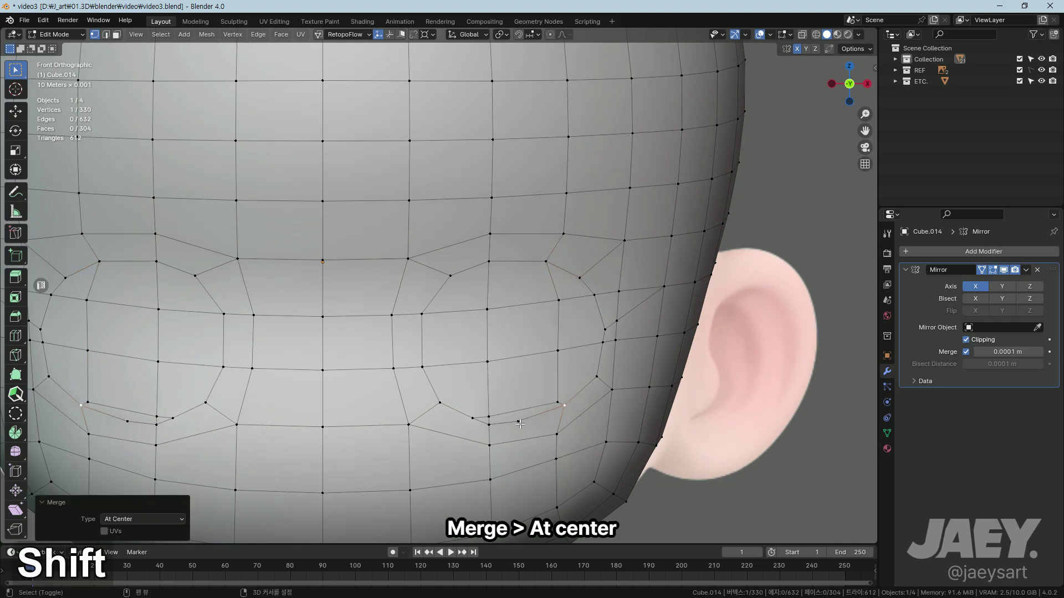
key(m)
key(g)
text(gg)
Step: Remove the remaining stray edges and vertices and nudge the merged points into cleaner quads
key(2)
key(x)
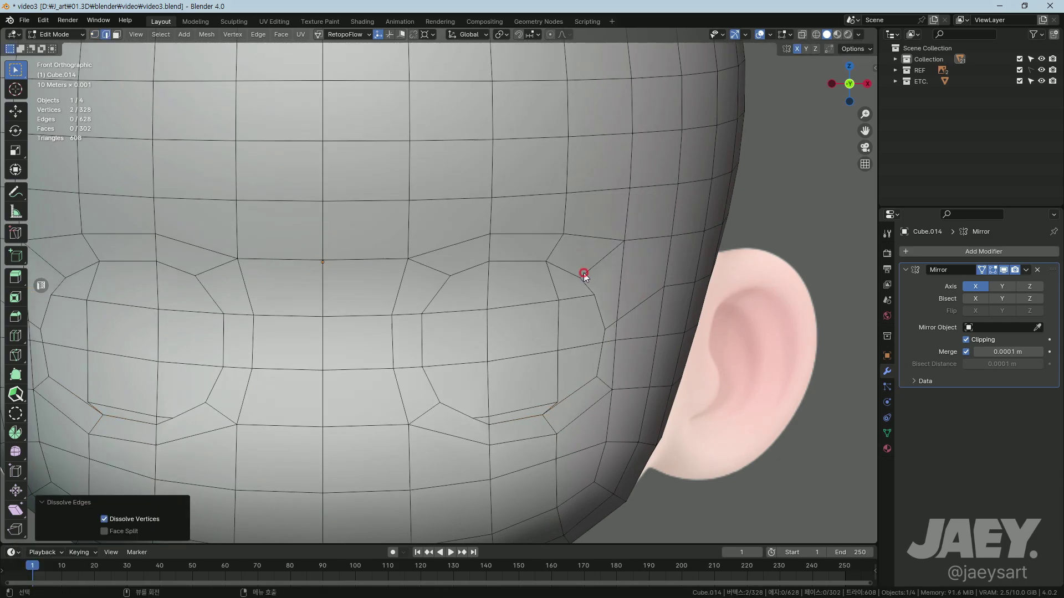
key(1)
key(m)
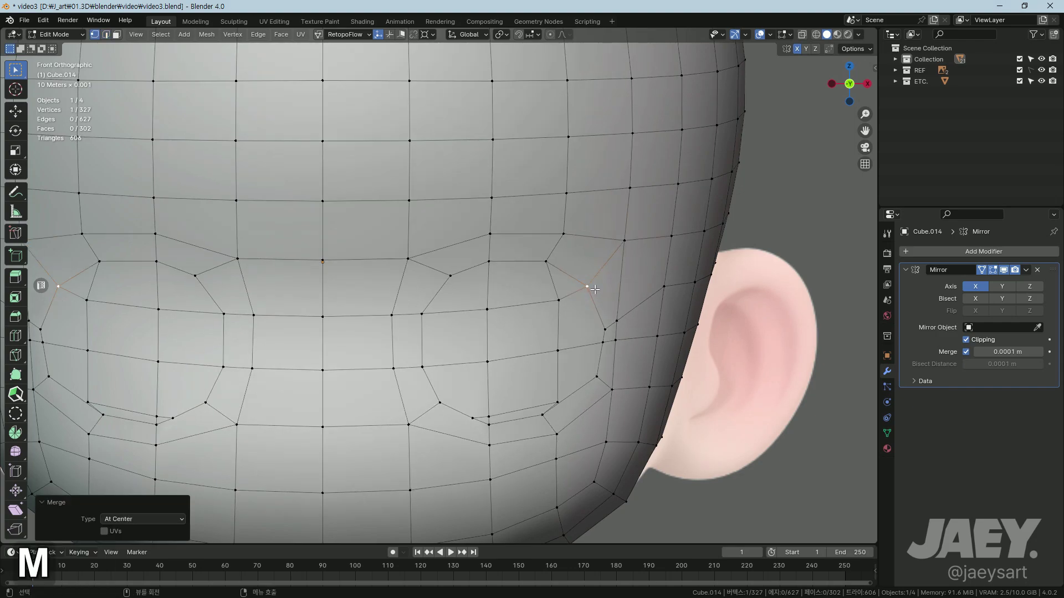
key(2)
key(x)
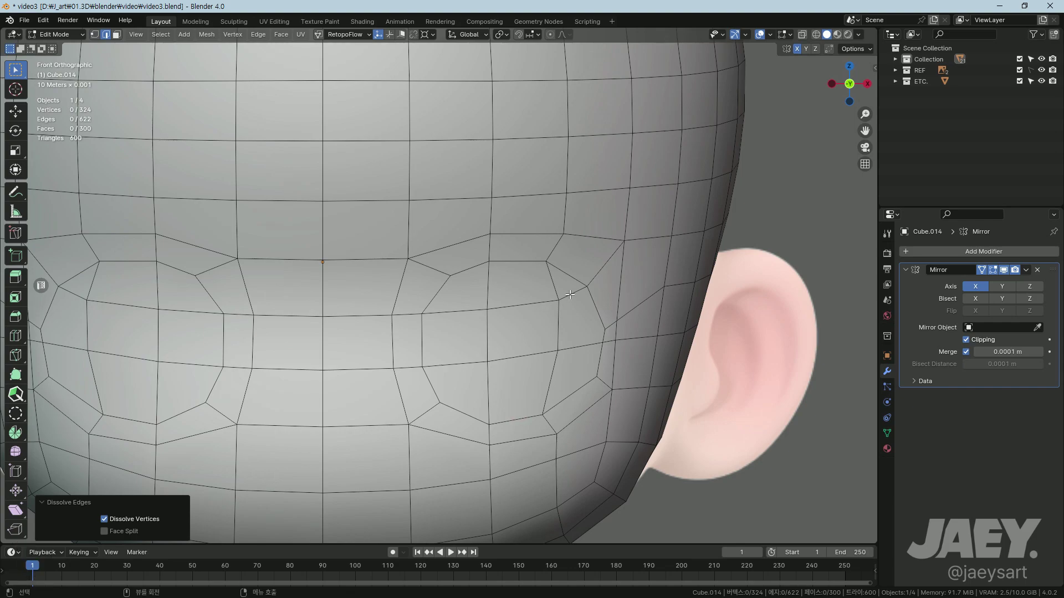
key(x)
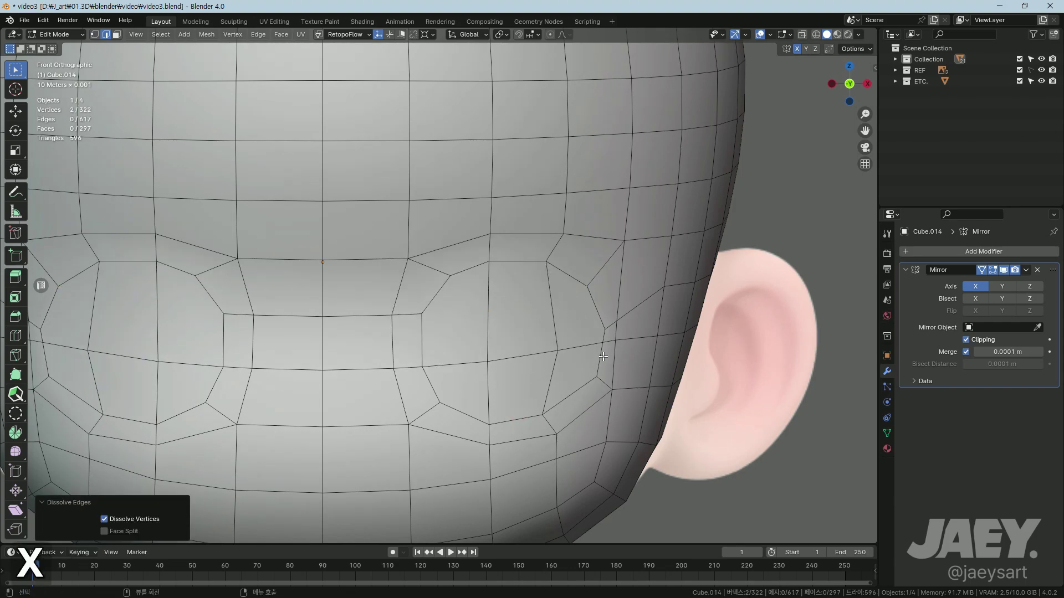
key(1)
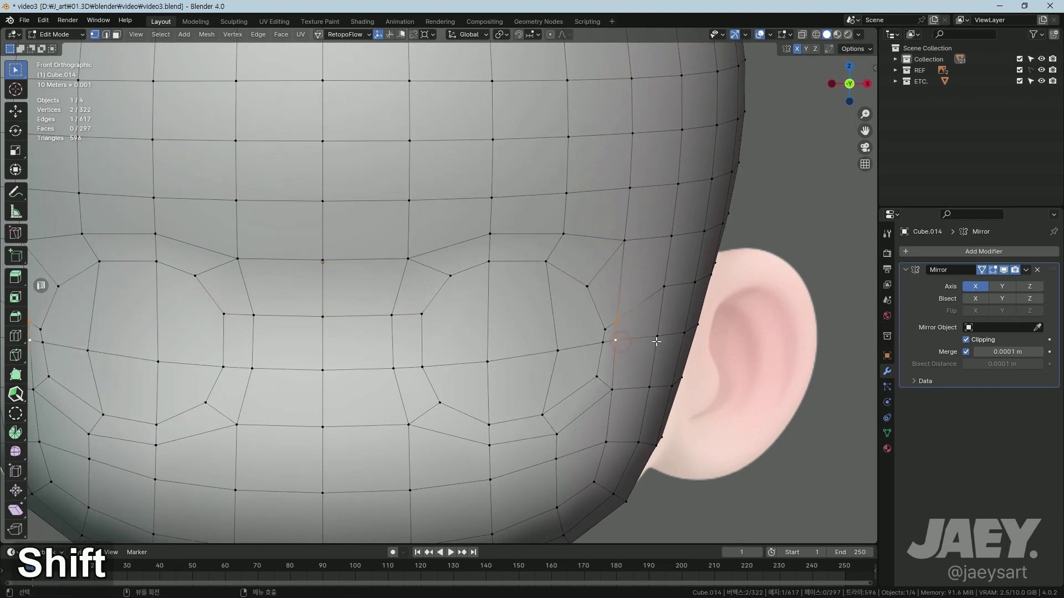
text(gg)
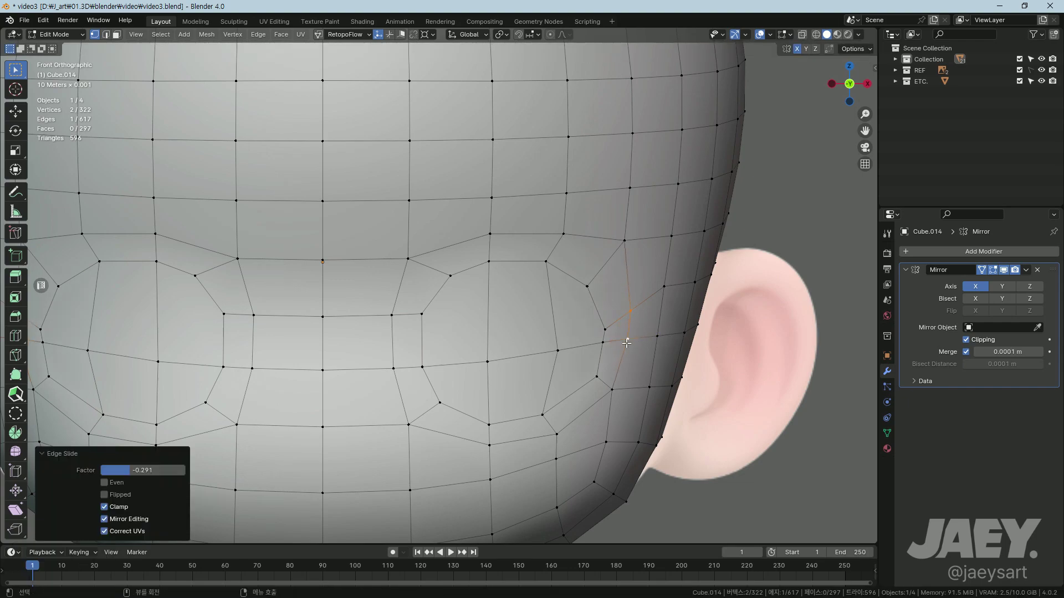
Step: Delete the inner faces of the eye socket to open the hole, with X-ray on
text(gggg)
key(3)
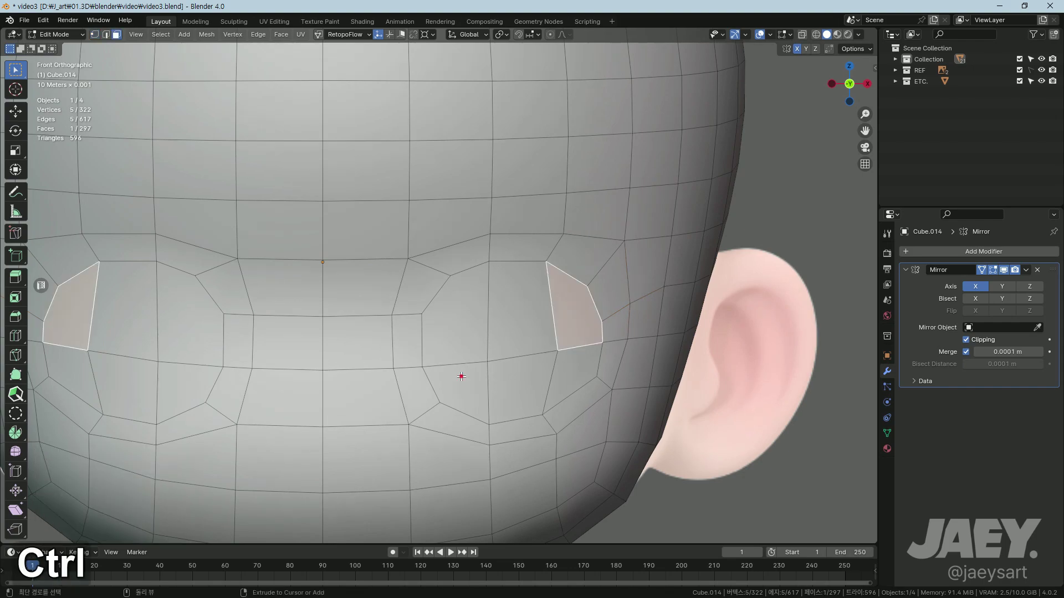
text(xf)
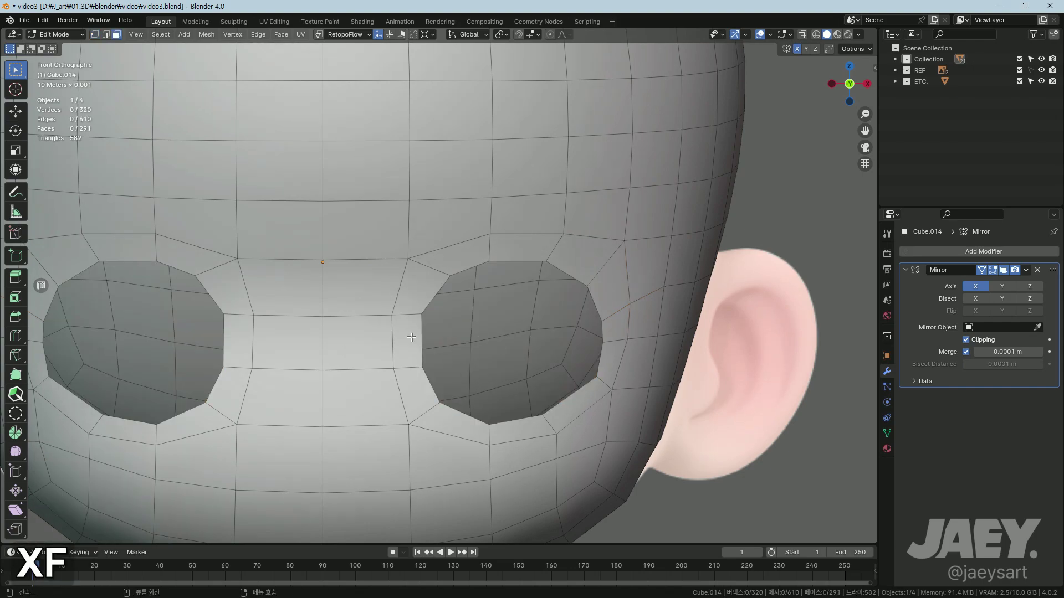
key(alt+z)
key(1)
Step: Nudge the vertices around the socket rim into place, then give the head a level-2 subdivision
key(g)
key(g)
key(g)
text(g)
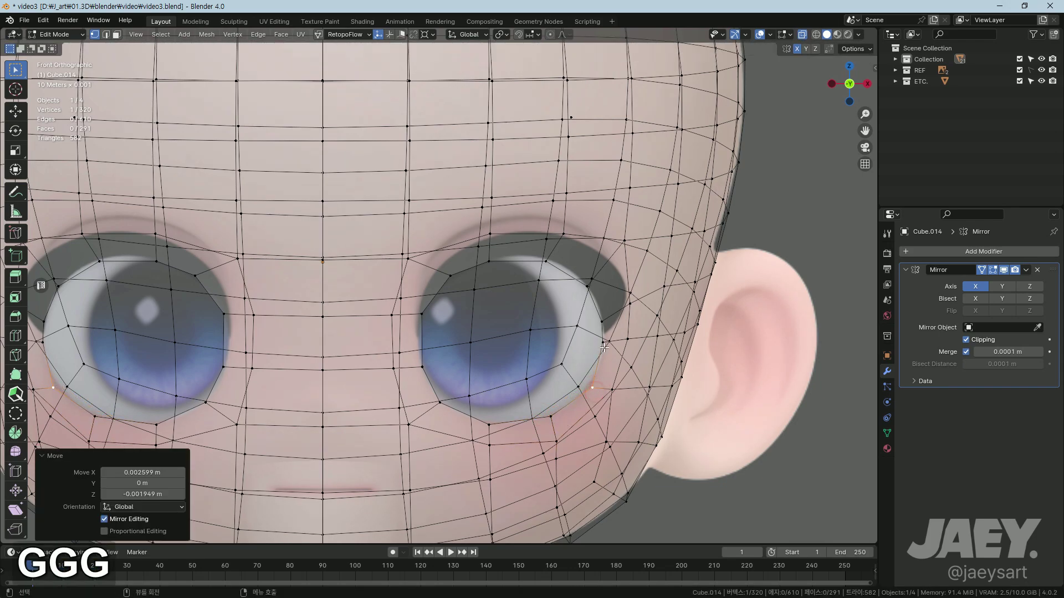
text(gggg)
text(gg)
text(gggg)
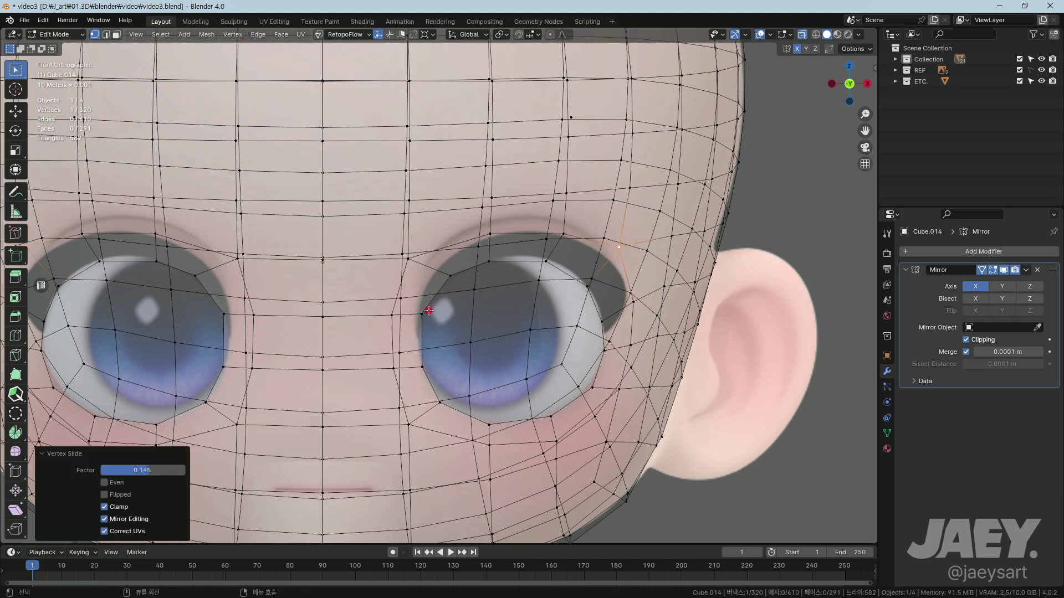
key(g)
key(g)
key(Tab)
key(alt+z)
key(ctrl+2)
Step: Check the subdivided head from several angles and grab the vertices above the eyes
middle_click(538, 372)
key(Tab)
middle_click(504, 374)
middle_click(508, 327)
middle_click(500, 326)
key(Tab)
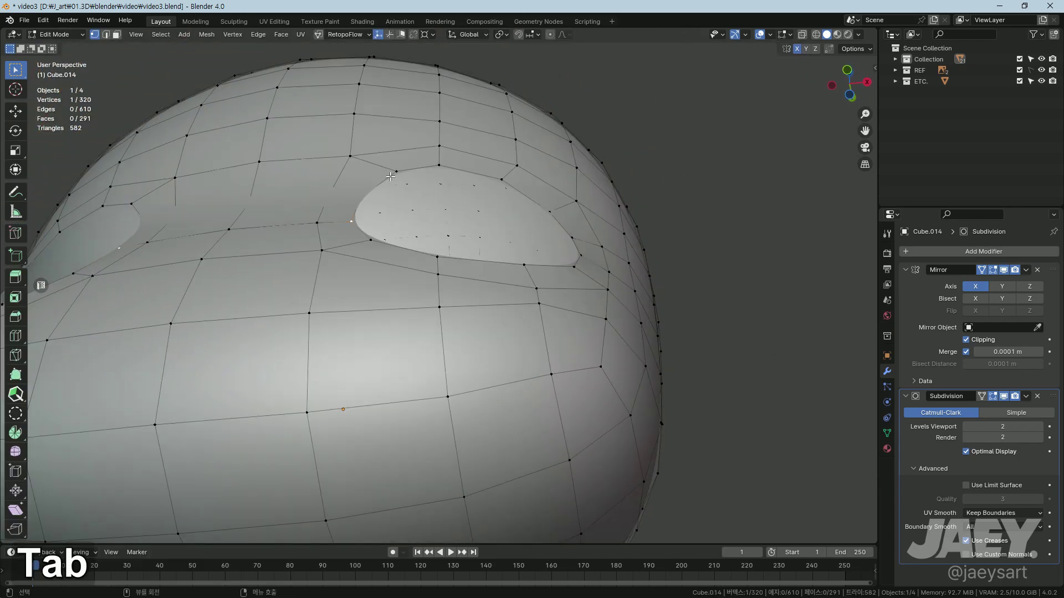
middle_click(447, 179)
key(g)
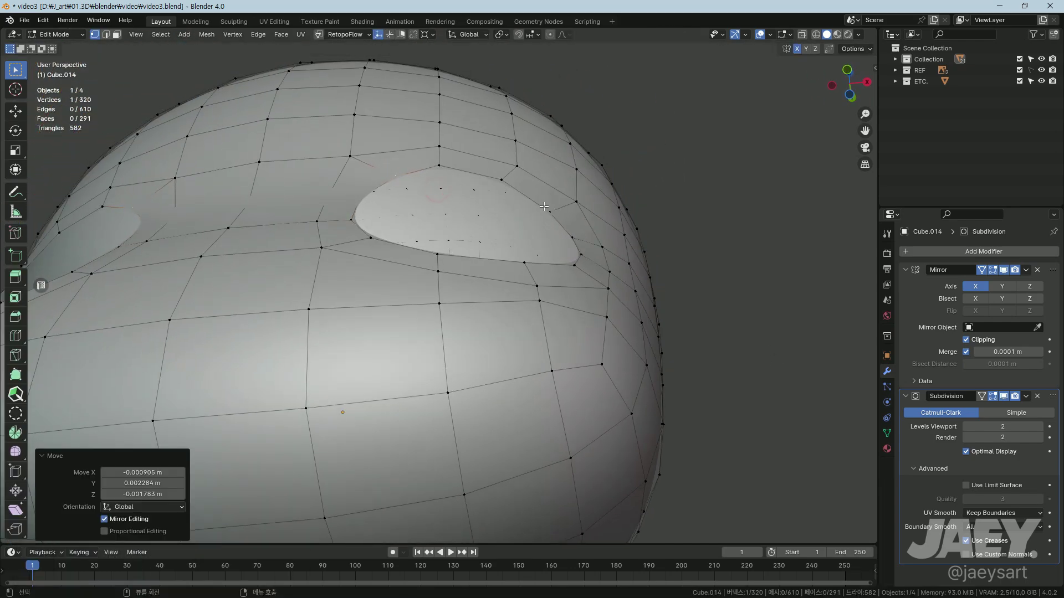
key(g)
key(g)
text(gg)
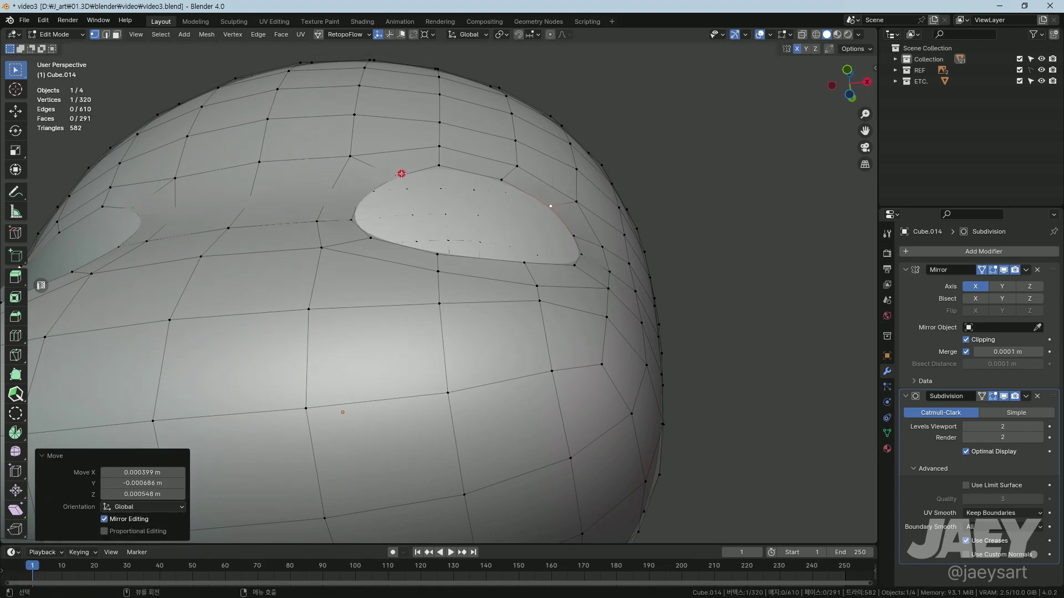
key(g)
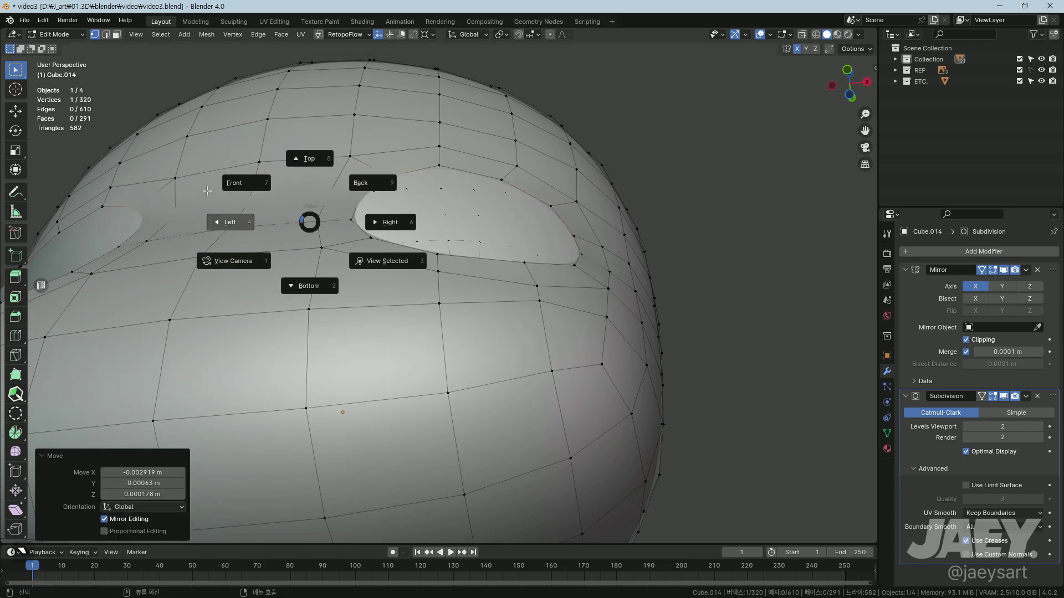
Step: Move and slide the vertices along the tops of the eye sockets against the reference
middle_click(378, 283)
key(alt+z)
middle_click(415, 314)
key(g)
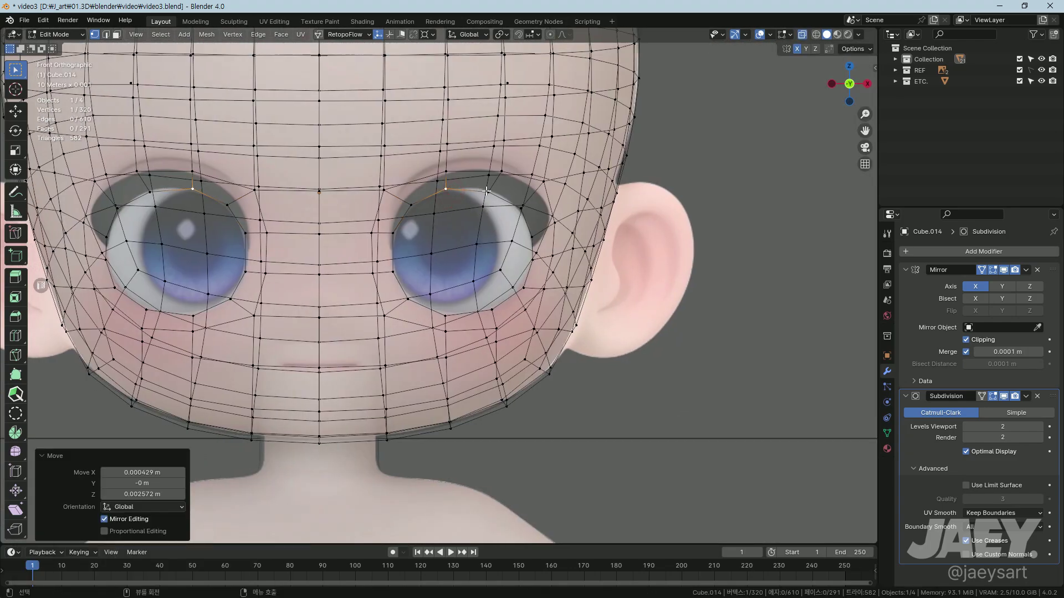
key(g)
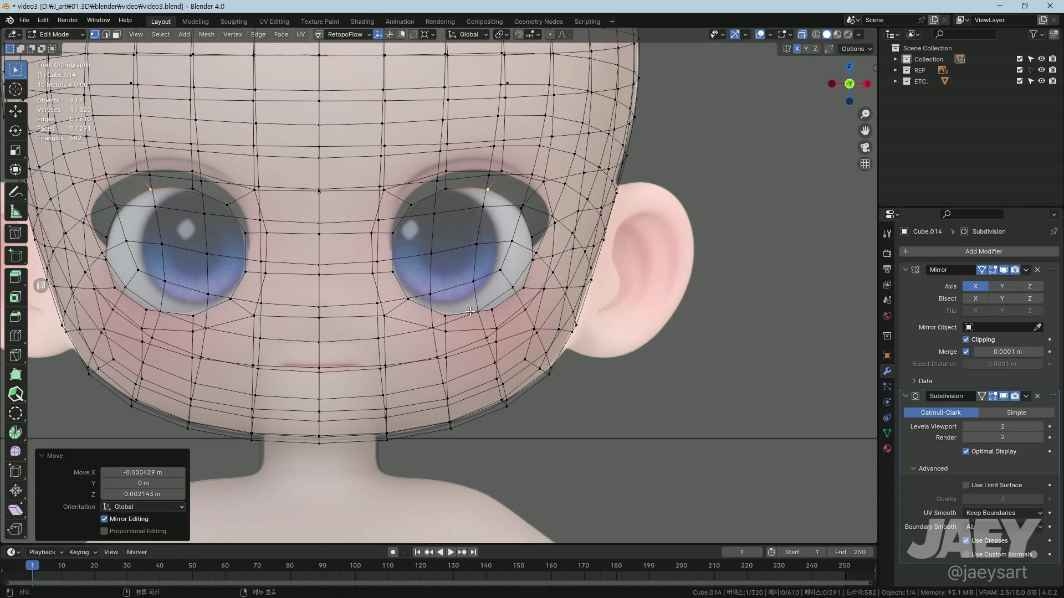
key(g)
text(gg)
key(Tab)
Step: Inspect the socket rim from new angles, briefly starting and cancelling a knife cut
middle_click(395, 333)
key(Tab)
middle_click(427, 355)
key(alt+z)
key(k)
key(Escape)
key(alt+z)
key(alt+z)
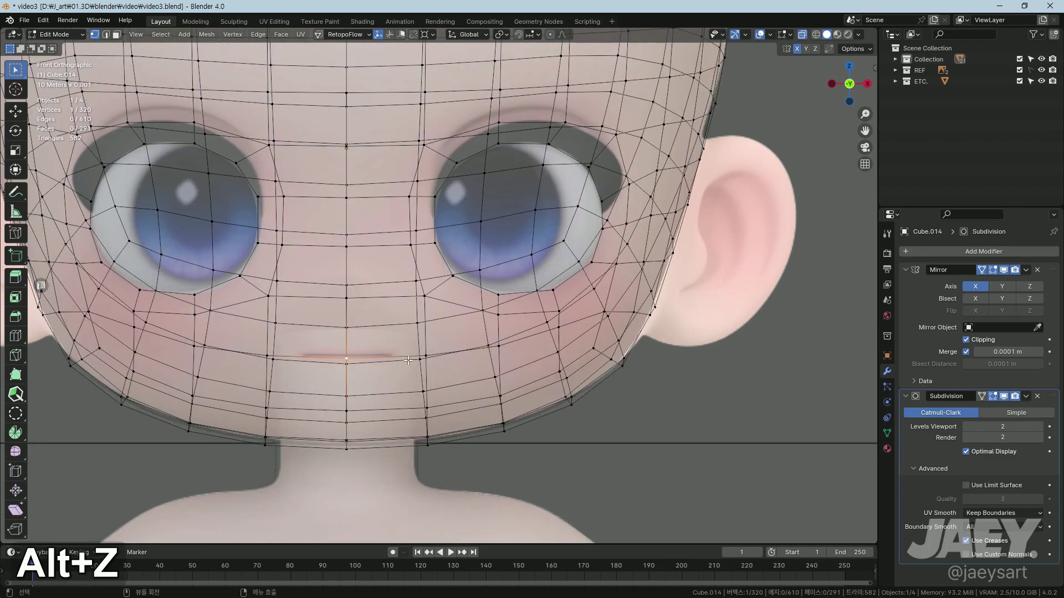
Step: Slide the vertex below the eye socket into position with X-ray on
key(alt+z)
key(g)
text(gg)
key(g)
key(g)
Step: Knife-cut new edges across the lower cheek for the mouth top and bottom, then bevel the edge
key(k)
key(Return)
key(alt+z)
key(2)
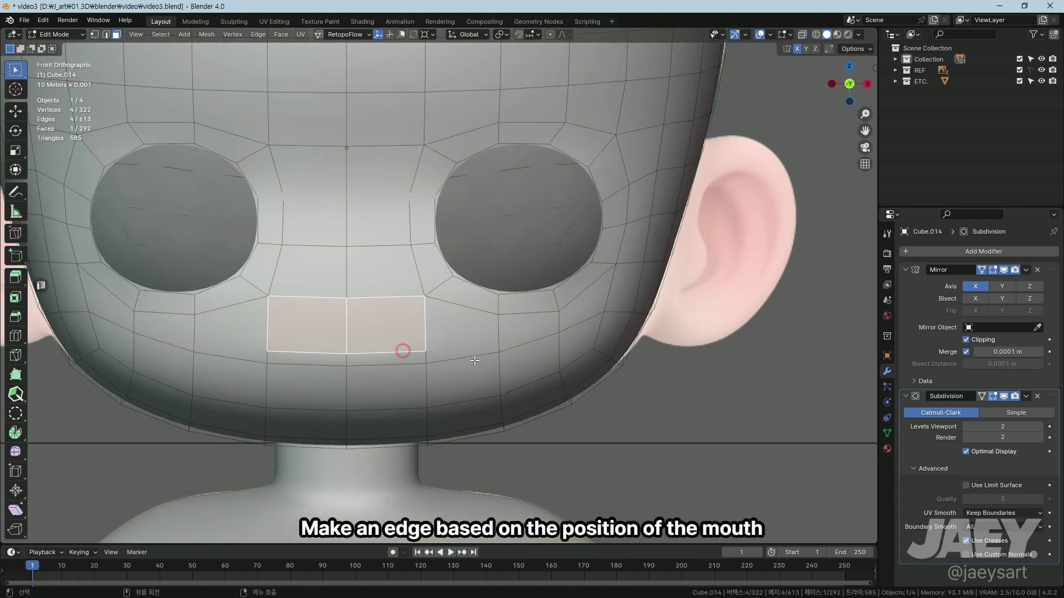
key(2)
key(ctrl+b)
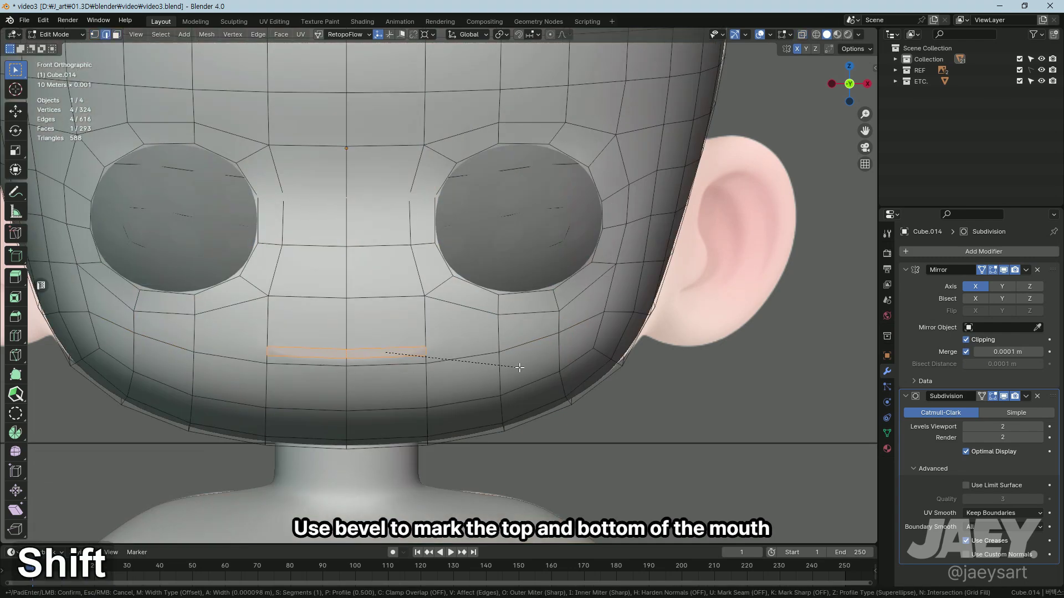
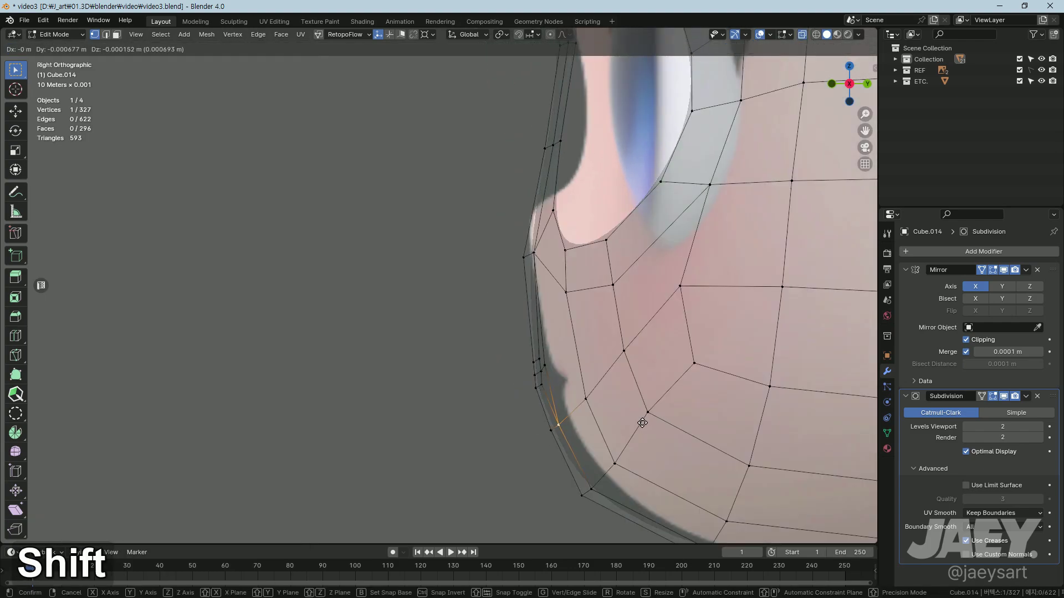
Step: Move the eye-rim vertices onto the reference eye shape in side view, undoing one misplaced move
key(Tab)
key(Tab)
key(alt+z)
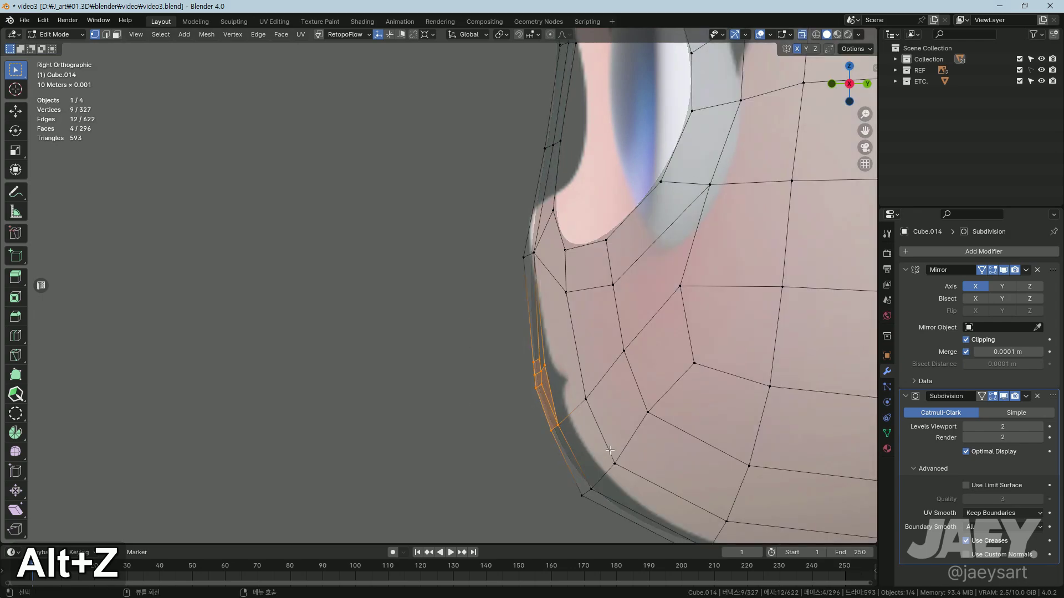
key(g)
key(ctrl+z)
key(g)
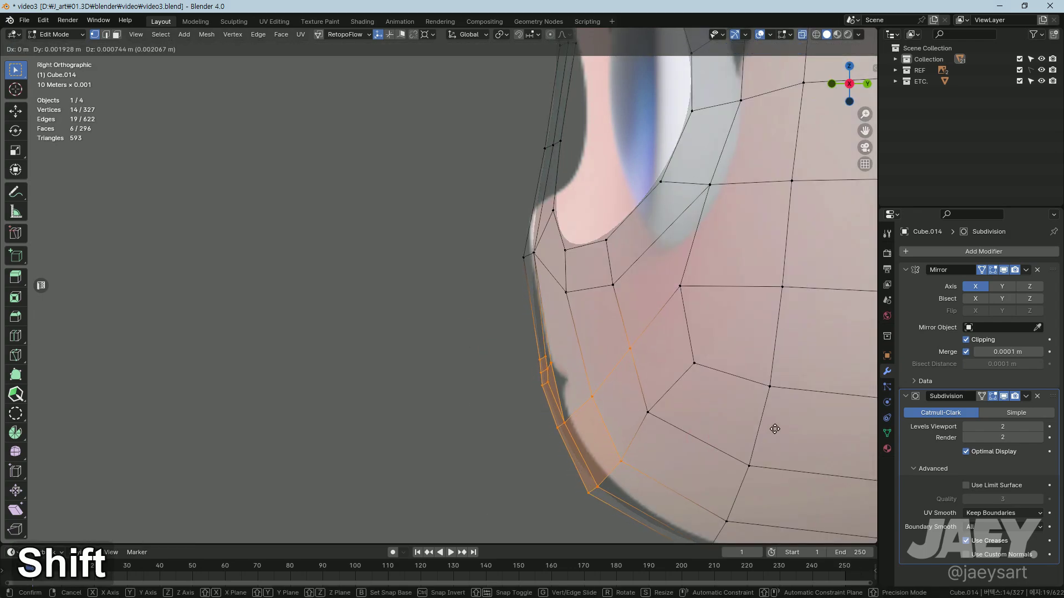
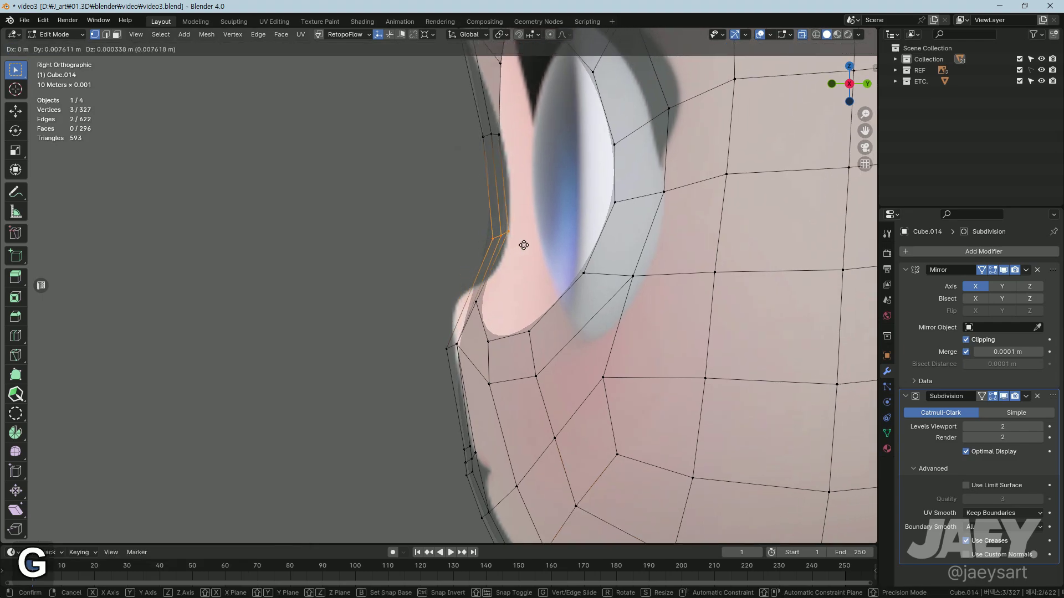
key(g)
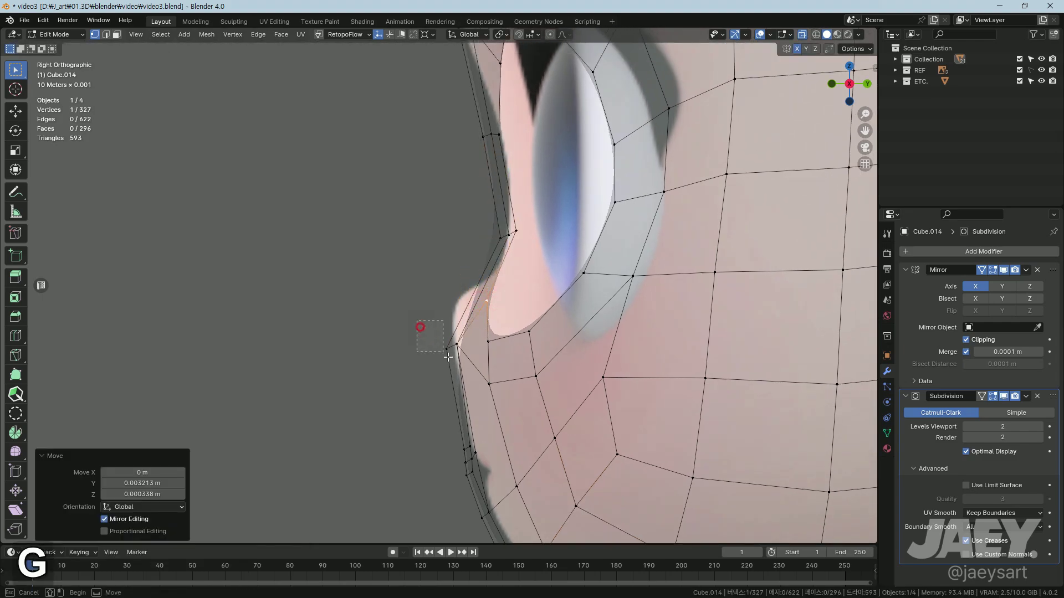
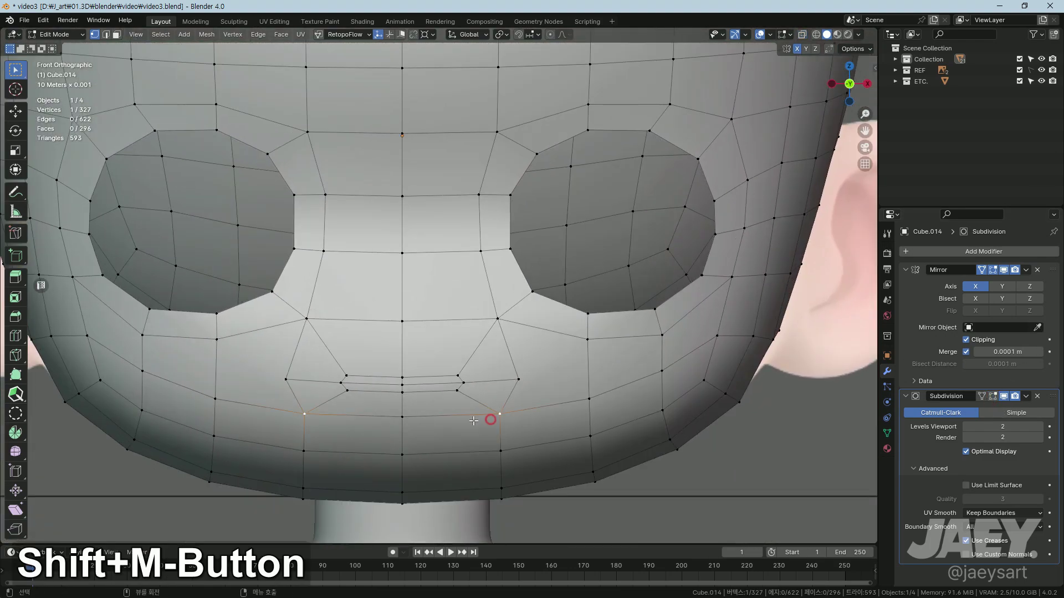
Step: Extrude a few extra edges and faces around the eye hole while orbiting to check it
key(g)
text(gg)
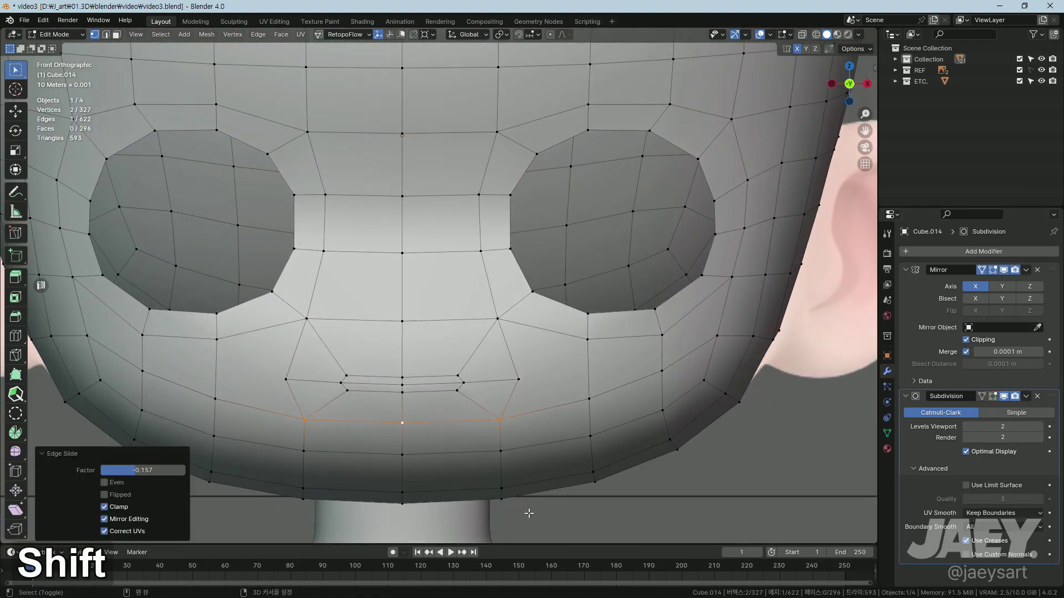
middle_click(445, 374)
key(alt+z)
key(alt+z)
key(2)
key(3)
middle_click(442, 368)
middle_click(453, 390)
key(alt+z)
key(e)
key(alt+z)
middle_click(611, 360)
key(alt+z)
key(2)
Step: Slide the vertices beside the eye against the front-view reference, then view the head from the side
middle_click(500, 373)
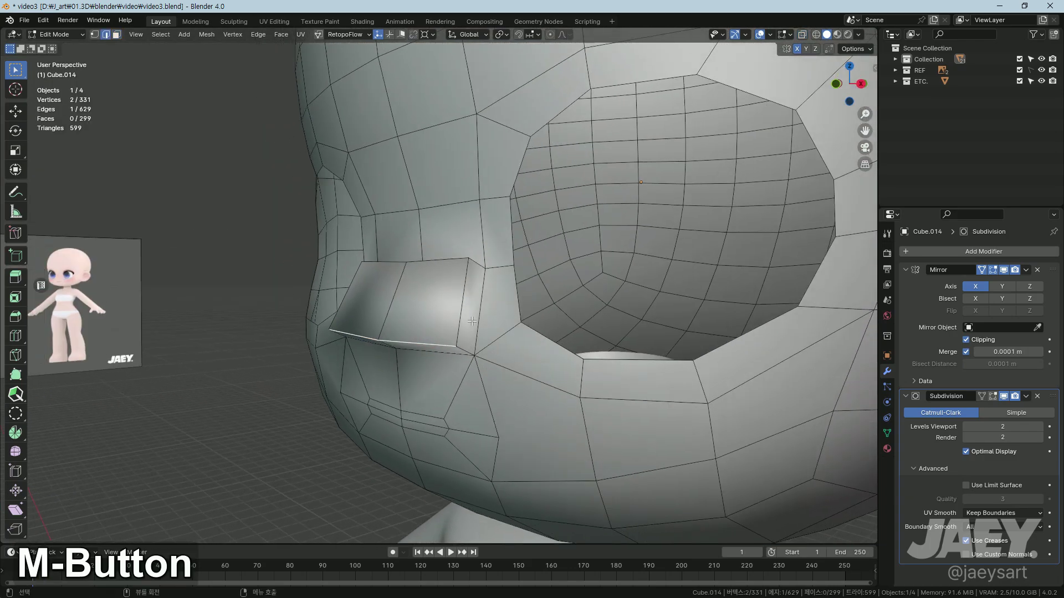
middle_click(572, 346)
key(alt+z)
key(alt+z)
text(gg)
key(alt+z)
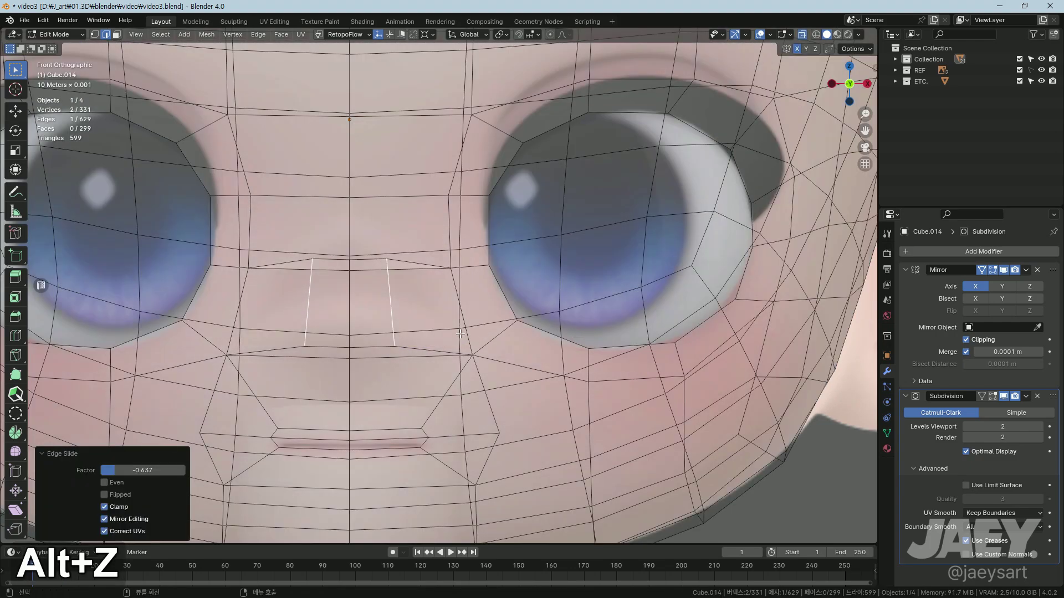
key(alt+z)
text(gg1gg)
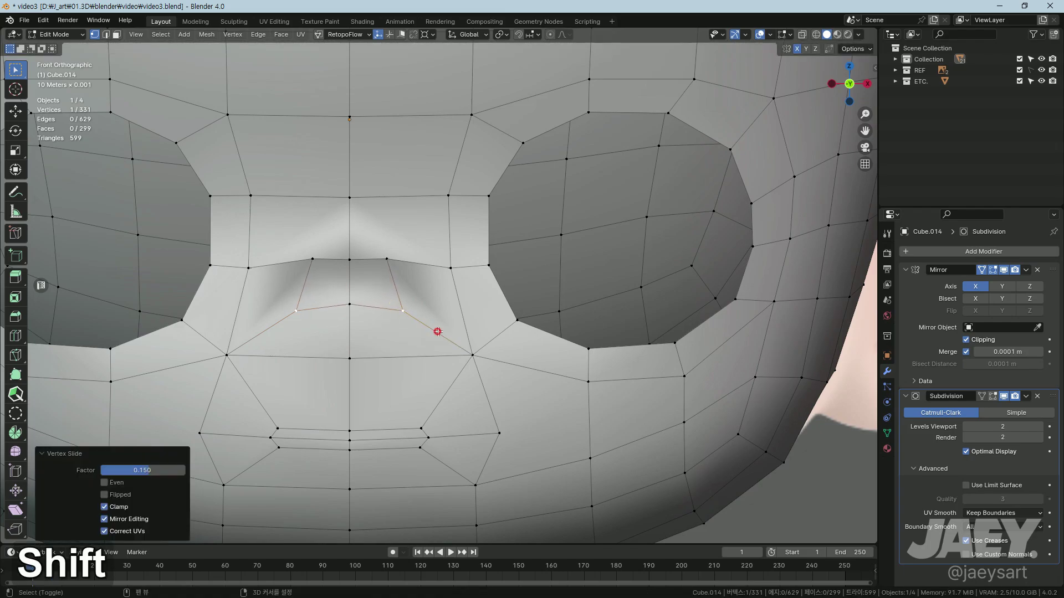
key(alt+z)
key(alt+z)
middle_click(553, 363)
key(alt+z)
Step: Move groups of cheek vertices so the side profile follows the reference face
key(g)
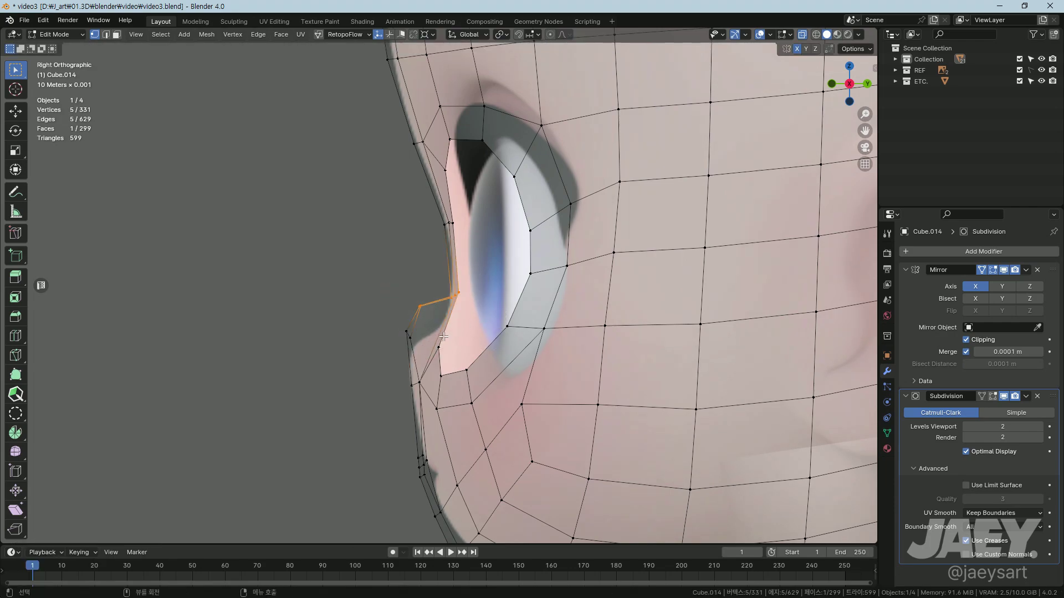
key(g)
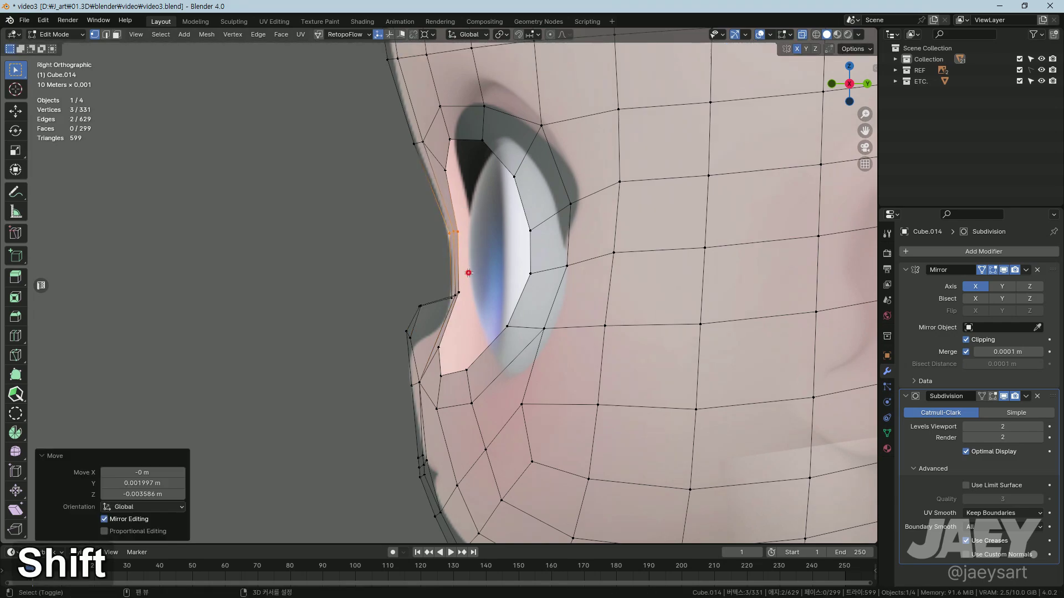
key(g)
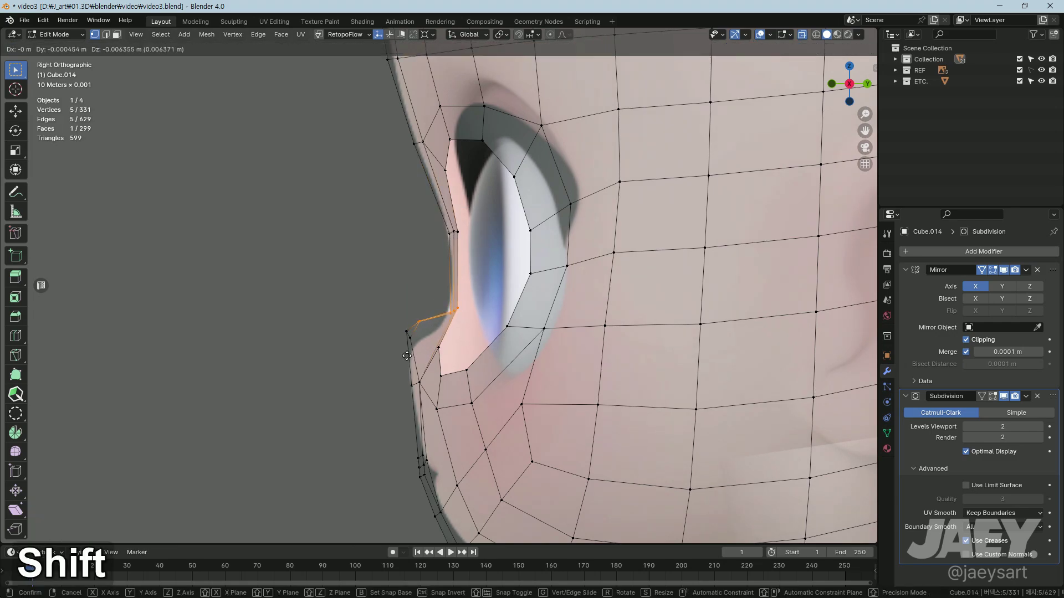
key(g)
key(g)
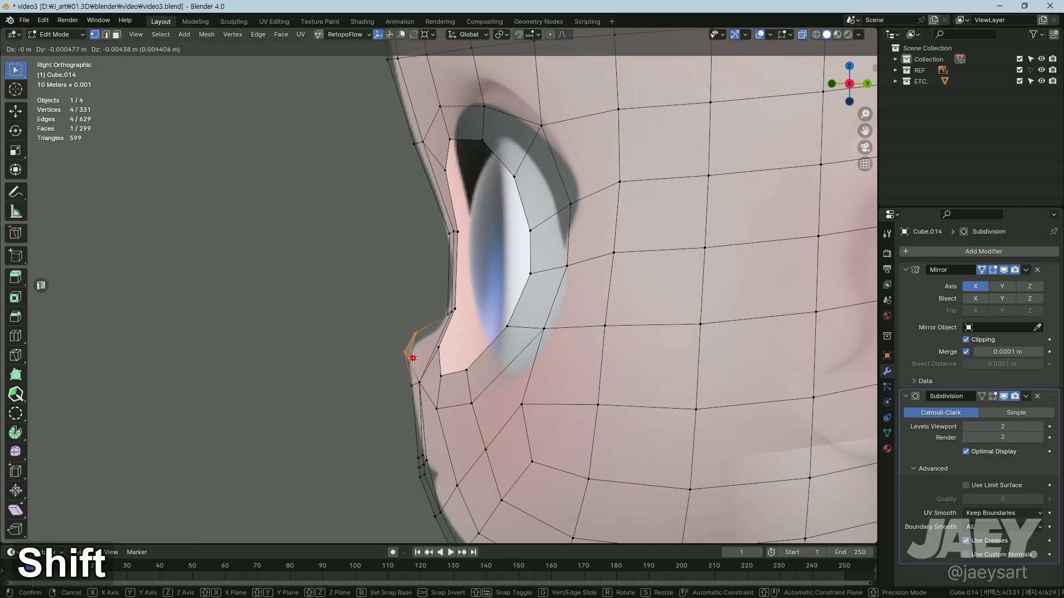
key(g)
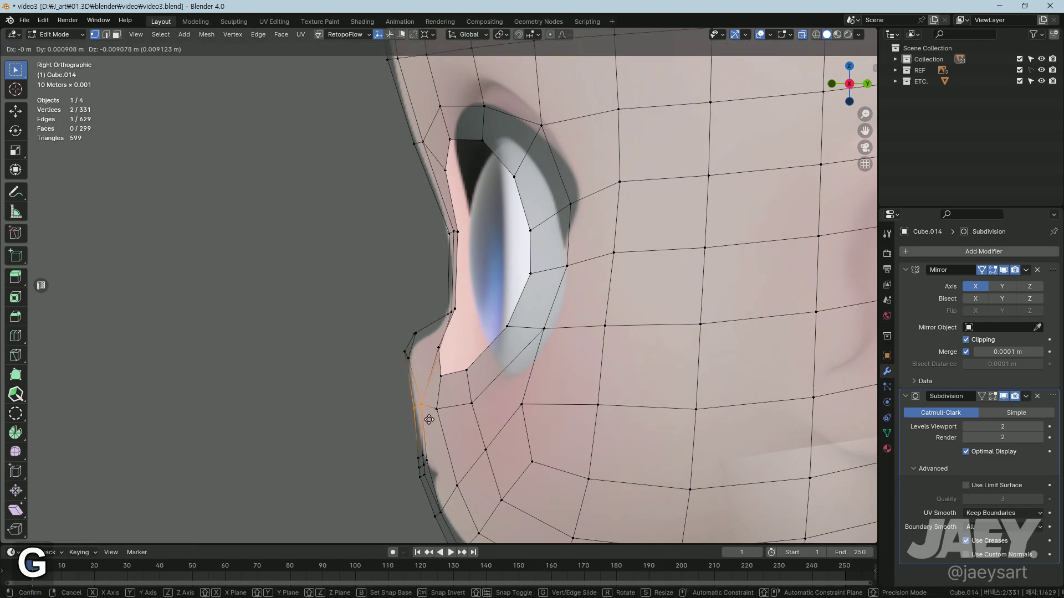
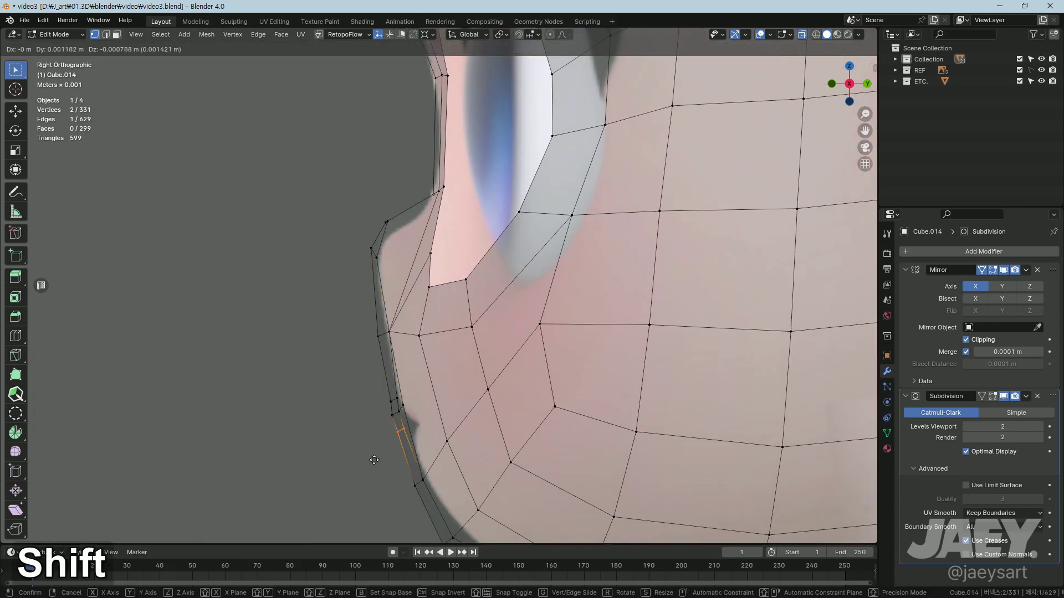
Step: Adjust and slide the vertices under the eye along the cheek loops
key(g)
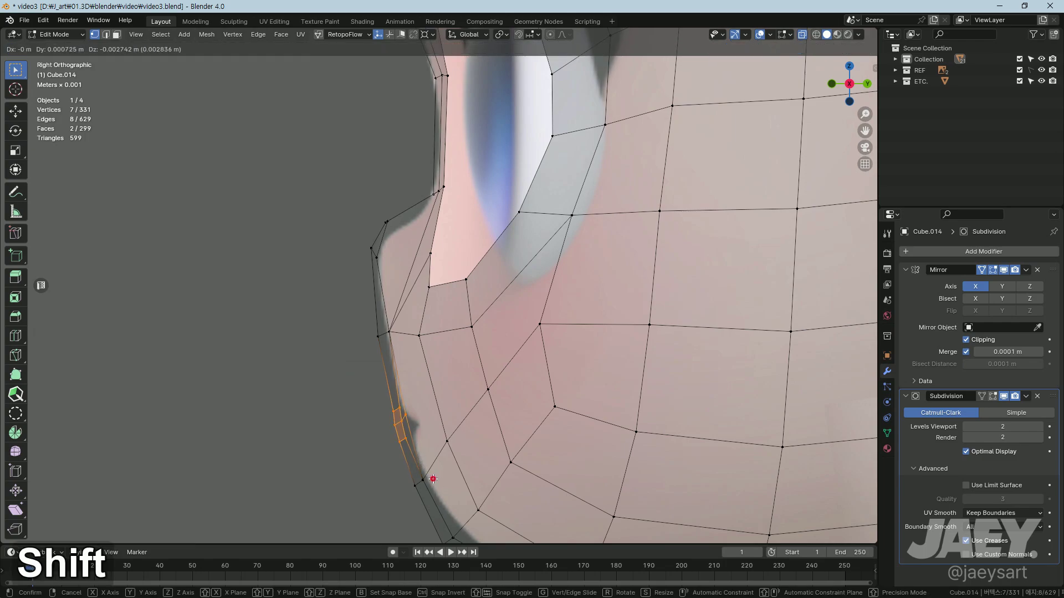
text(g)
text(gg)
text(gg)
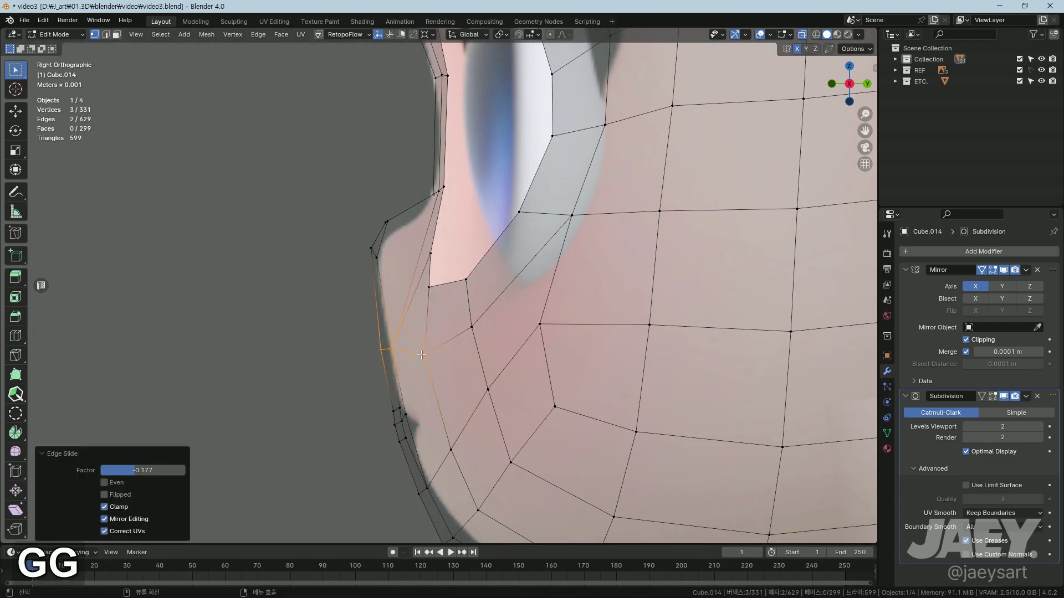
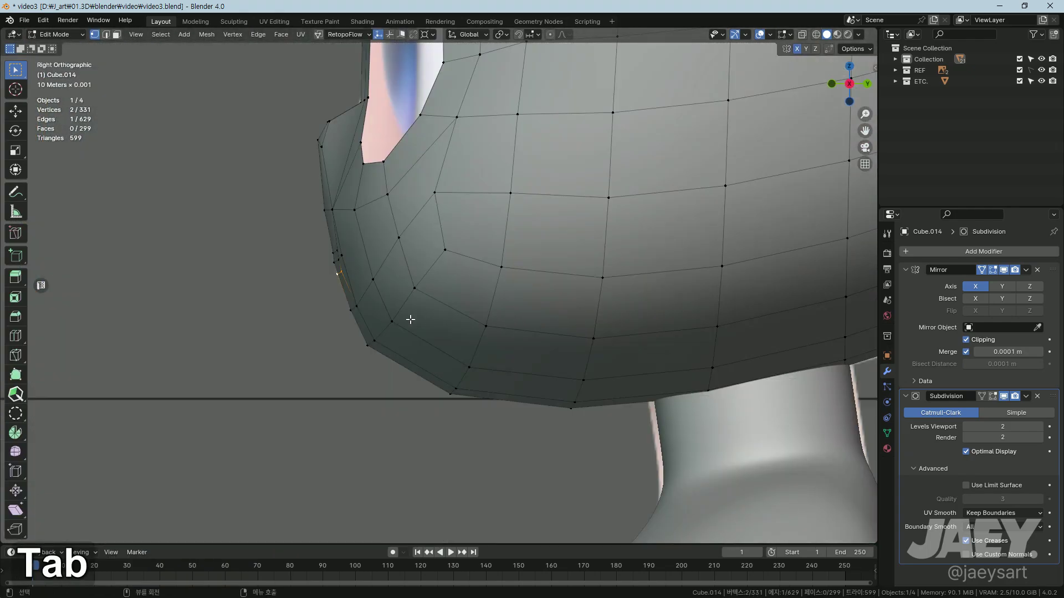
Step: Nudge the vertices along the lower edge of the head in side view
key(alt+z)
key(g)
key(g)
key(g)
key(g)
key(g)
key(Tab)
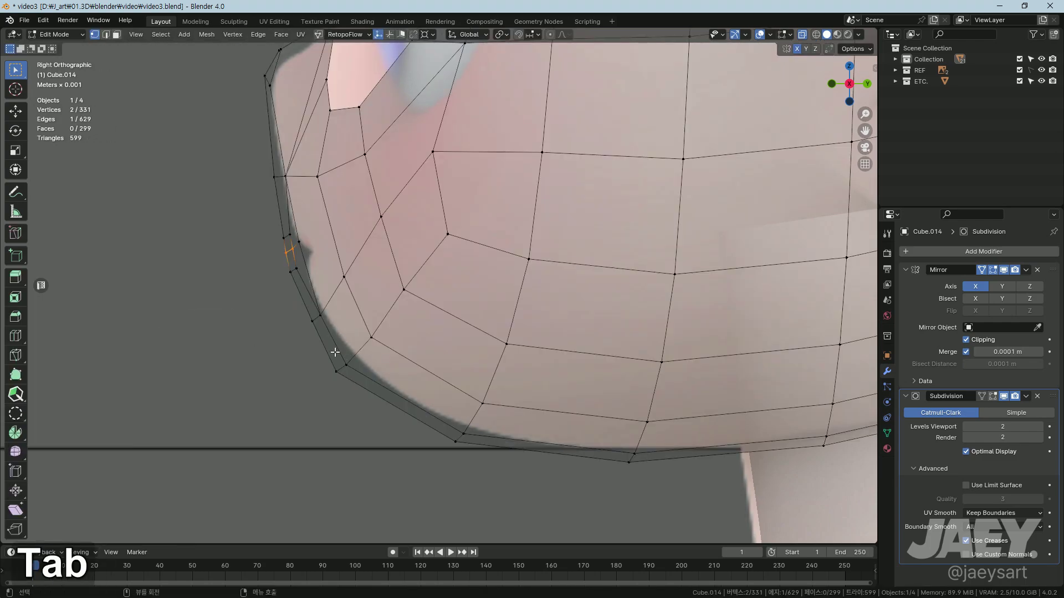
Step: Select the jawline vertices and edge-slide them to even out the face loops
key(g)
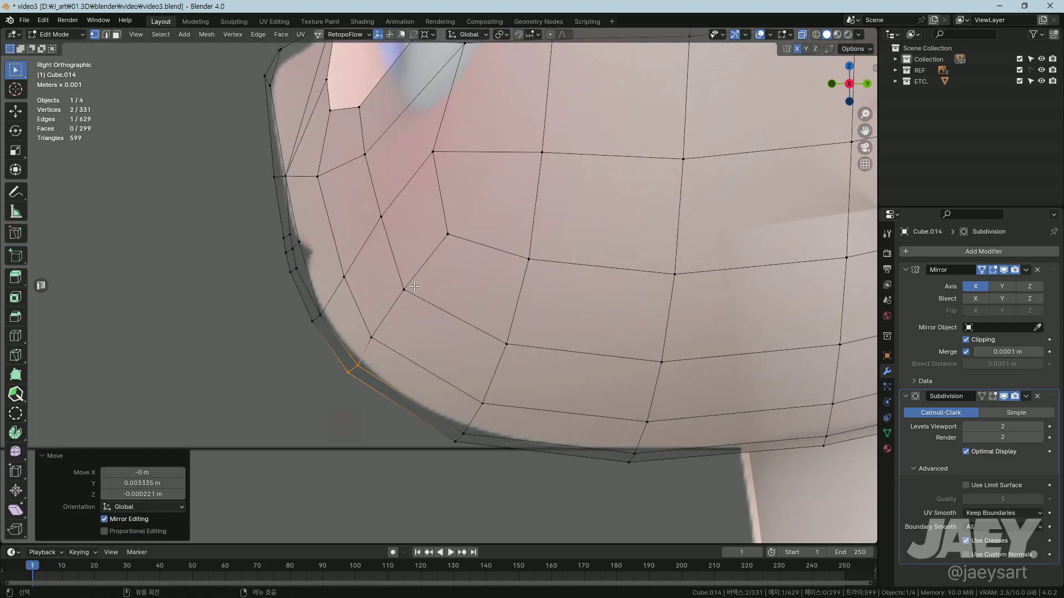
key(g)
text(gg)
key(g)
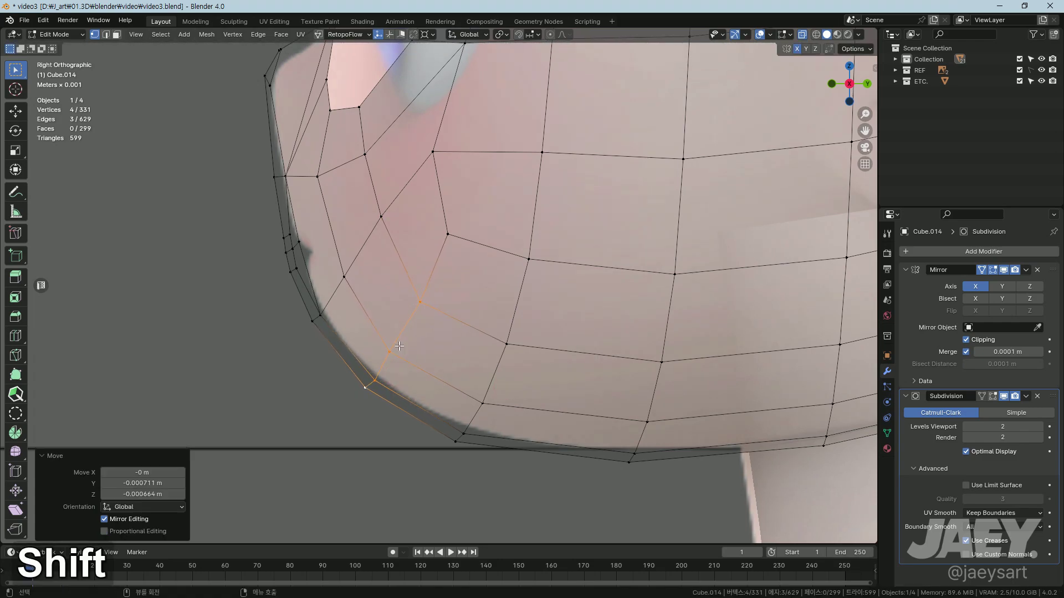
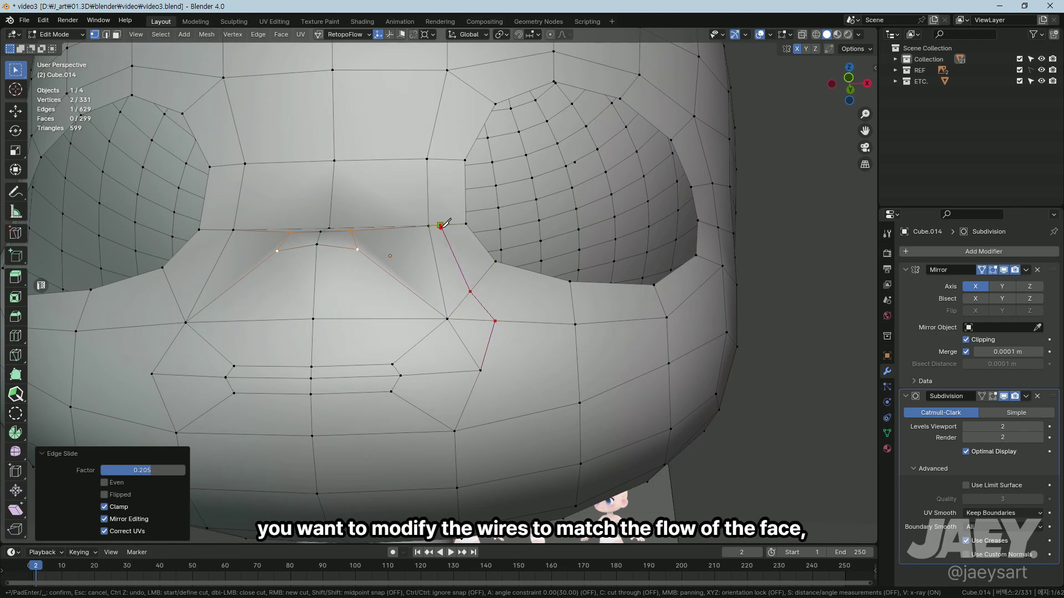
Step: Finish the knife cut across the cheek and slide the nose-bridge vertices for cleaner flow
key(shift+Return)
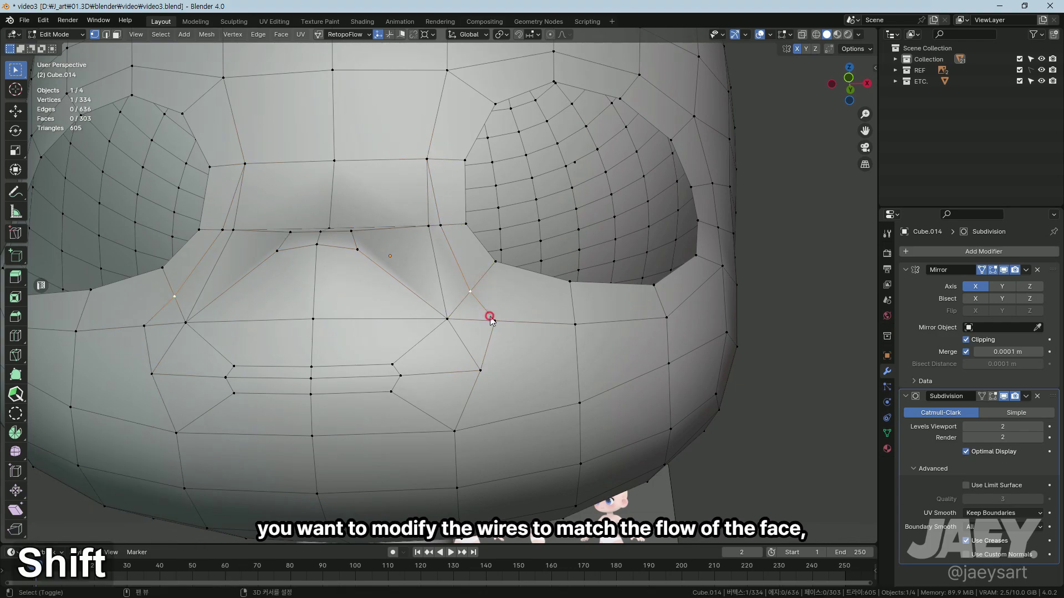
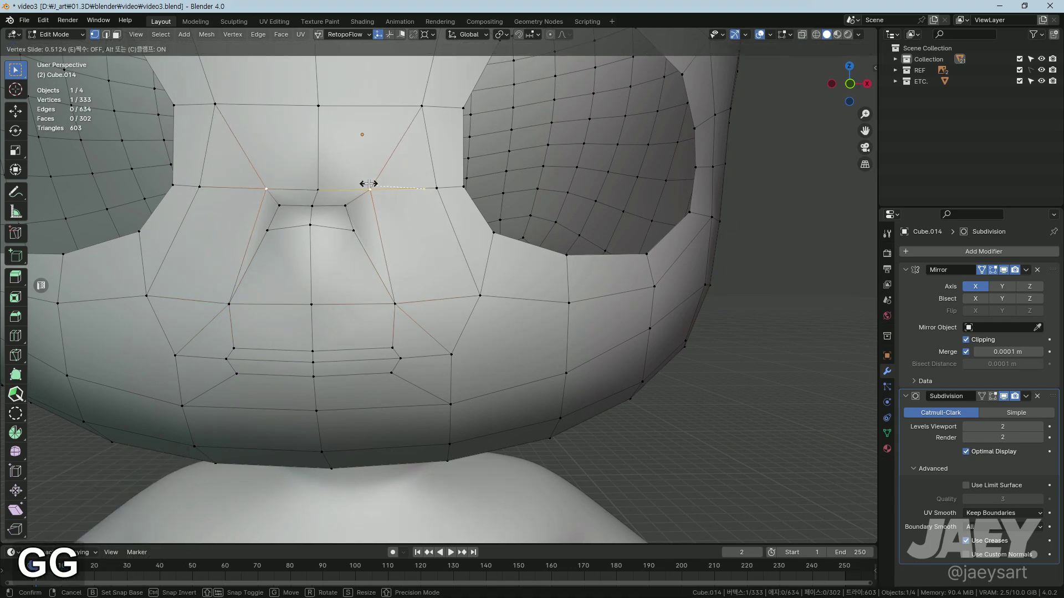
text(gg)
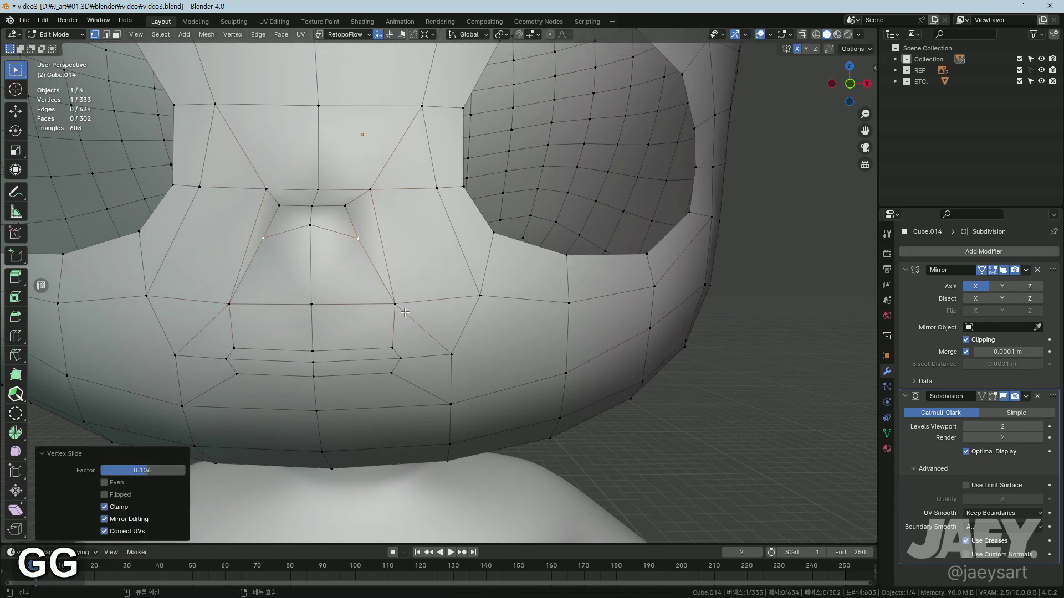
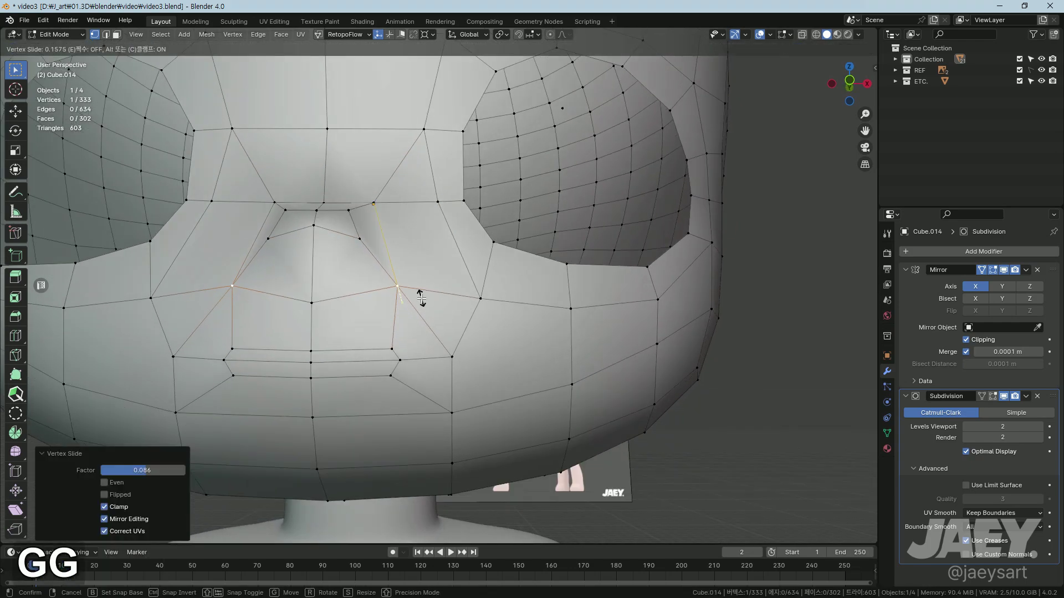
text(gg)
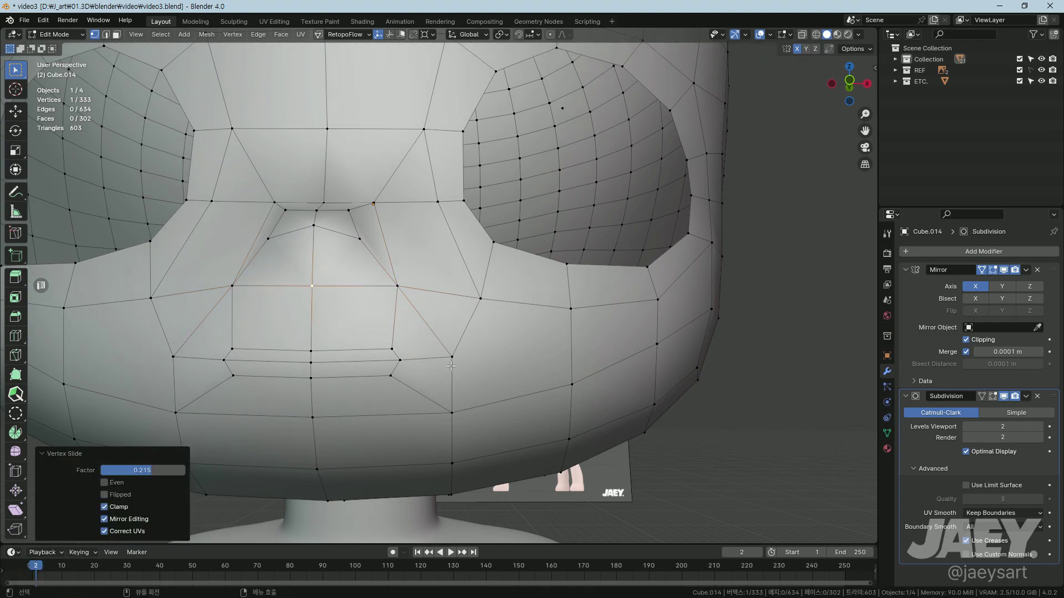
key(g)
text(gg)
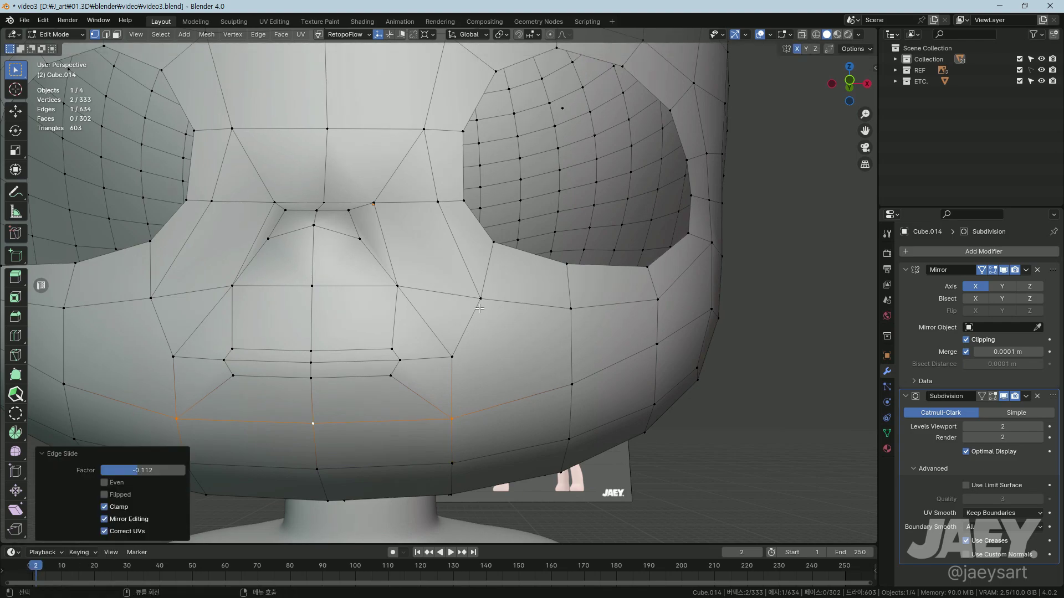
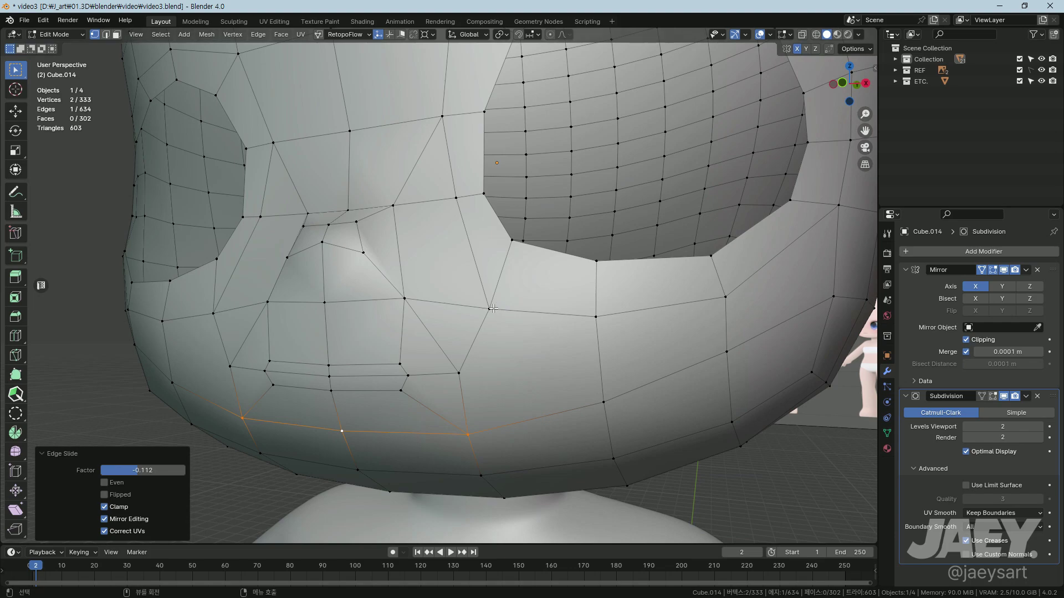
Step: Knife-cut a short edge across the cheek near the brow
key(k)
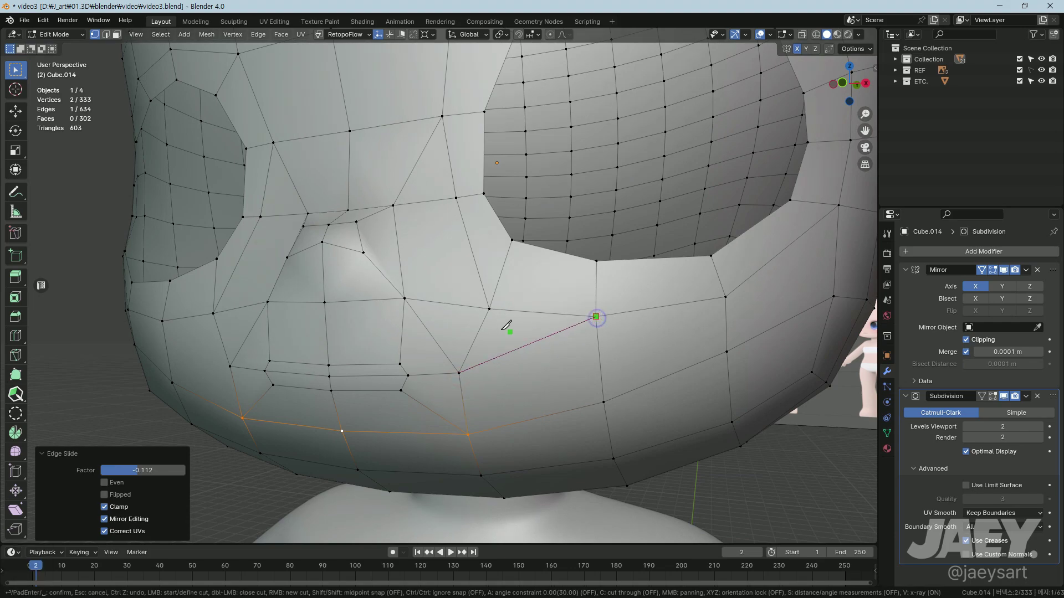
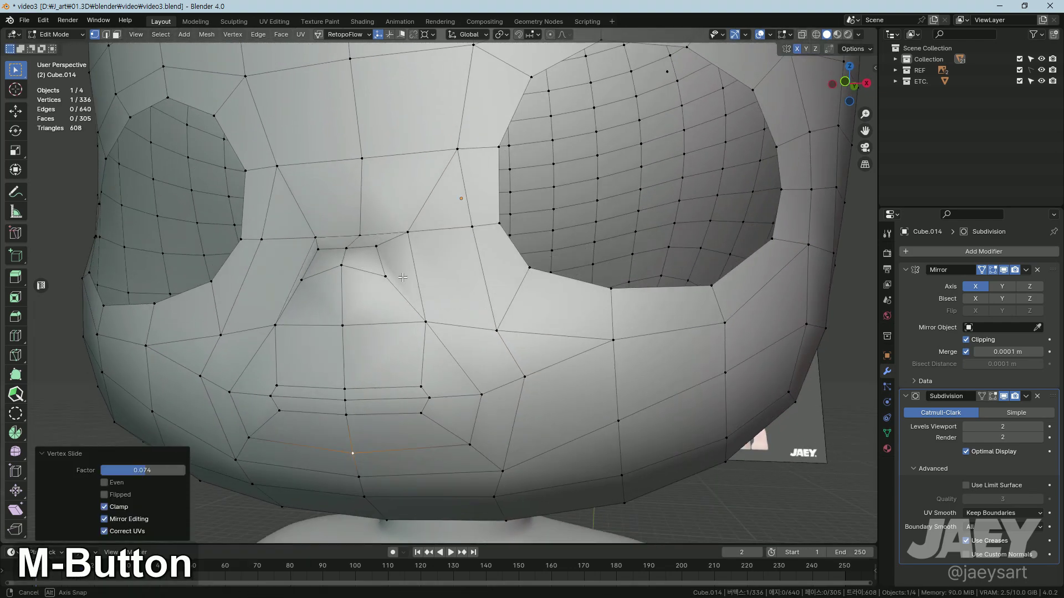
key(k)
key(Return)
key(2)
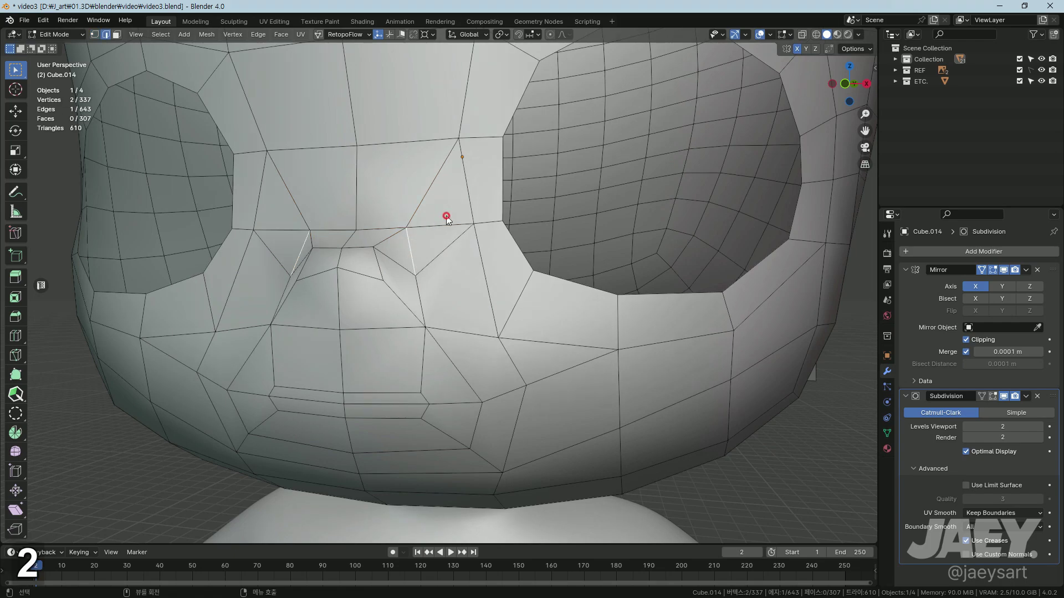
Step: Remove the stray edge and merge the extra vertex near the eye corner
key(x)
text(x1)
key(m)
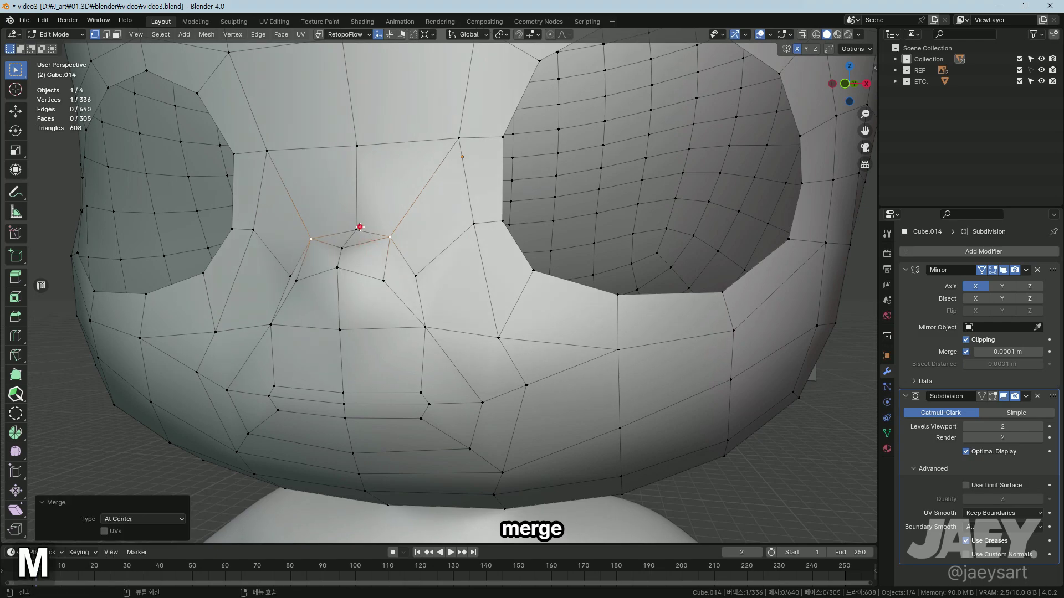
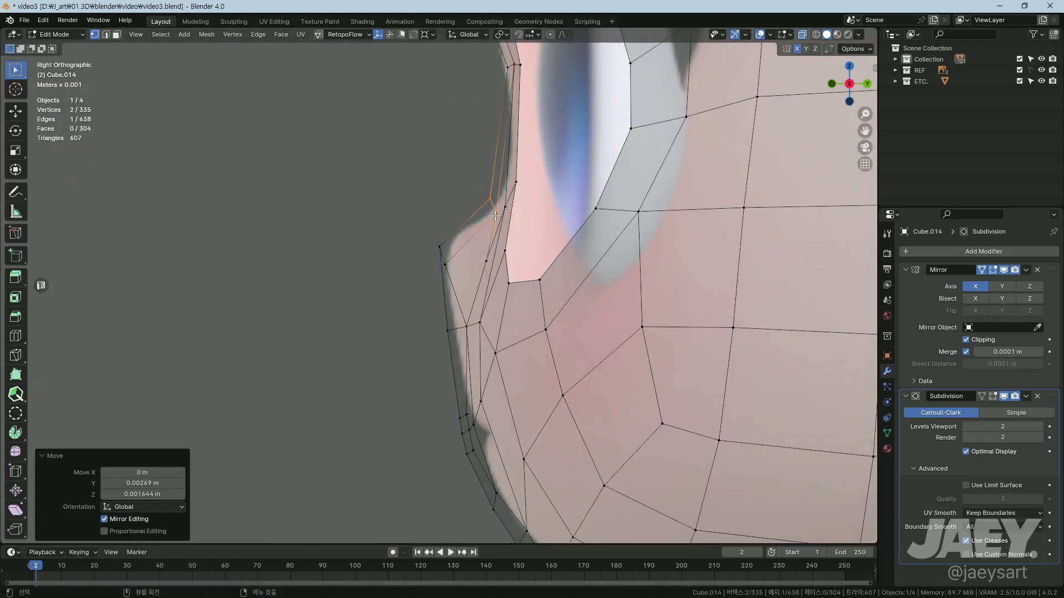
Step: Move and slide the vertices near the eye's outer corner into place
key(g)
key(g)
text(gg)
key(g)
key(g)
Step: Bevel the vertex near the eye corner to add a face, then position the new vertices
key(ctrl+b)
key(g)
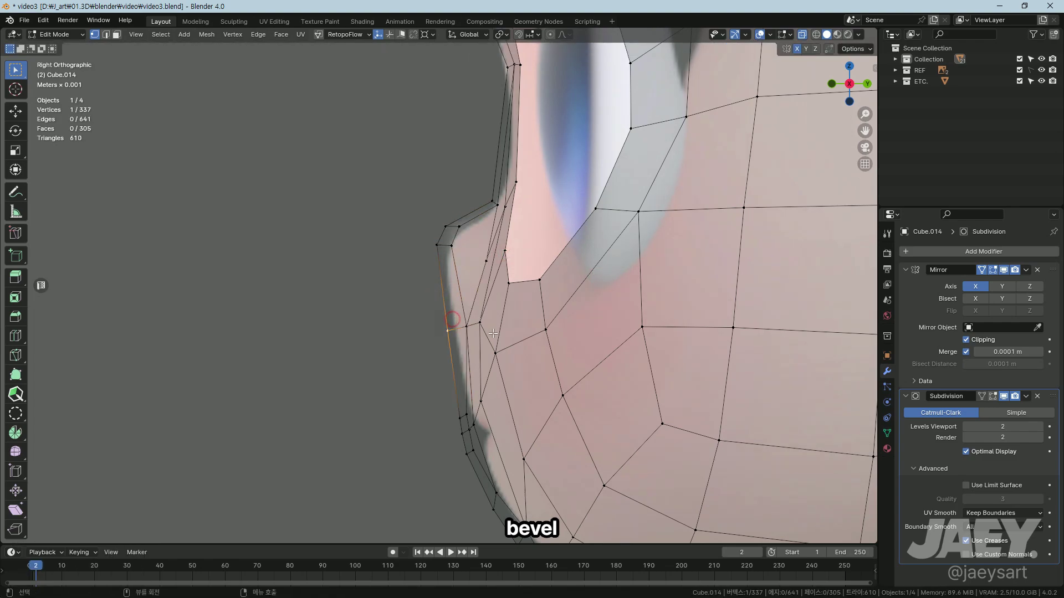
key(g)
key(g)
key(g)
key(g)
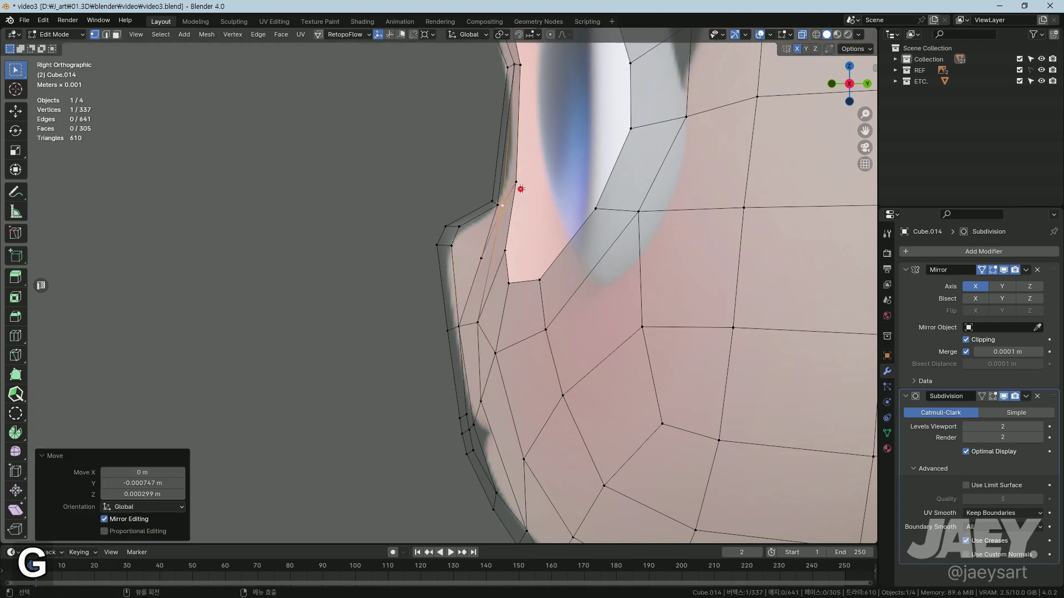
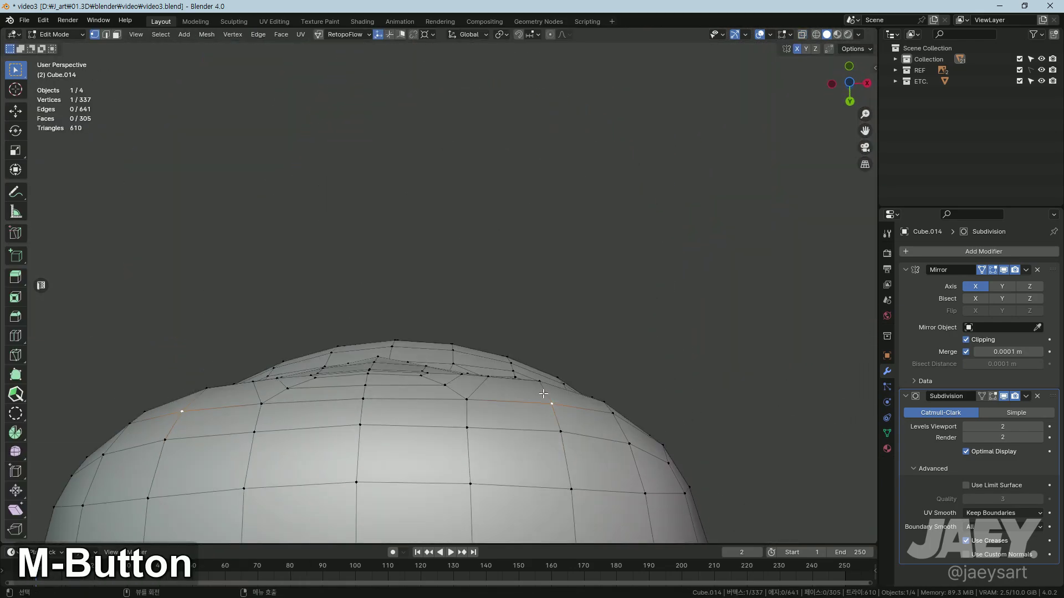
Step: Slide the cheek vertex below the eye socket into place along its edges
key(g)
key(g)
text(g)
text(g)
key(g)
middle_click(549, 383)
key(g)
Step: Orbit the view in toward the faces beneath the eye socket for the upcoming cut
middle_click(572, 436)
middle_click(517, 433)
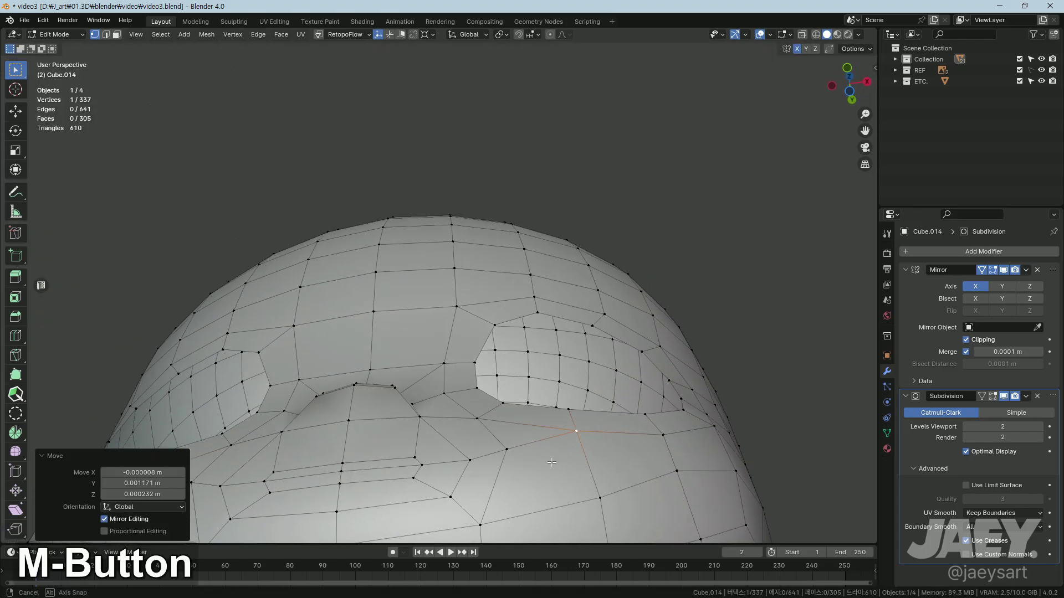
middle_click(527, 464)
middle_click(537, 449)
middle_click(544, 387)
middle_click(554, 409)
middle_click(509, 371)
middle_click(527, 396)
middle_click(423, 328)
Step: Knife-cut two new edges across the faces below the eye socket and dissolve the leftover vertex
key(k)
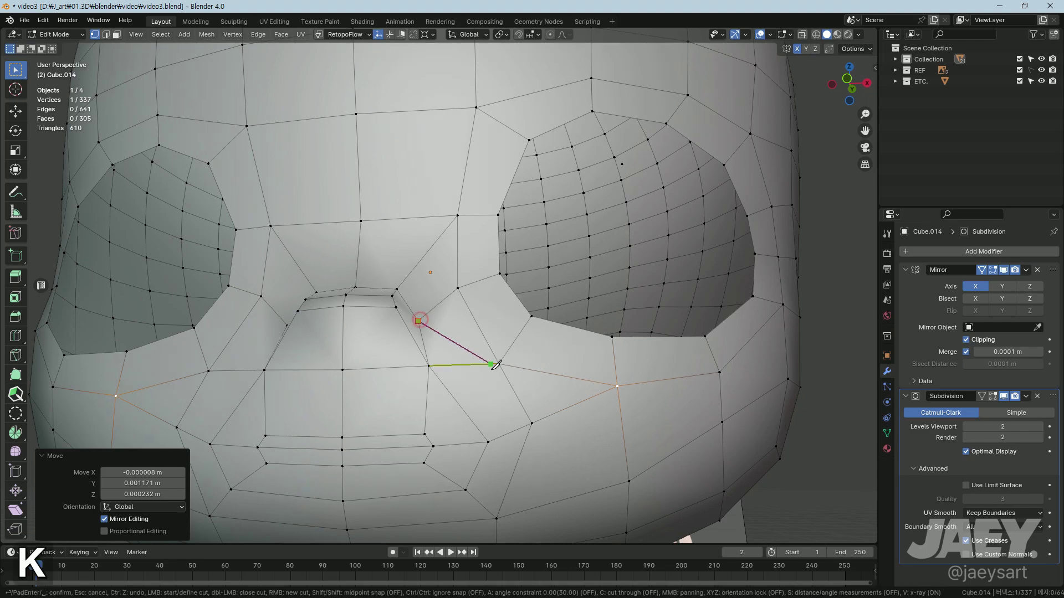
key(Return)
key(2)
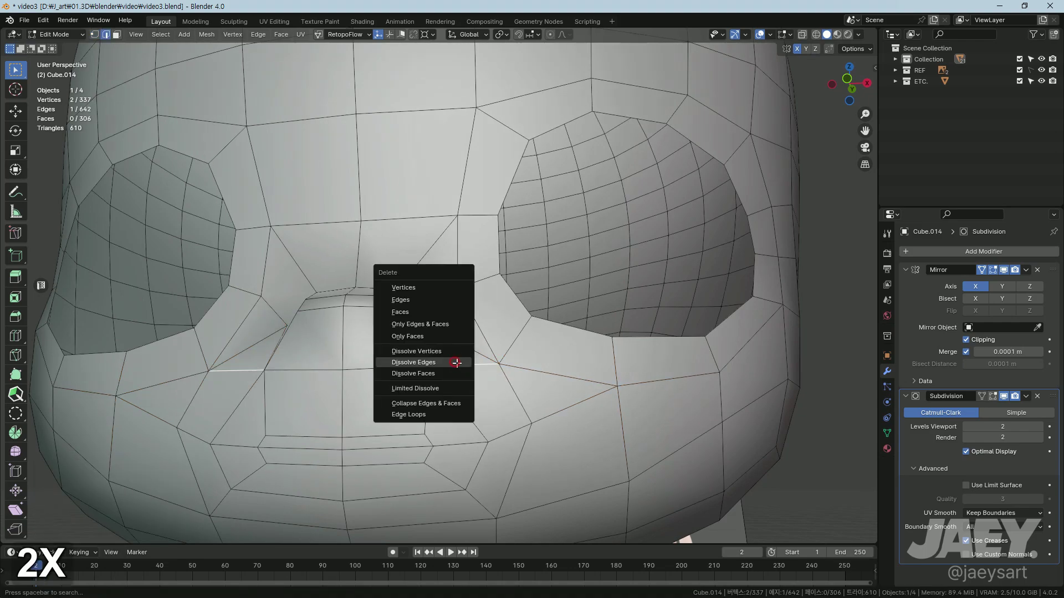
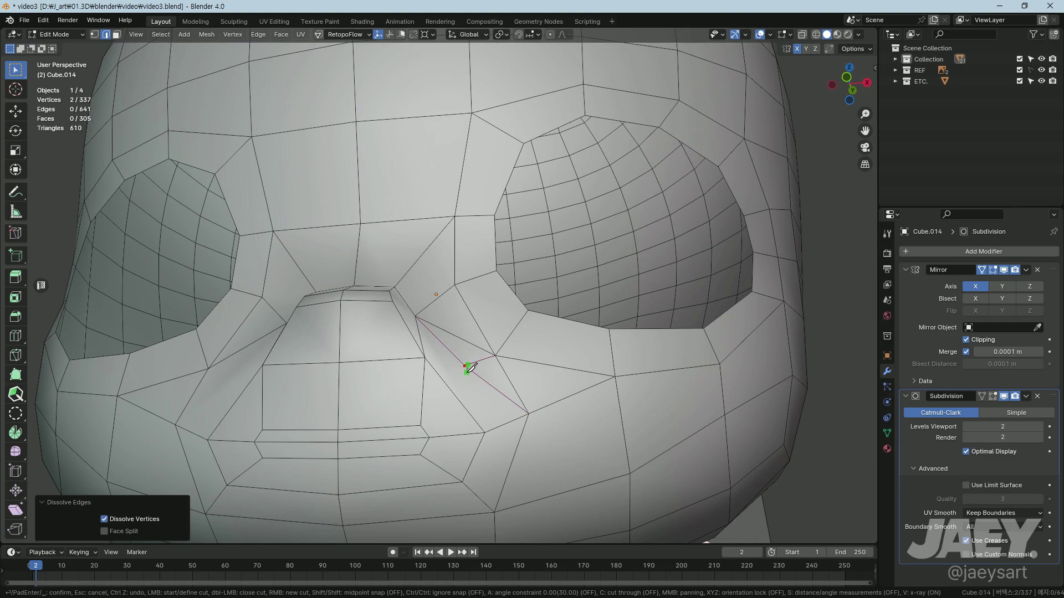
key(ctrl+z)
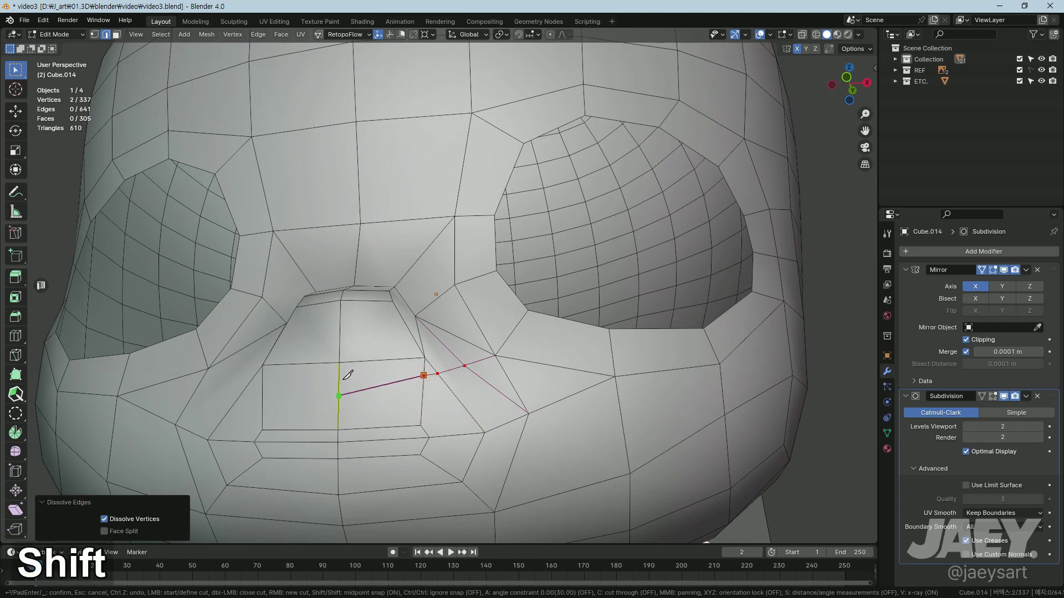
key(Return)
key(1)
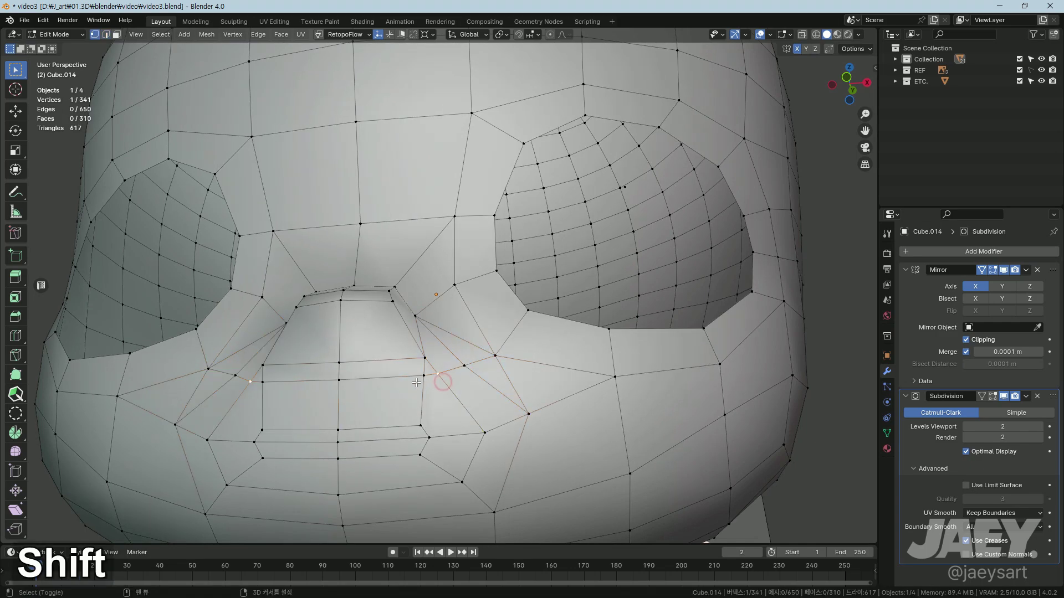
key(m)
middle_click(443, 382)
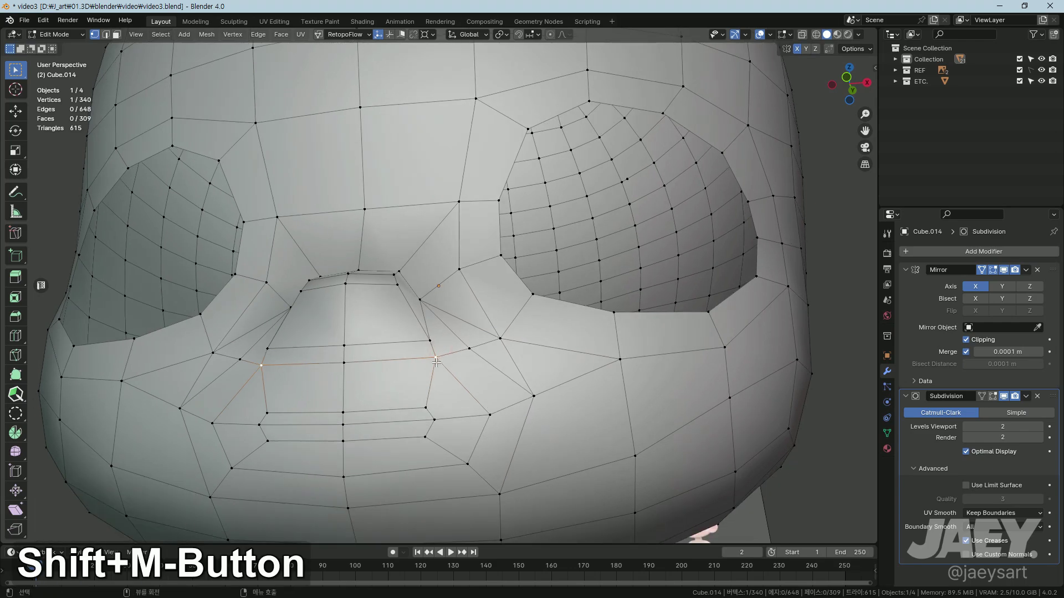
Step: Vertex-slide the new cheek vertices so the rerouted edges run evenly
text(gg)
text(gg212)
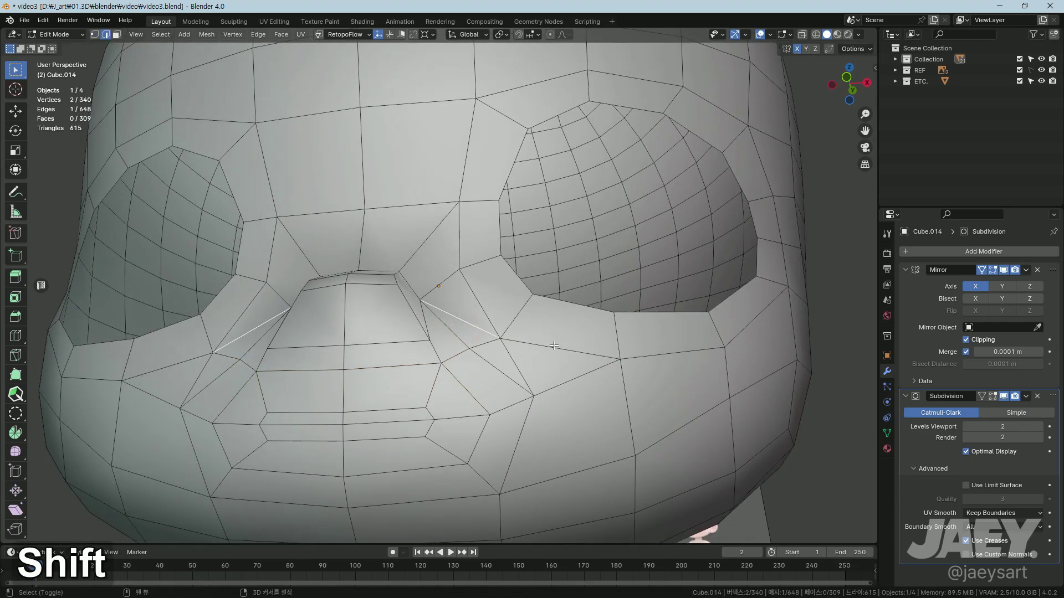
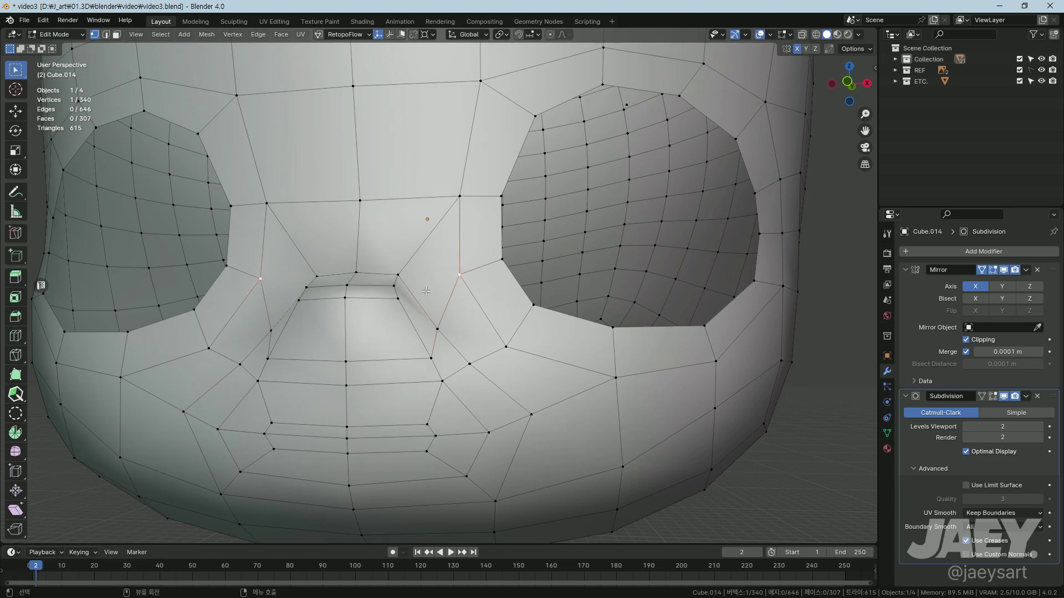
text(gg)
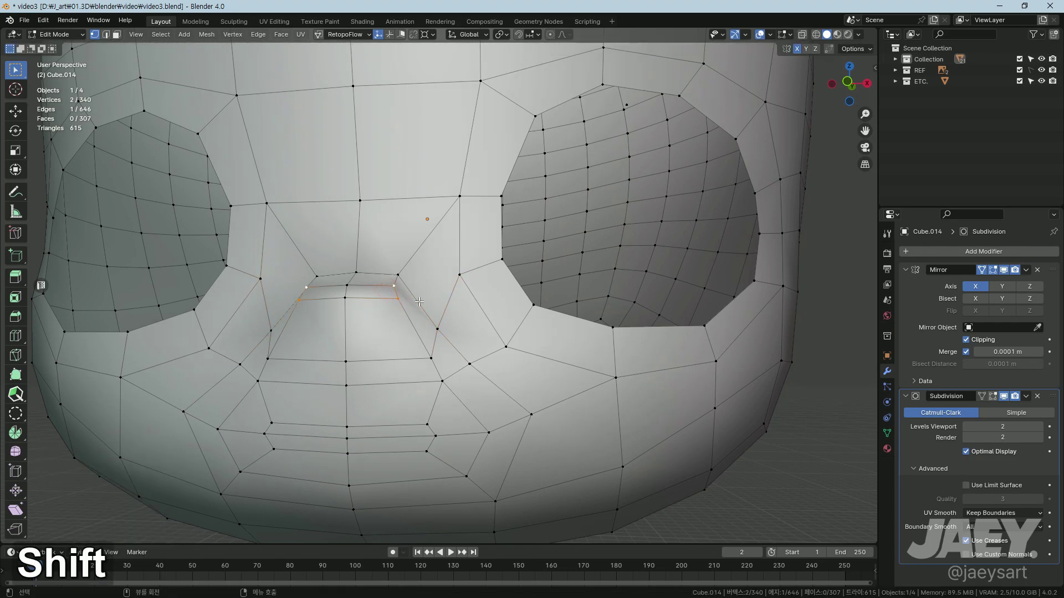
key(g)
text(gg)
key(g)
key(g)
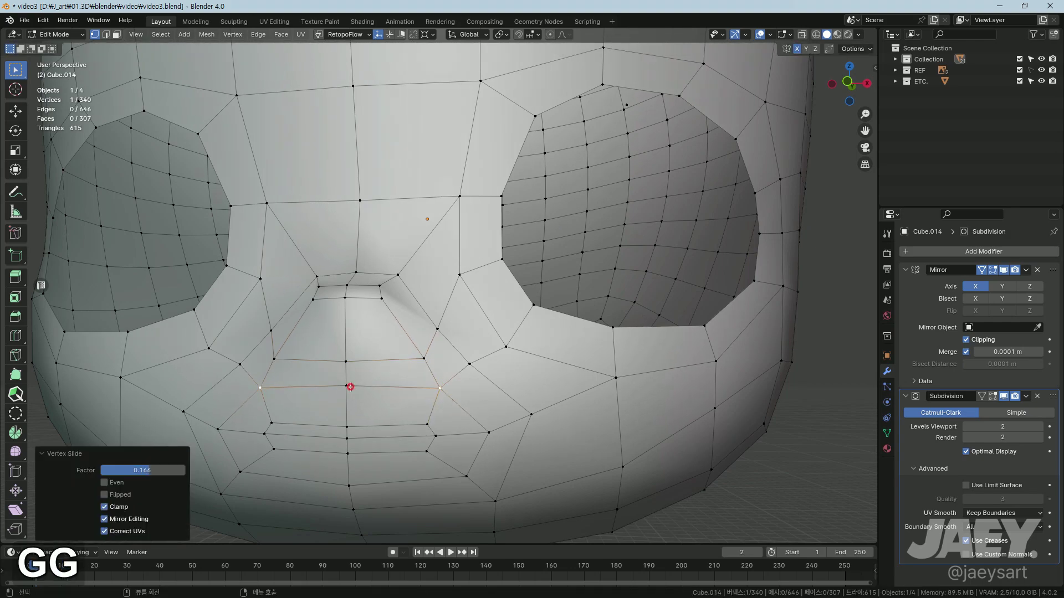
text(gggggg)
Step: Fit the eye-rim vertices to the reference, checking in X-ray and from the front
middle_click(513, 407)
text(gggggg)
middle_click(518, 328)
key(alt+z)
key(g)
key(g)
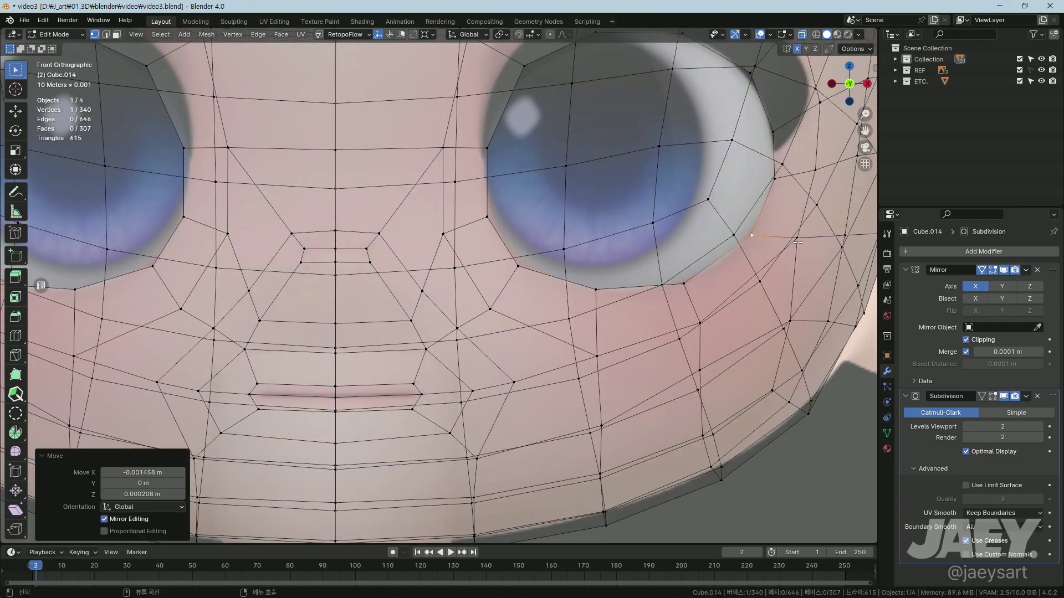
Step: Slide the vertices along the head's lower side edge into place in side view
key(g)
key(alt+z)
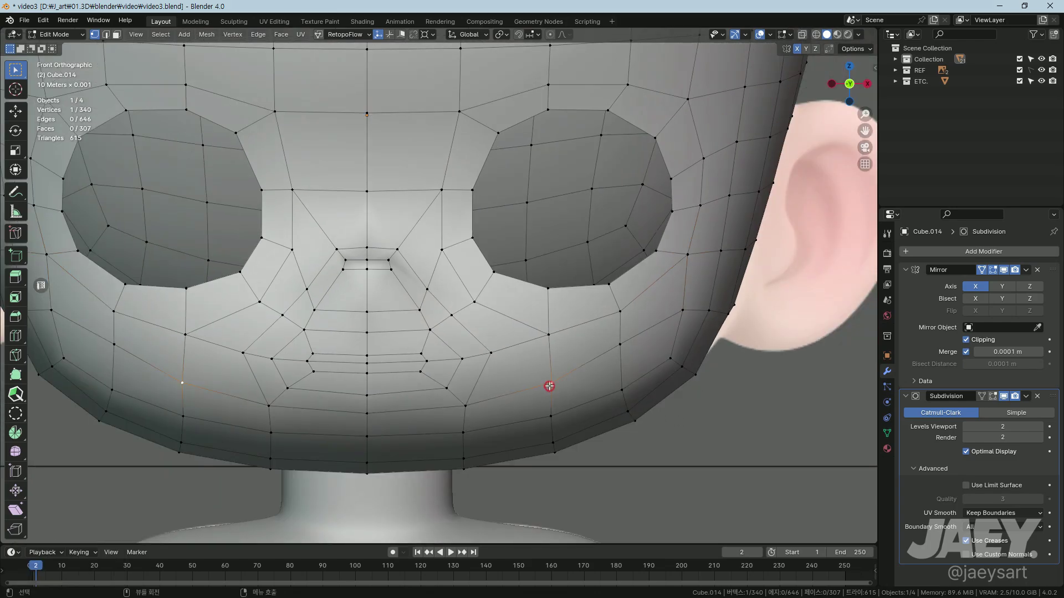
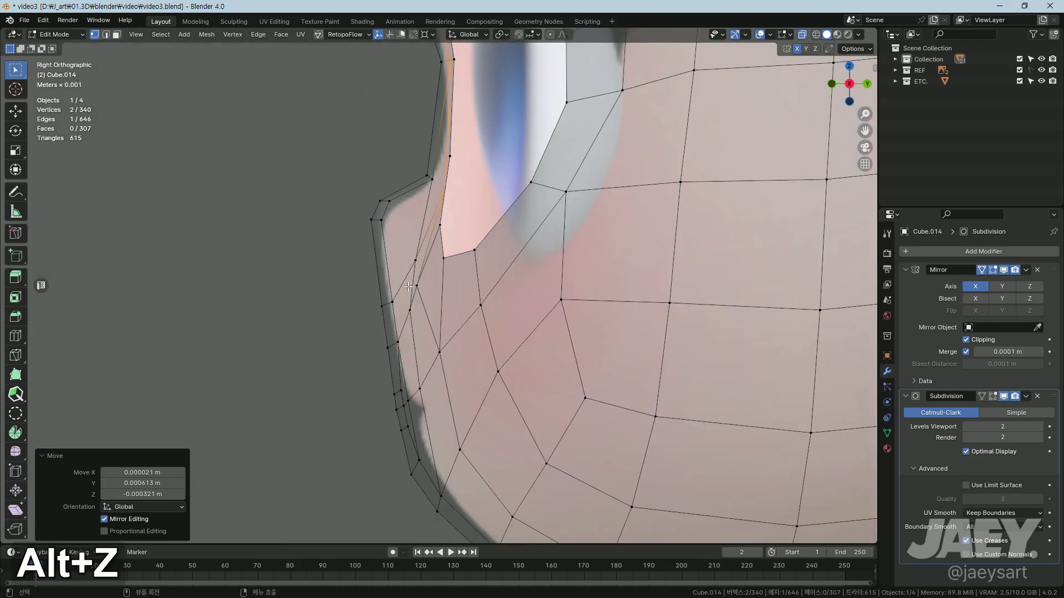
key(g)
text(gggggg)
key(g)
key(g)
text(gggg)
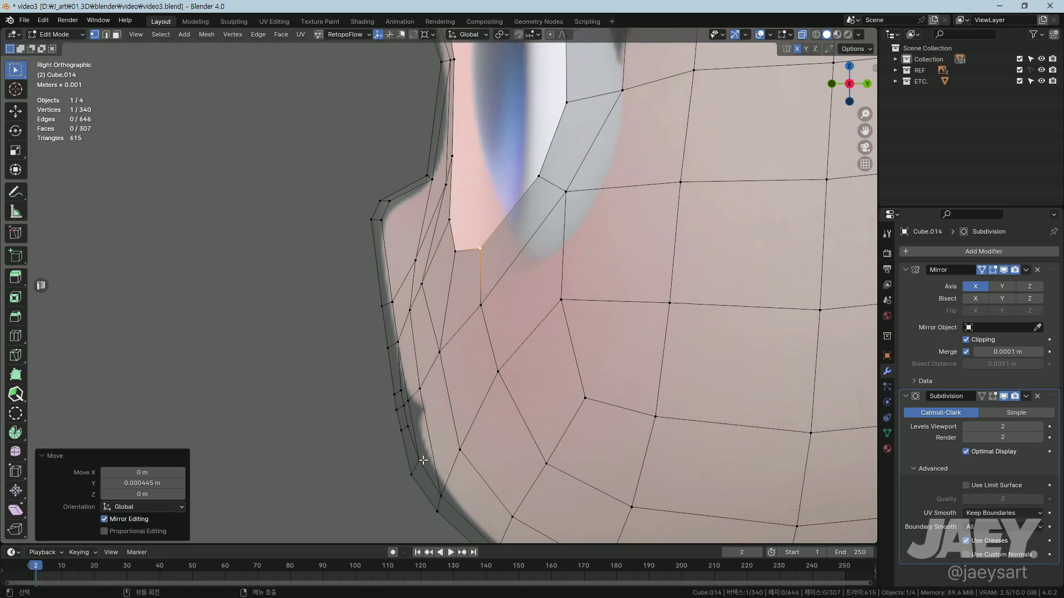
key(g)
Step: Check the smoothed head over the top in Object Mode, nudge a stray vertex, and return to Object Mode
key(Tab)
middle_click(494, 425)
key(alt+z)
middle_click(694, 435)
middle_click(544, 431)
middle_click(568, 423)
key(Tab)
middle_click(642, 436)
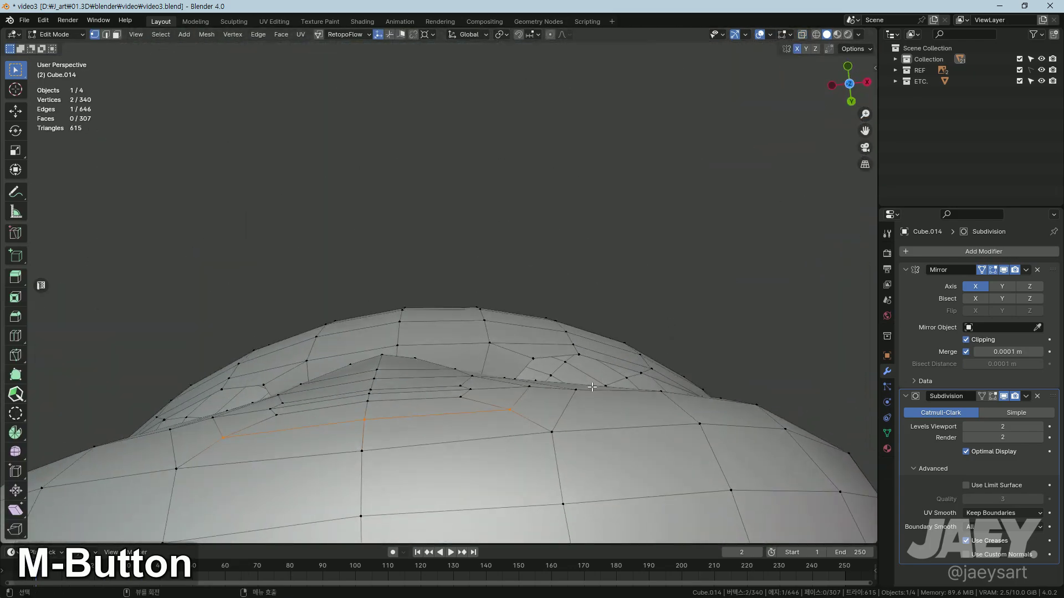
key(g)
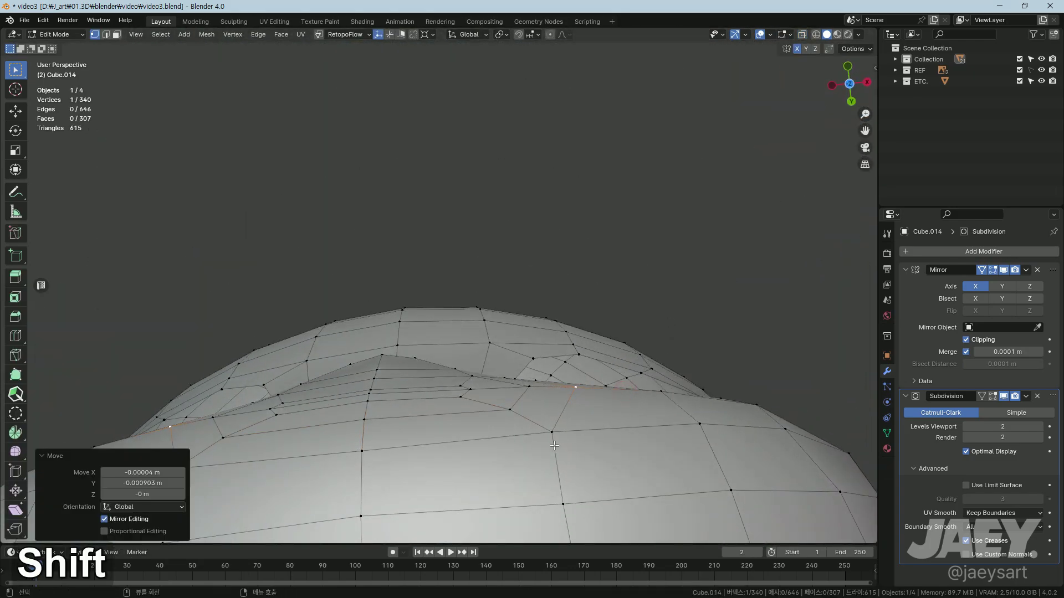
middle_click(554, 425)
key(g)
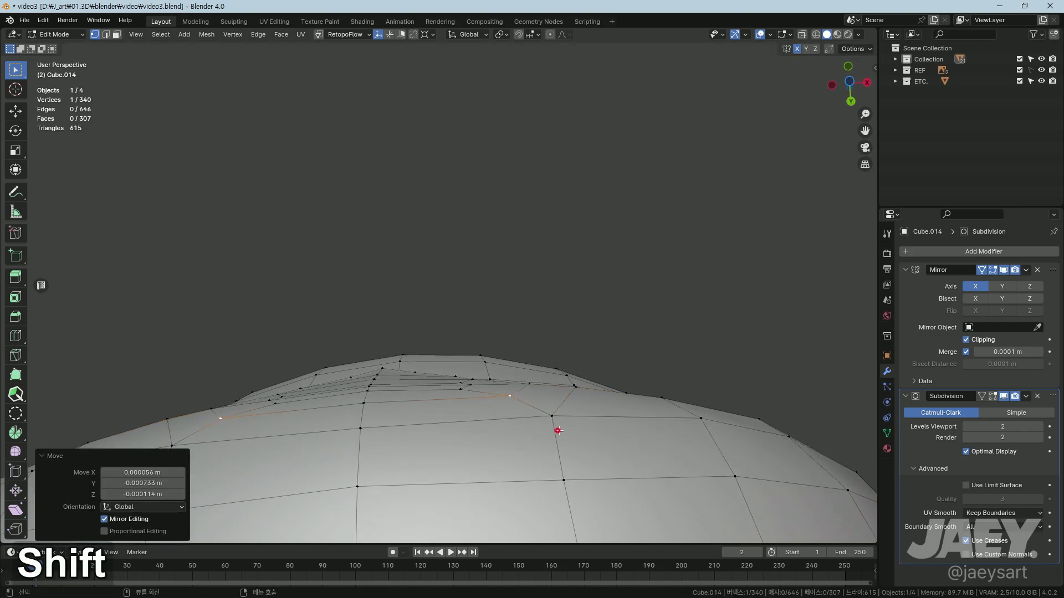
key(g)
key(Tab)
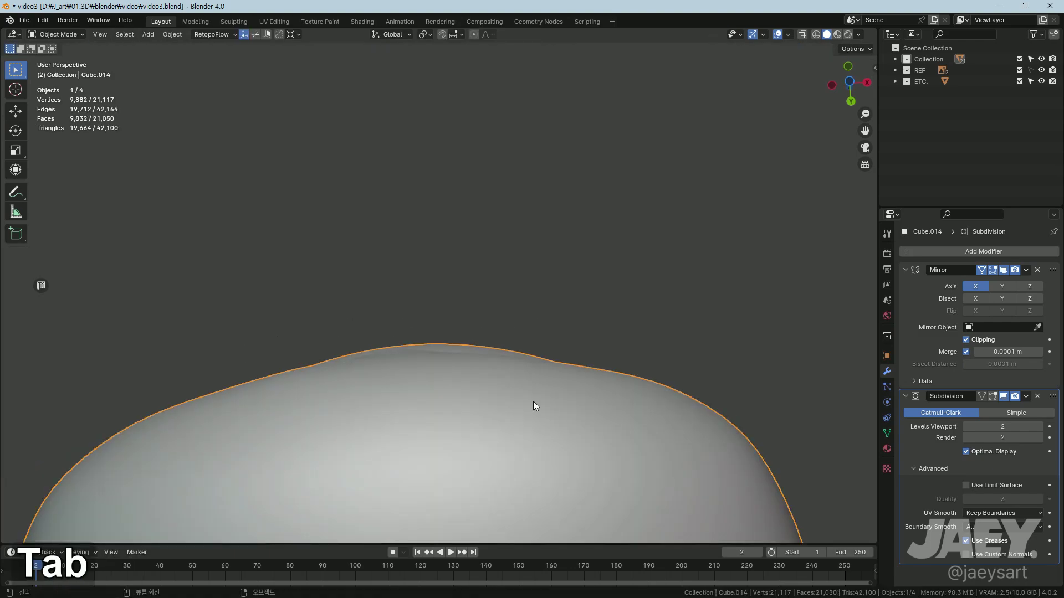
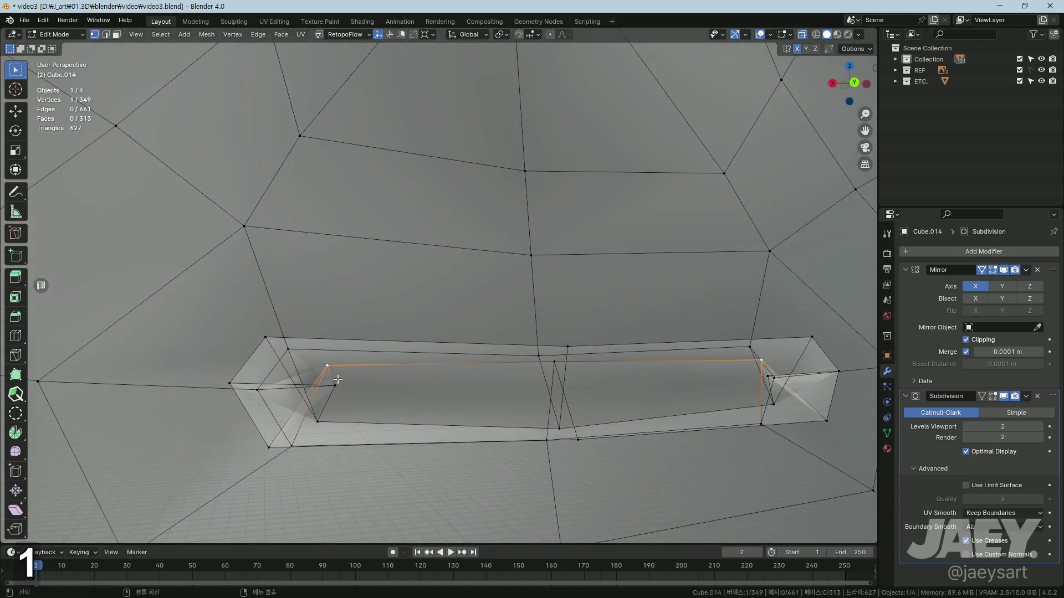
Step: Move the selected boundary vertices to start the new strip of faces
text(1g)
key(g)
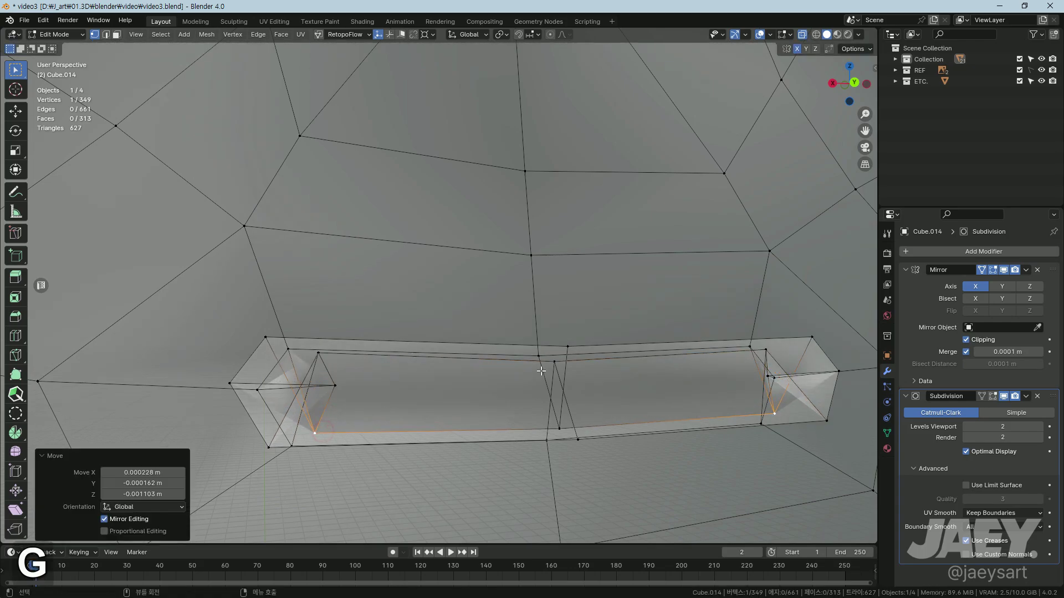
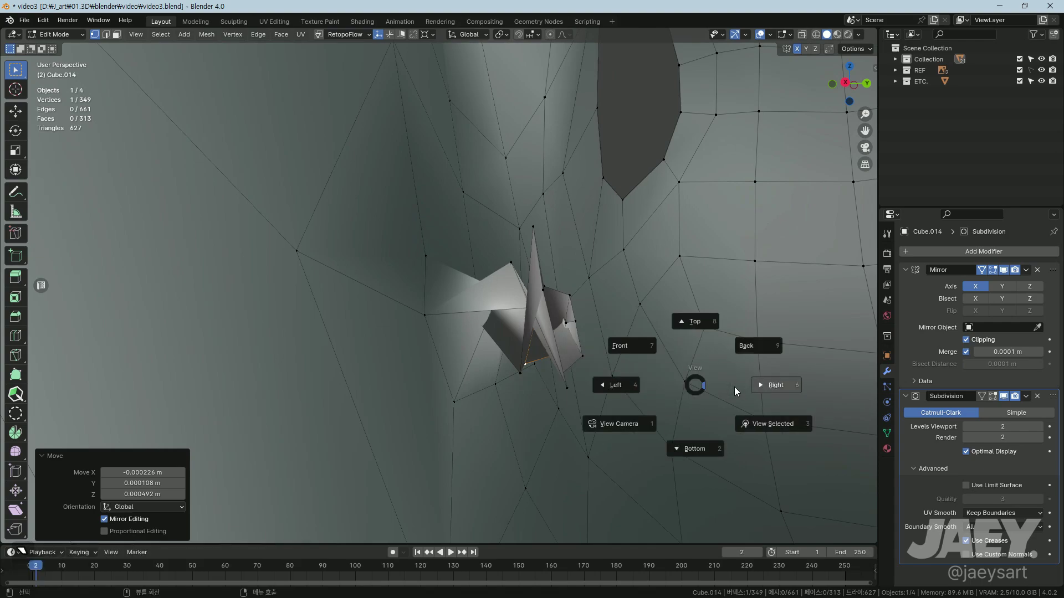
Step: In X-ray side view, slide a vertex along the head's side to even the loop spacing
key(alt+z)
middle_click(540, 381)
key(g)
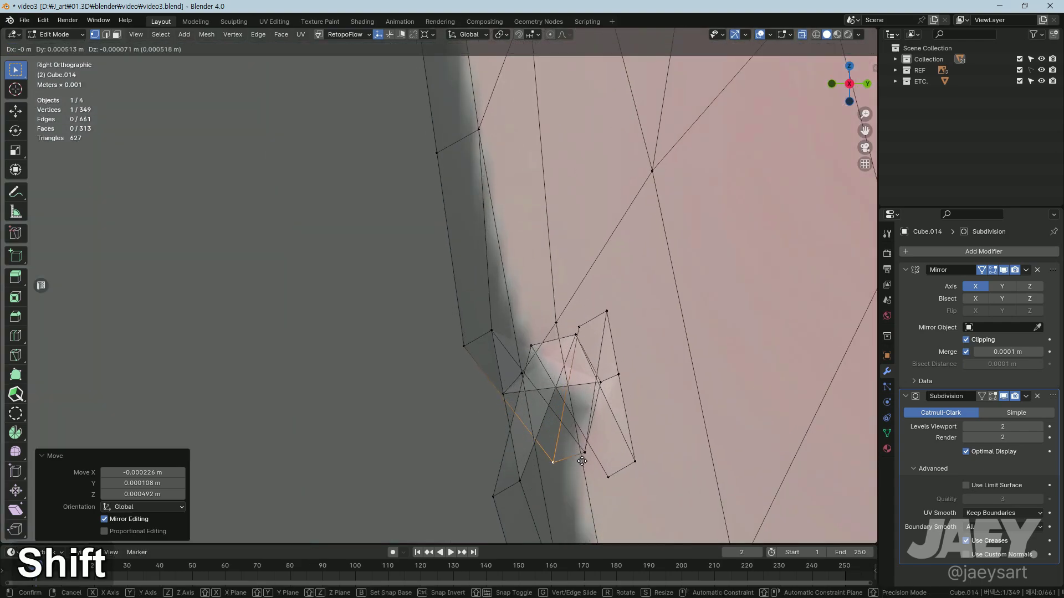
key(g)
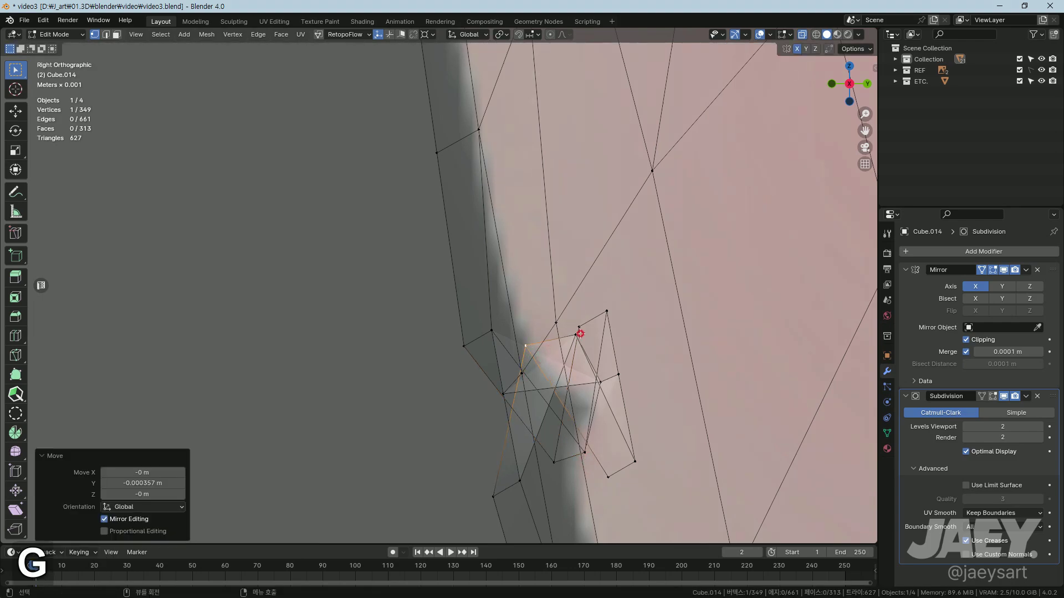
text(gg)
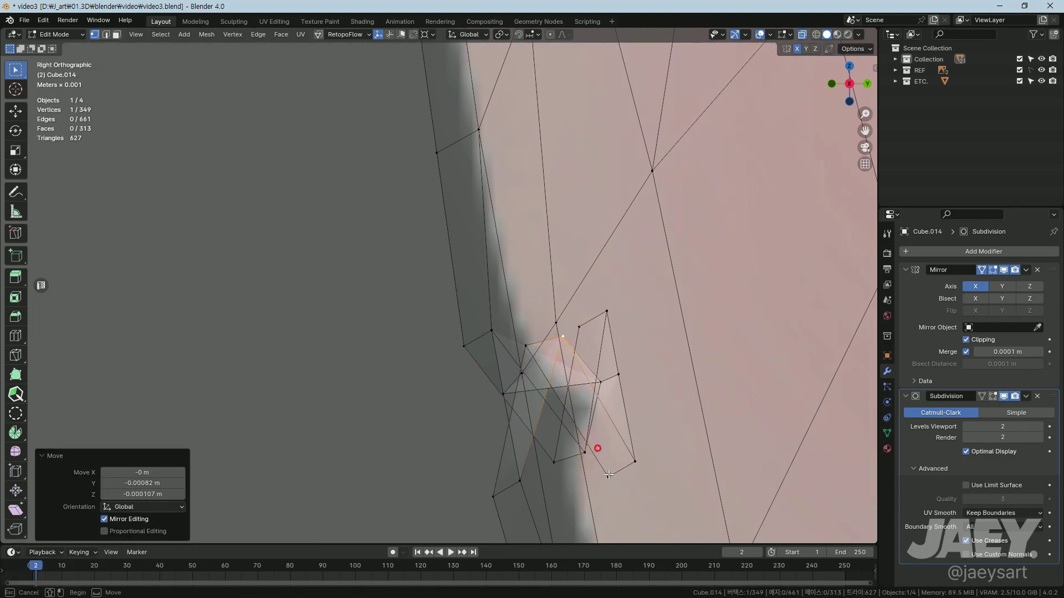
key(g)
Step: Check the smoothed result in Object Mode, then slide an edge near the socket to match
key(Tab)
middle_click(455, 390)
middle_click(427, 384)
key(Tab)
middle_click(479, 376)
key(2)
key(g)
text(gg)
key(g)
key(Tab)
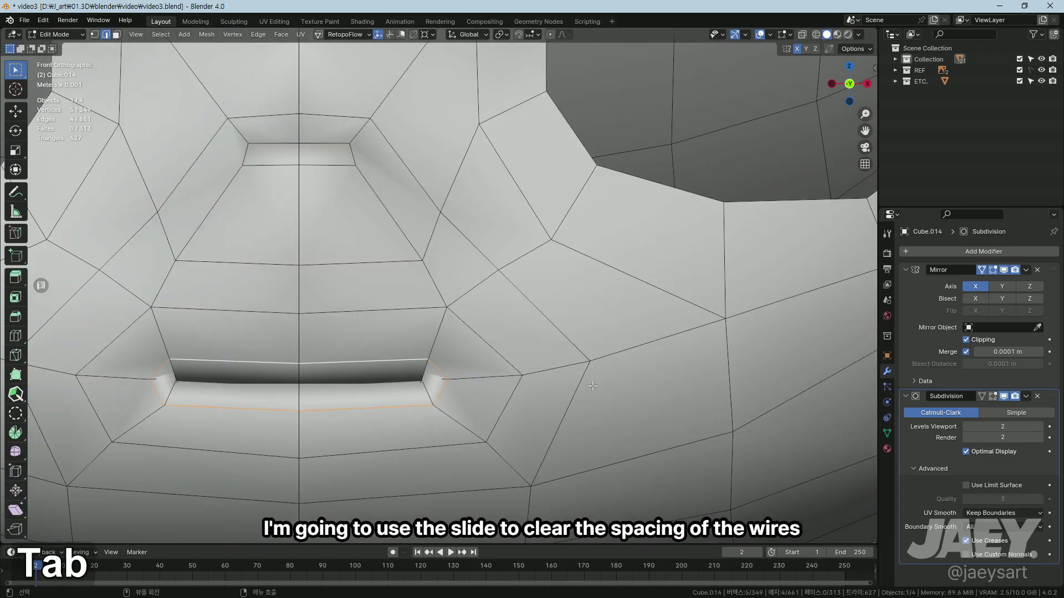
Step: Vertex-slide the remaining uneven vertices, undoing one misplaced slide
key(g)
text(gg)
key(ctrl+z)
text(ggg)
text(gg)
key(Tab)
Step: Orbit around the eye socket, switch to vertex select and resume nudging beneath it
middle_click(435, 396)
middle_click(428, 371)
middle_click(410, 404)
key(Tab)
middle_click(442, 401)
key(1)
middle_click(495, 456)
key(g)
key(Tab)
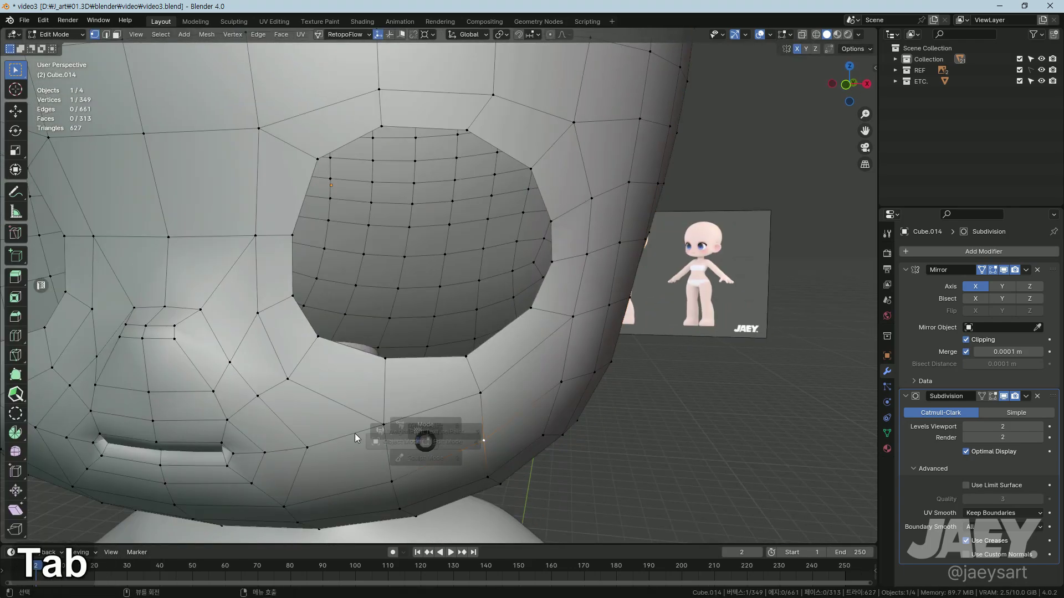
Step: Inspect the socket rim from several angles and slide the first stray rim vertex
middle_click(430, 417)
middle_click(419, 436)
middle_click(403, 449)
key(Tab)
middle_click(388, 400)
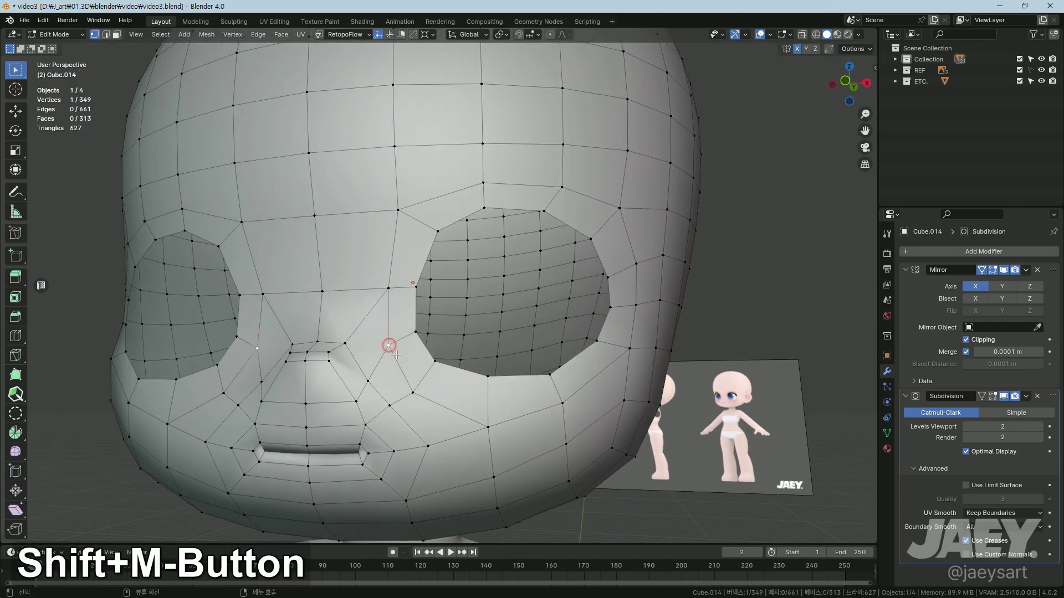
key(g)
text(gg)
middle_click(407, 359)
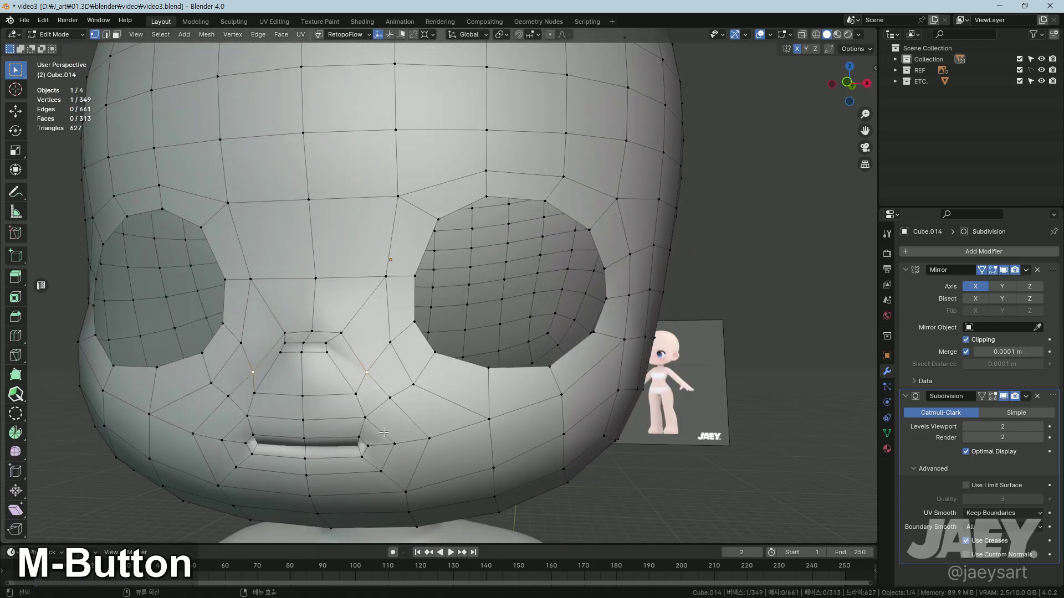
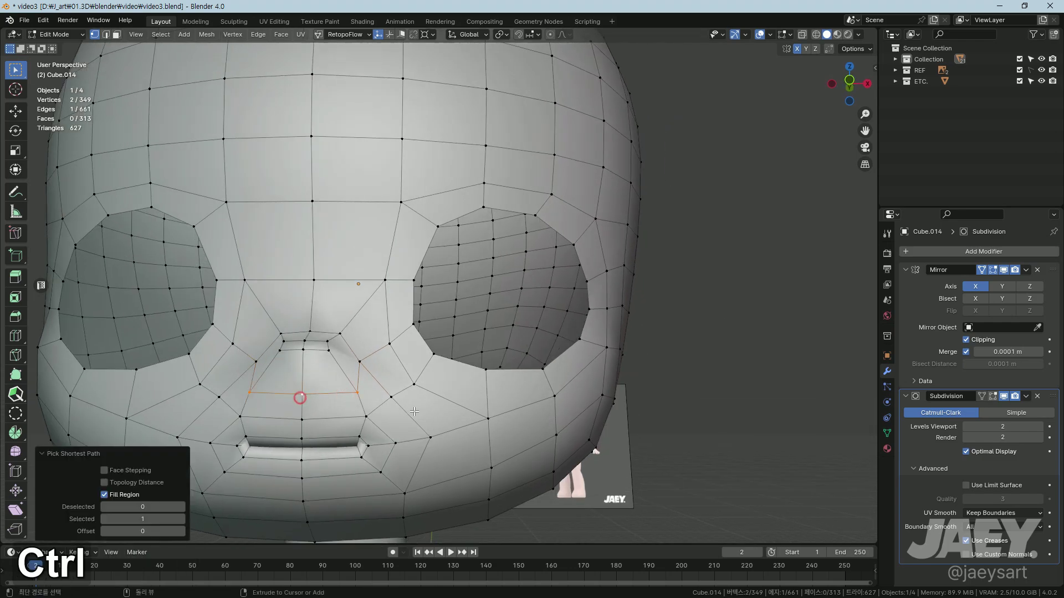
Step: Vertex-slide two more rim vertices so the eye socket edge flow runs cleanly
key(g)
text(gg)
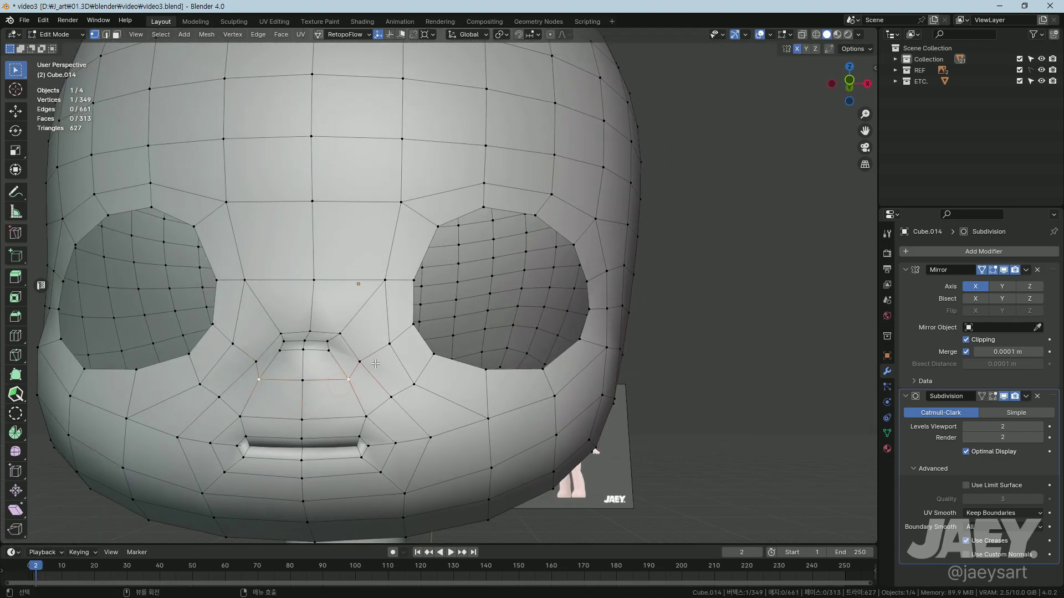
key(g)
text(gg)
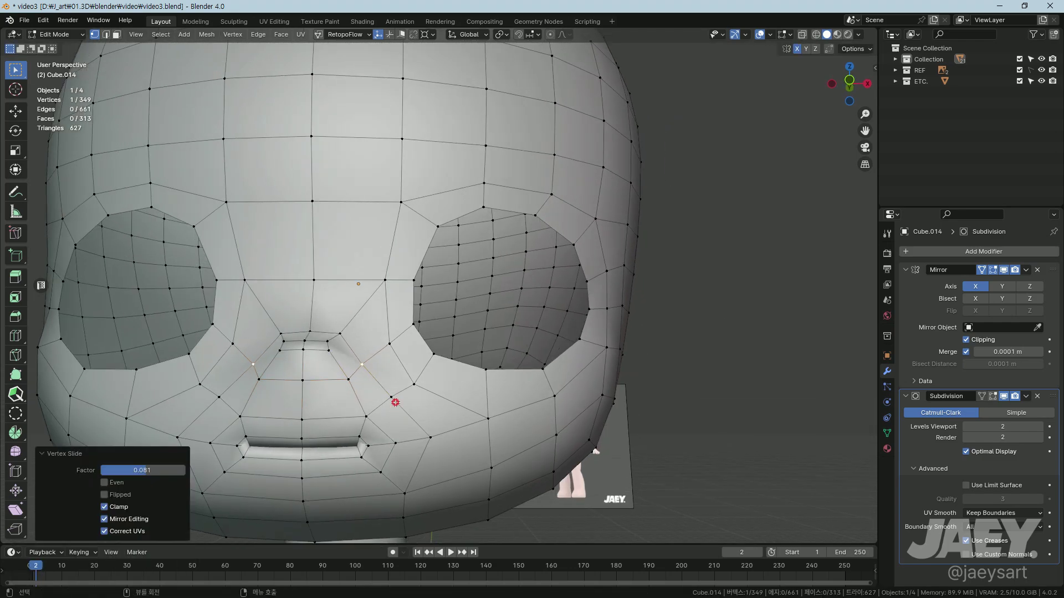
key(g)
Step: Preview the smoothed head in Object Mode, then return to editing in side view
key(Tab)
middle_click(411, 390)
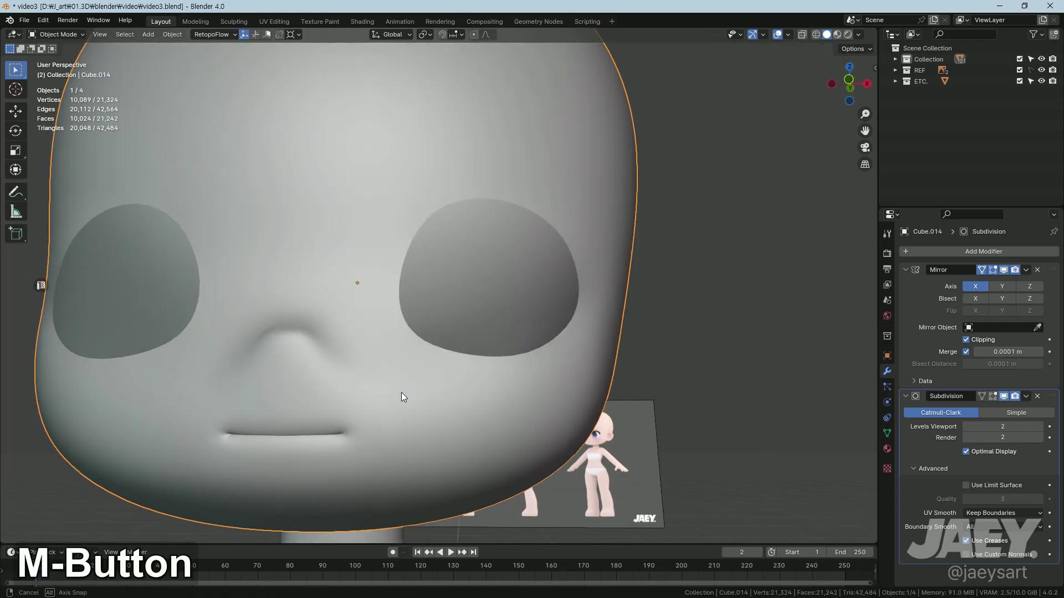
middle_click(394, 419)
middle_click(283, 428)
key(Tab)
middle_click(491, 391)
key(alt+z)
Step: In side view, scale the eye socket loop along Y and move it to follow the profile
key(g)
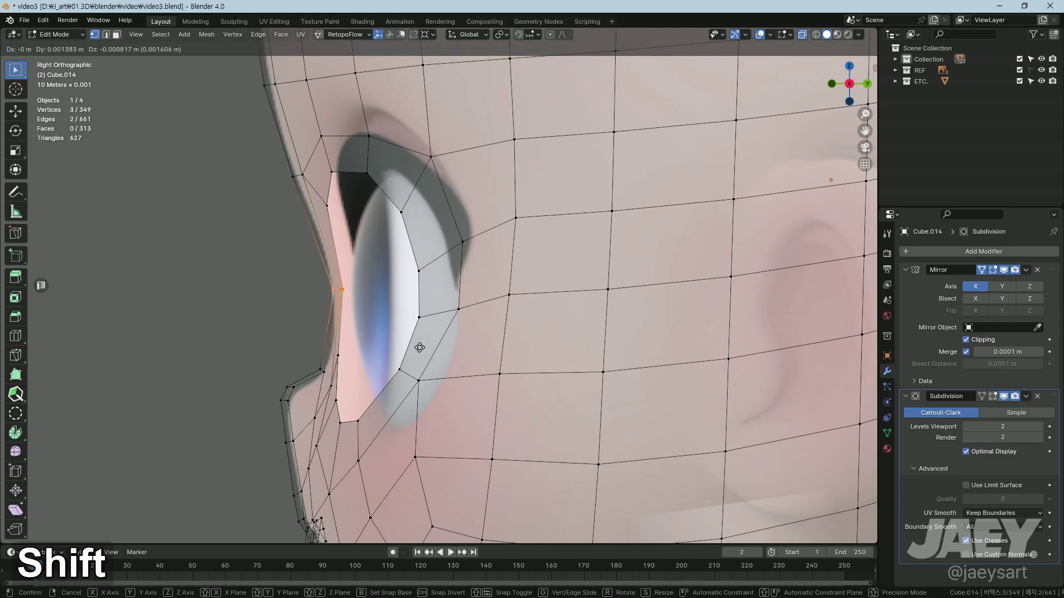
key(g)
key(2)
key(s)
text(sy)
key(g)
text(gy)
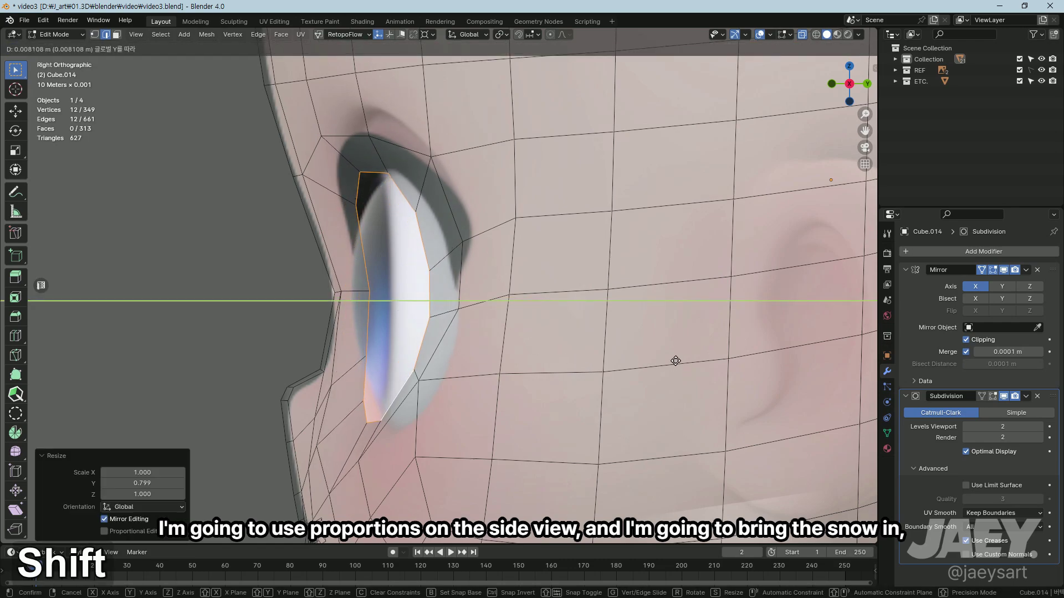
key(ctrl+z)
Step: Push the loop deeper along Y with proportional editing and recheck the smoothed head from the front
key(o)
text(gy)
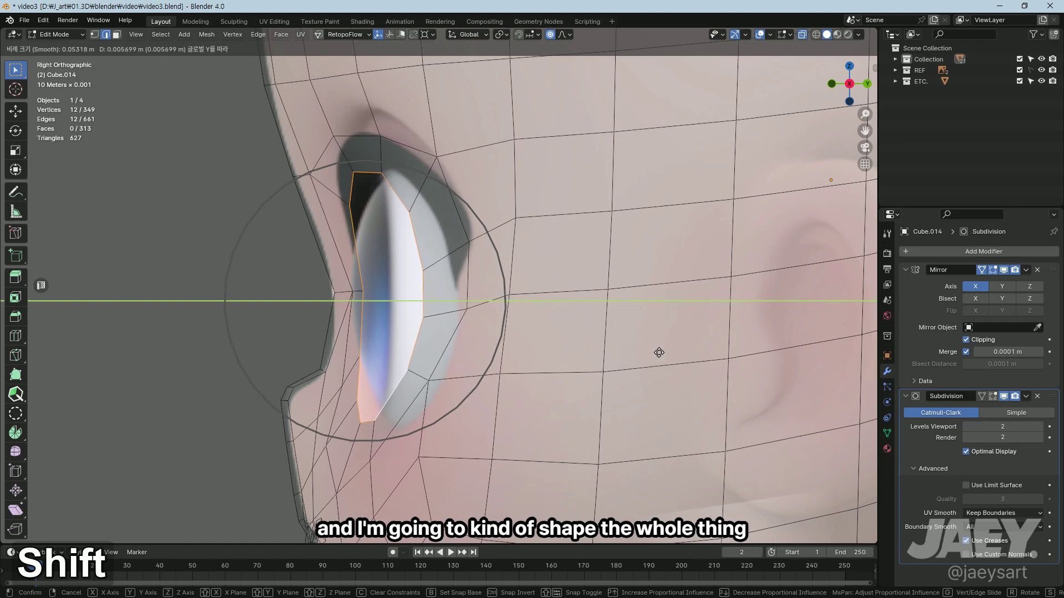
key(Tab)
key(alt+z)
middle_click(425, 354)
middle_click(508, 388)
middle_click(452, 377)
key(Tab)
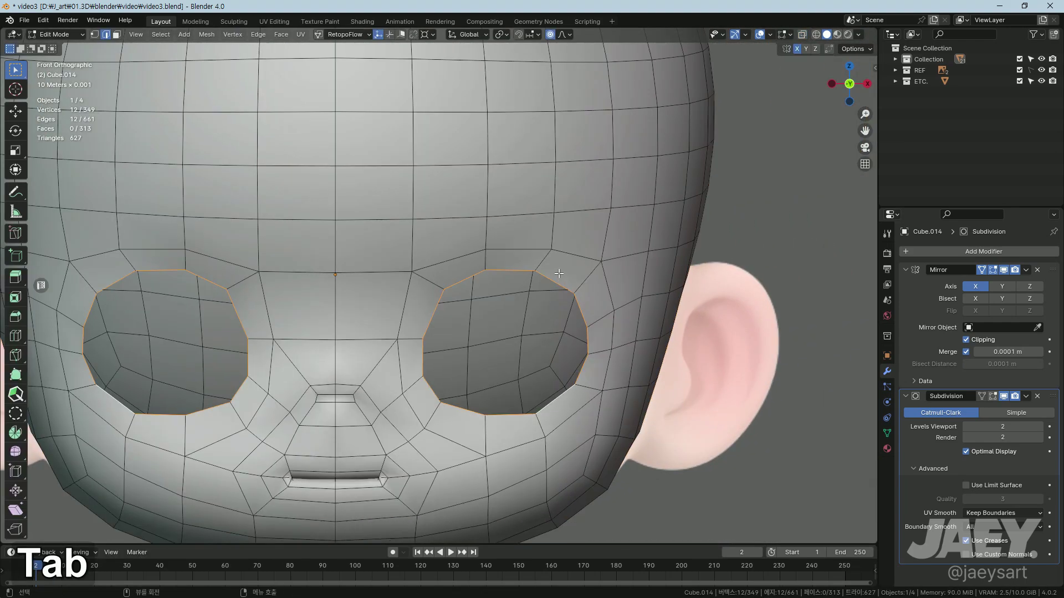
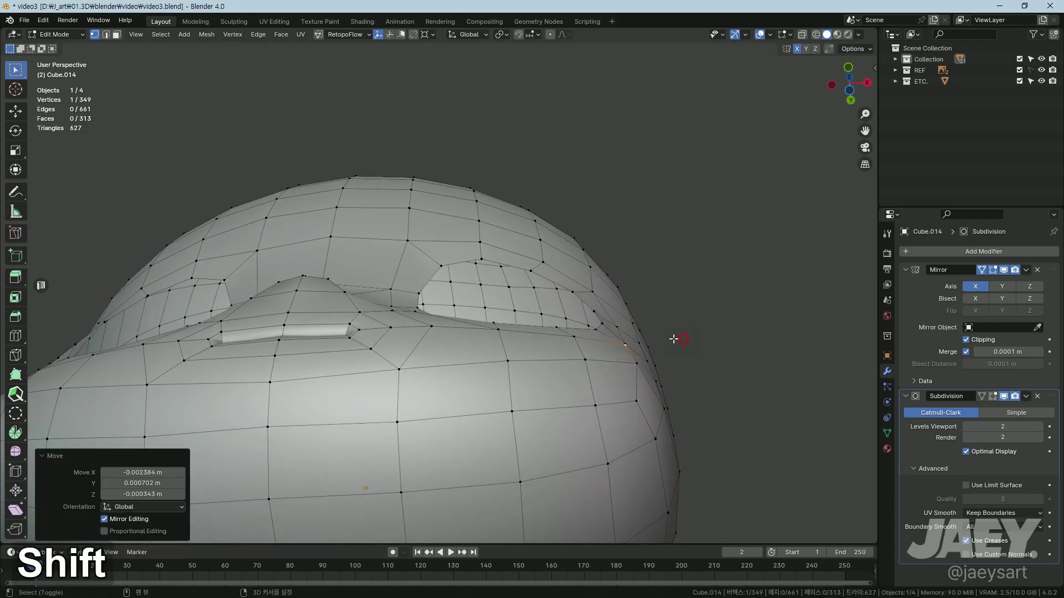
Step: In side view, move the eye-socket rim loop along Y with proportional falloff to match the reference eye
key(g)
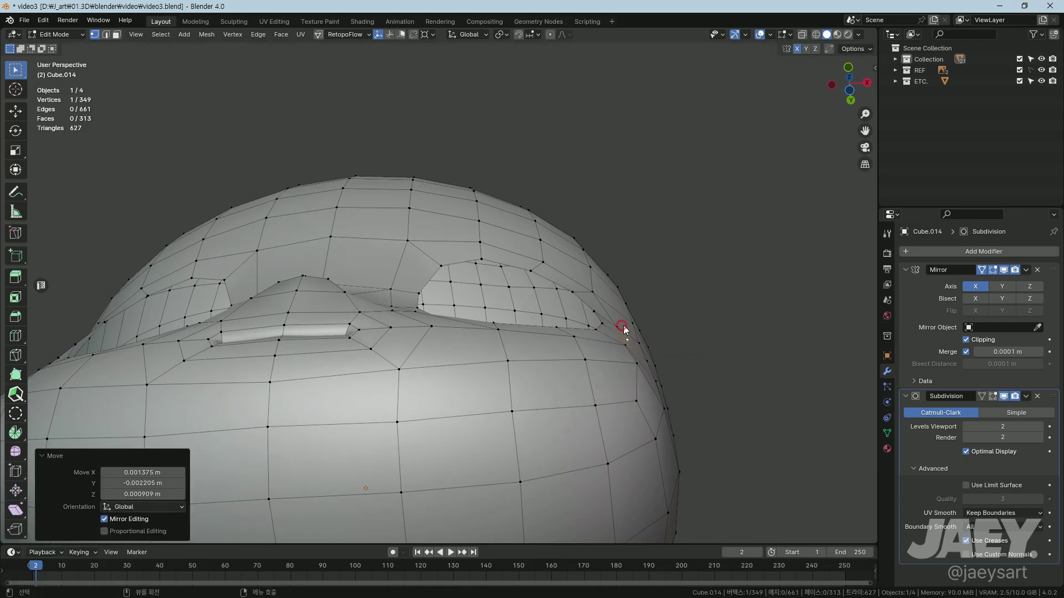
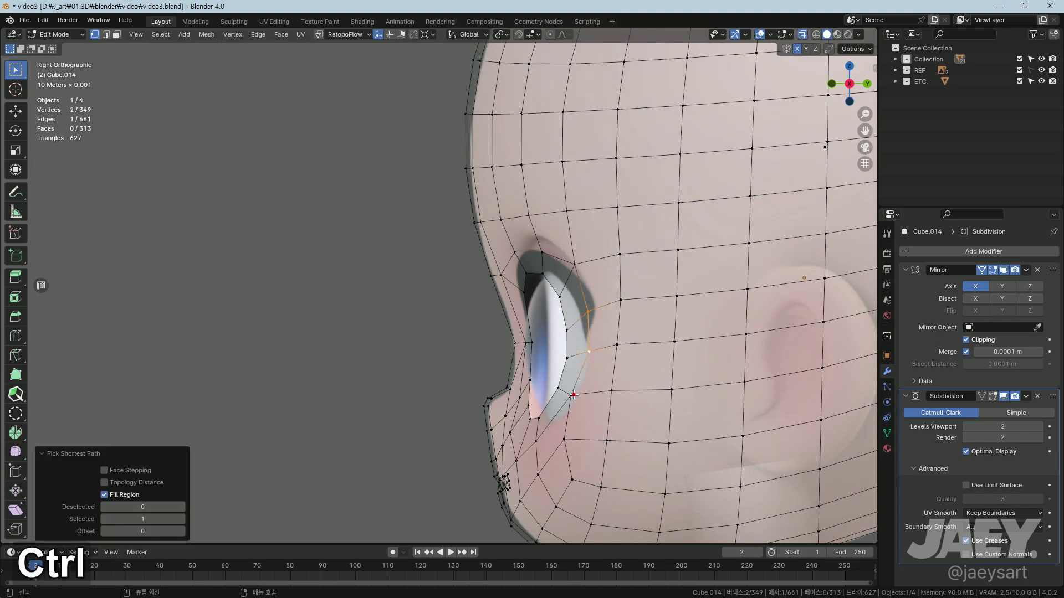
key(g)
key(2)
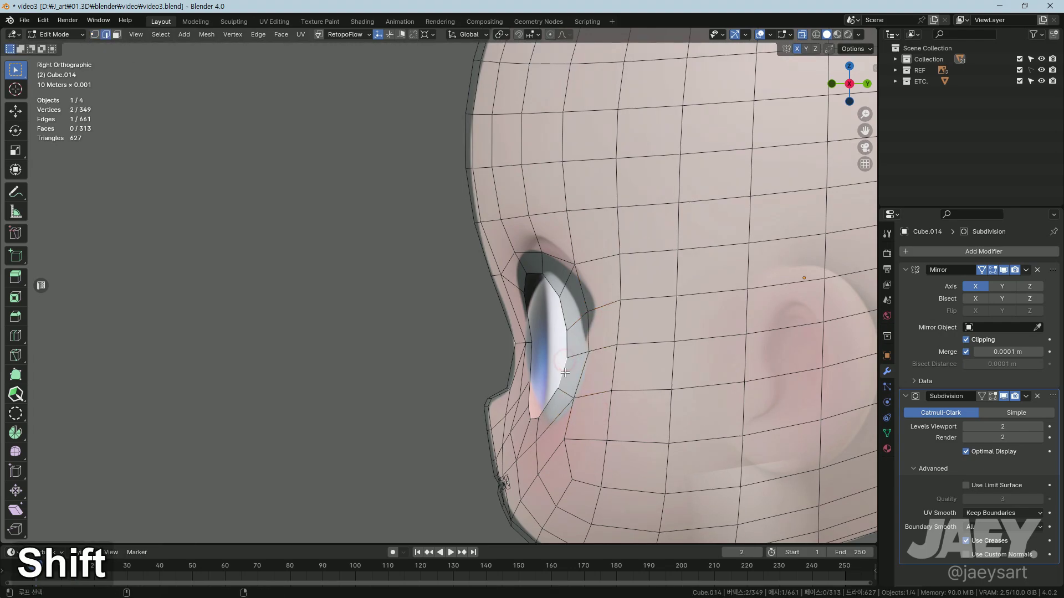
text(ogy)
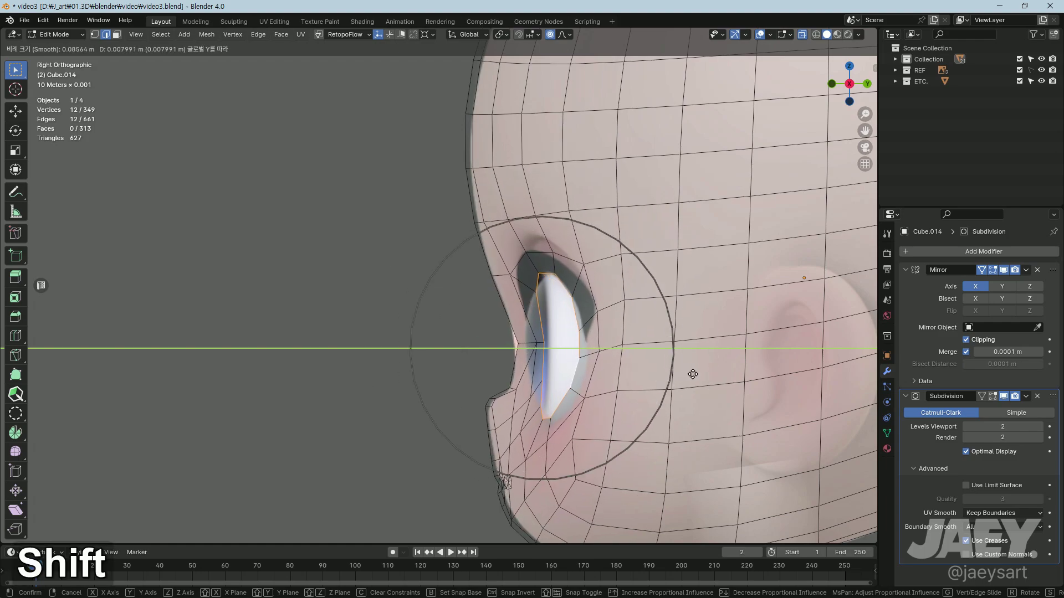
key(1)
Step: Nudge individual cheek vertices along Y, toggling proportional editing and undoing stray moves
text(1g)
key(ctrl+z)
key(o)
text(ogy)
key(h)
key(ctrl+z)
key(g)
key(g)
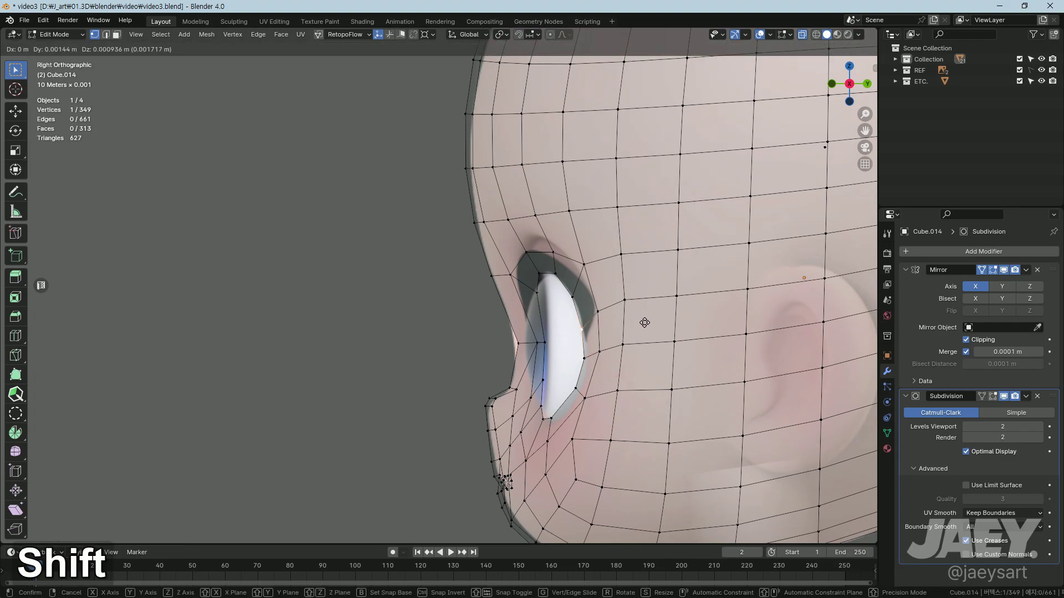
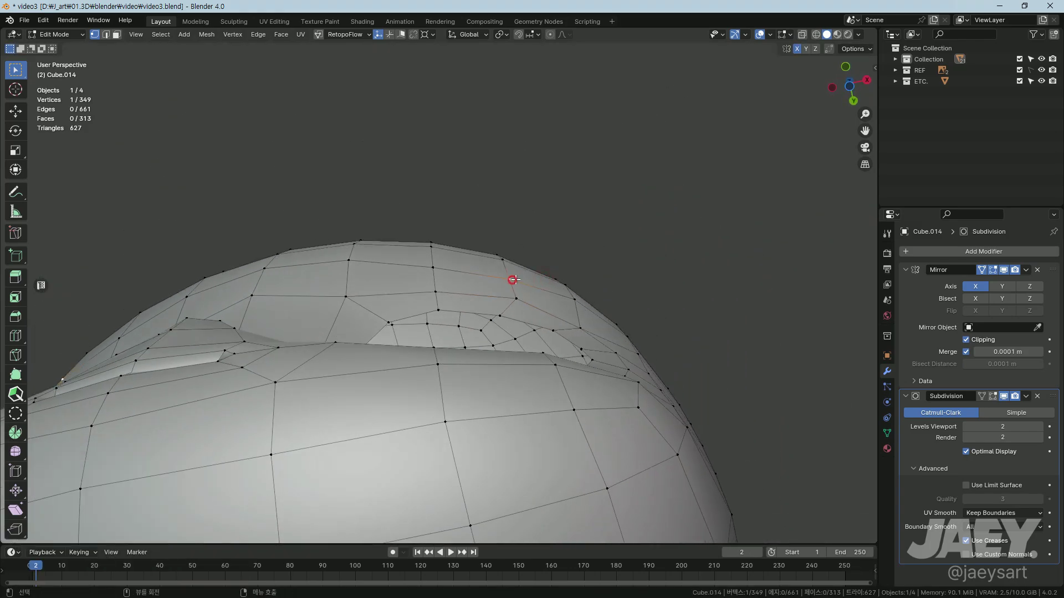
Step: Move the brow vertices above the eye socket along Y one by one to smooth the brow line
key(g)
key(g)
text(gy)
key(g)
text(gy)
key(g)
text(gy)
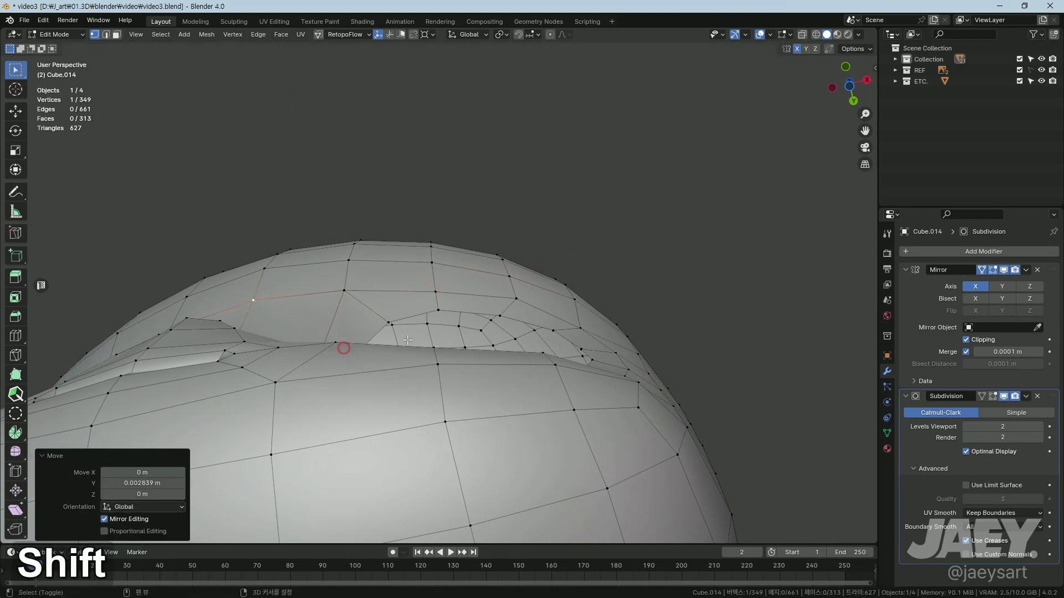
middle_click(451, 345)
key(g)
text(gy)
middle_click(600, 369)
key(g)
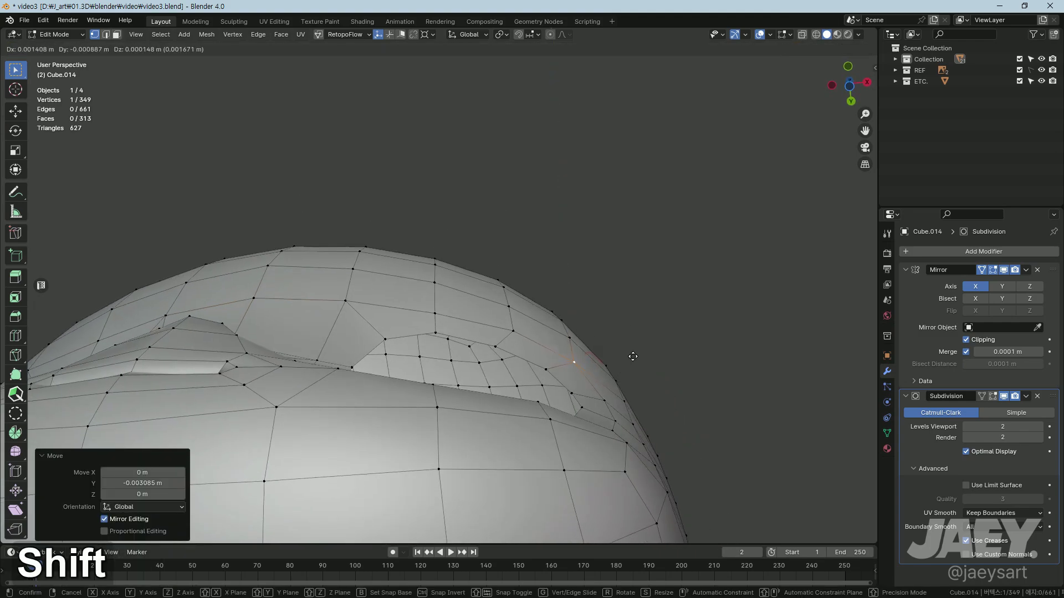
middle_click(582, 404)
Step: Inspect the head from several angles with X-ray toggled, then return to editing from the front
key(Tab)
middle_click(460, 414)
middle_click(396, 407)
middle_click(472, 411)
key(alt+z)
key(alt+z)
key(Tab)
middle_click(544, 398)
key(alt+z)
Step: Slide vertices around the eye and cheek into an even flow, then leave the smoothed head in Object Mode
key(g)
key(g)
text(ggg)
text(ggg)
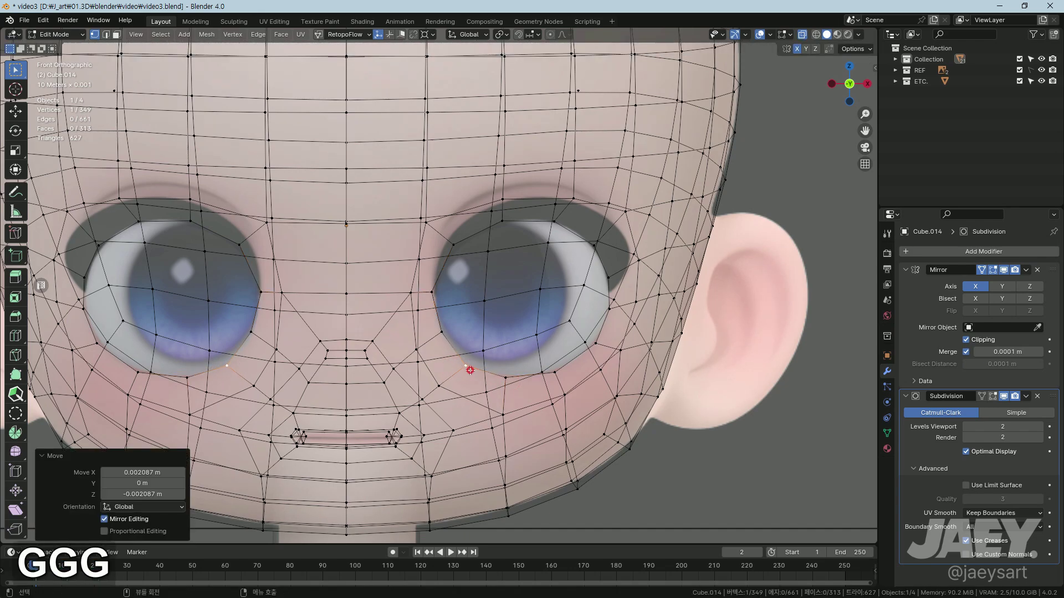
text(gg)
key(BackSpace)
key(alt+z)
key(Tab)
middle_click(485, 386)
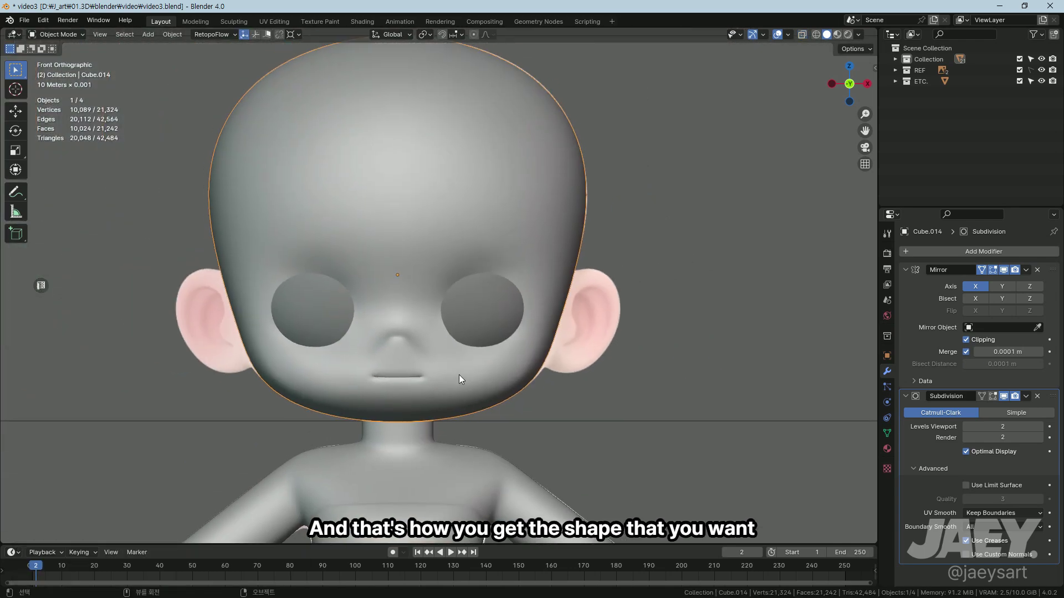
middle_click(614, 363)
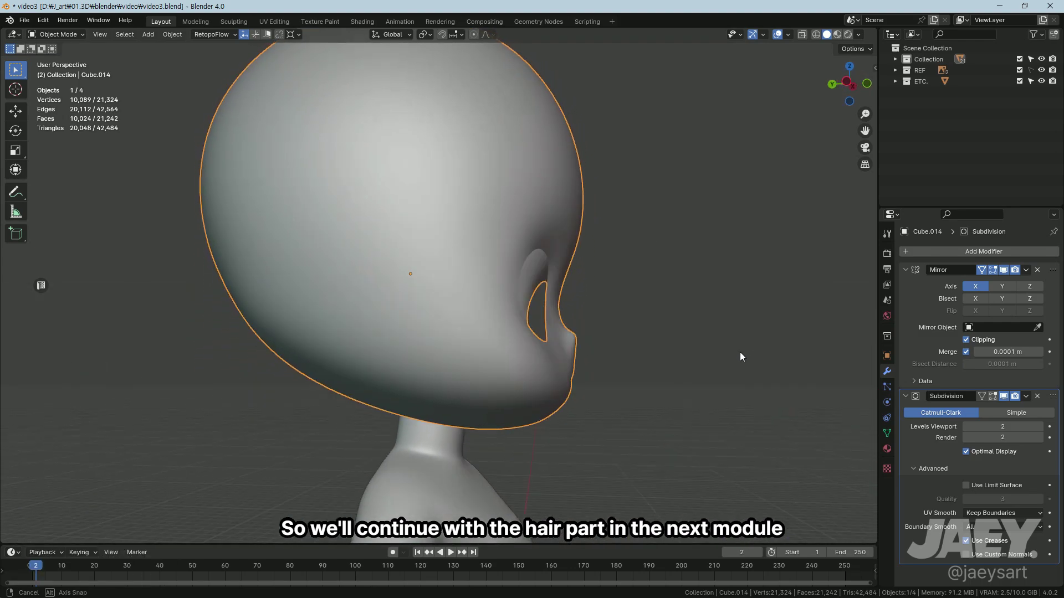
middle_click(451, 322)
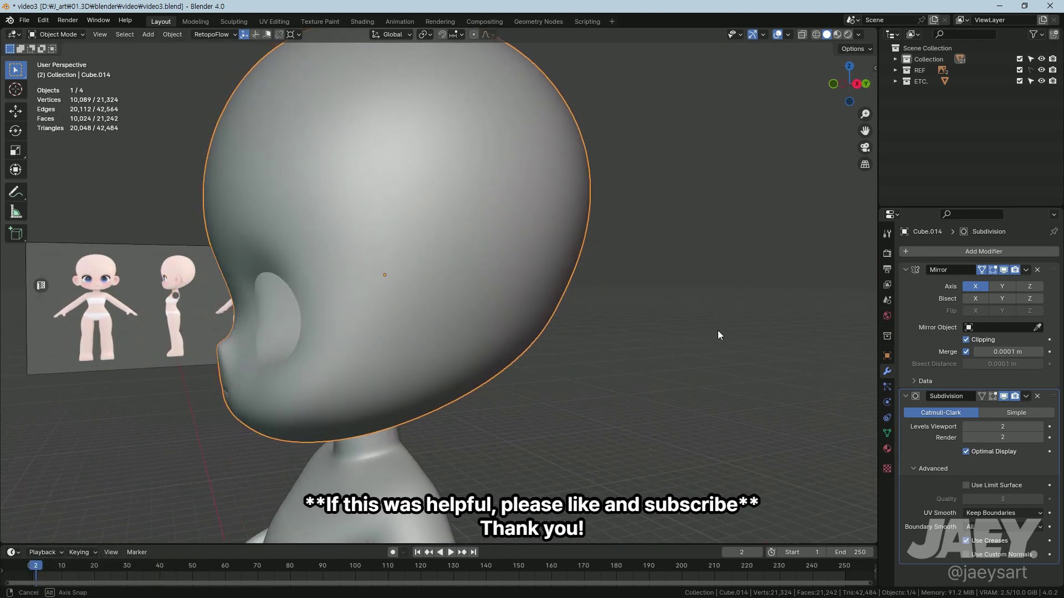
middle_click(596, 366)
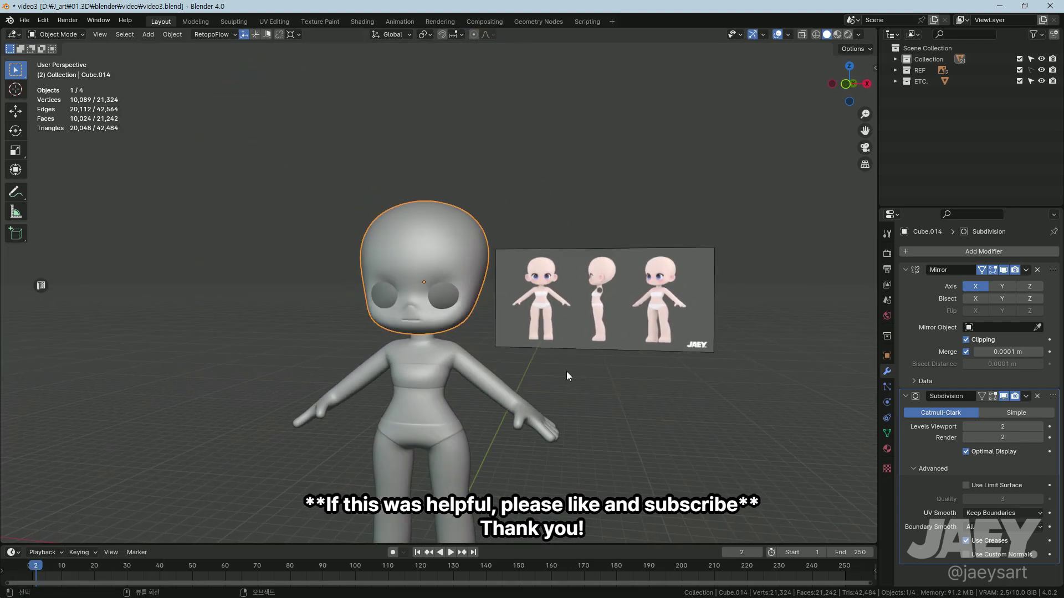